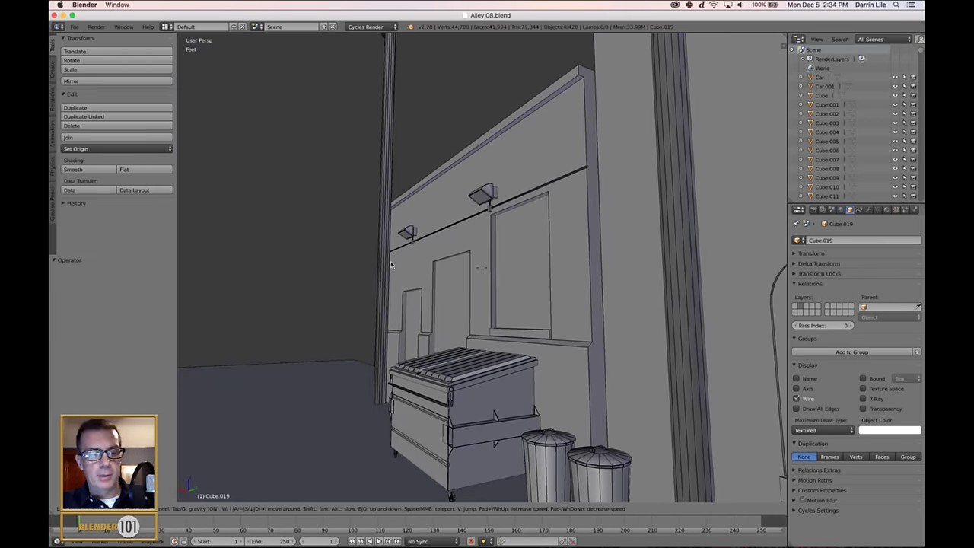
# Step: Orbit around the alley and over the rooftops to view the scene from above
pyautogui.middleClick(607, 241)
pyautogui.middleClick(568, 272)
pyautogui.scroll(-3)
pyautogui.middleClick(565, 274)
pyautogui.middleClick(539, 268)
pyautogui.middleClick(531, 302)
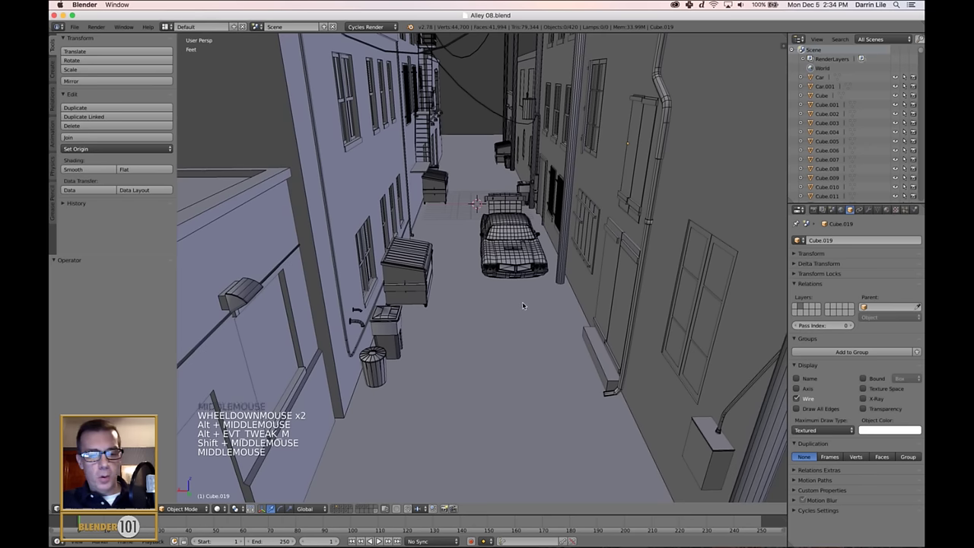
pyautogui.scroll(-3)
pyautogui.middleClick(546, 313)
pyautogui.scroll(3)
pyautogui.middleClick(543, 321)
pyautogui.middleClick(598, 303)
pyautogui.middleClick(571, 340)
pyautogui.scroll(-3)
pyautogui.middleClick(575, 330)
pyautogui.scroll(3)
pyautogui.middleClick(575, 331)
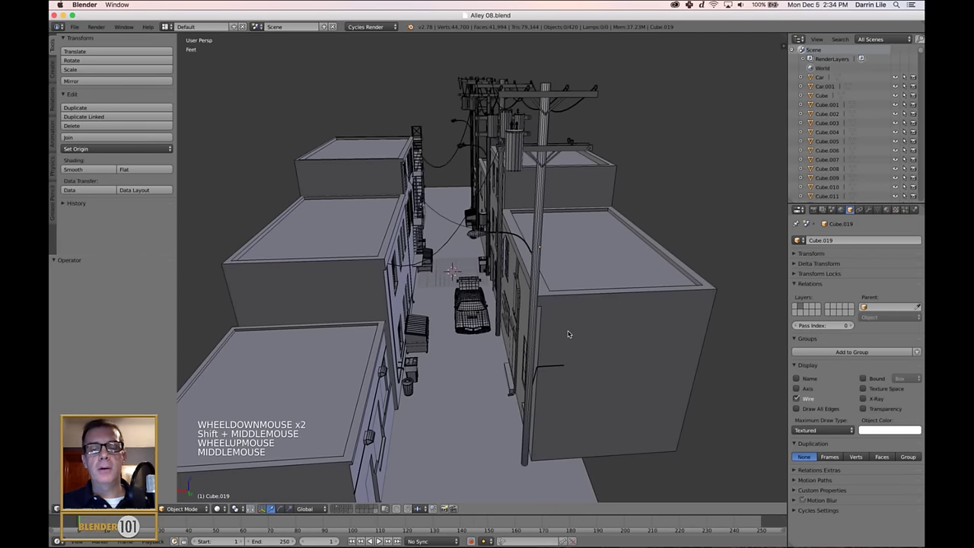
pyautogui.scroll(-3)
pyautogui.middleClick(573, 331)
pyautogui.scroll(3)
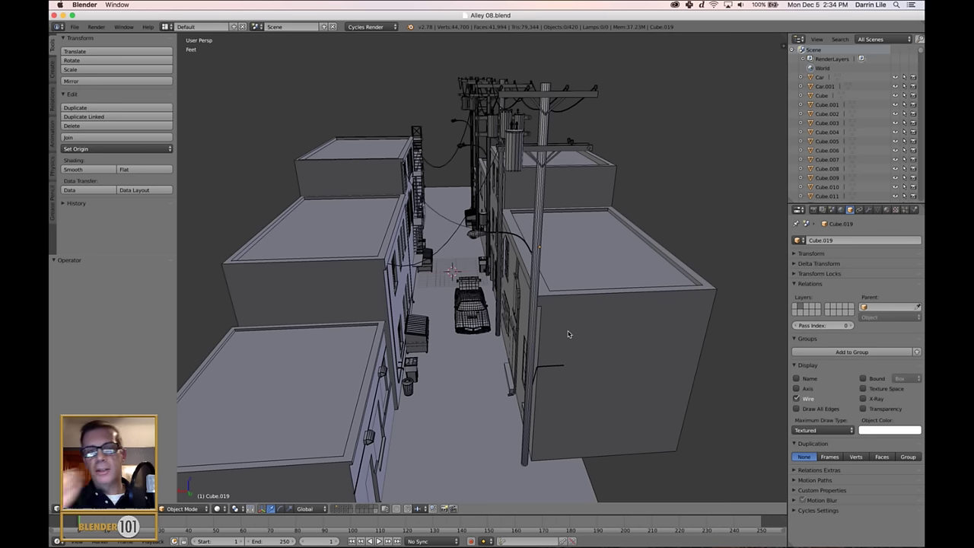
pyautogui.scroll(3)
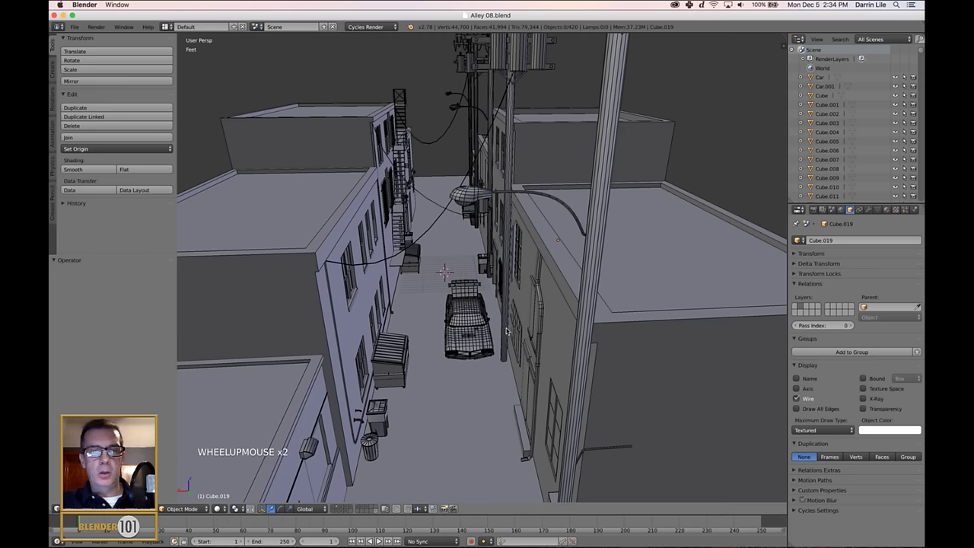
pyautogui.scroll(3)
# Step: Come down to street level and face the building with the arched doors
pyautogui.middleClick(493, 332)
pyautogui.scroll(3)
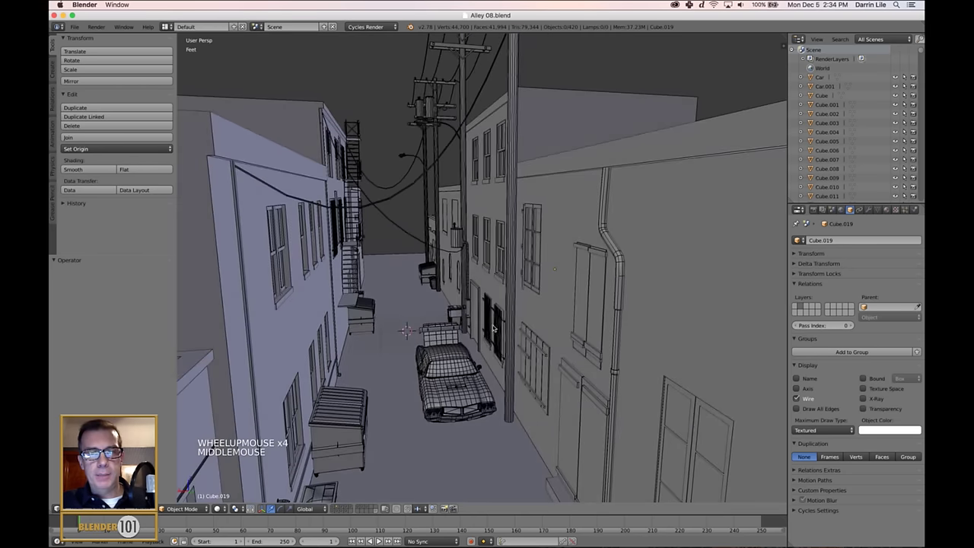
pyautogui.middleClick(478, 316)
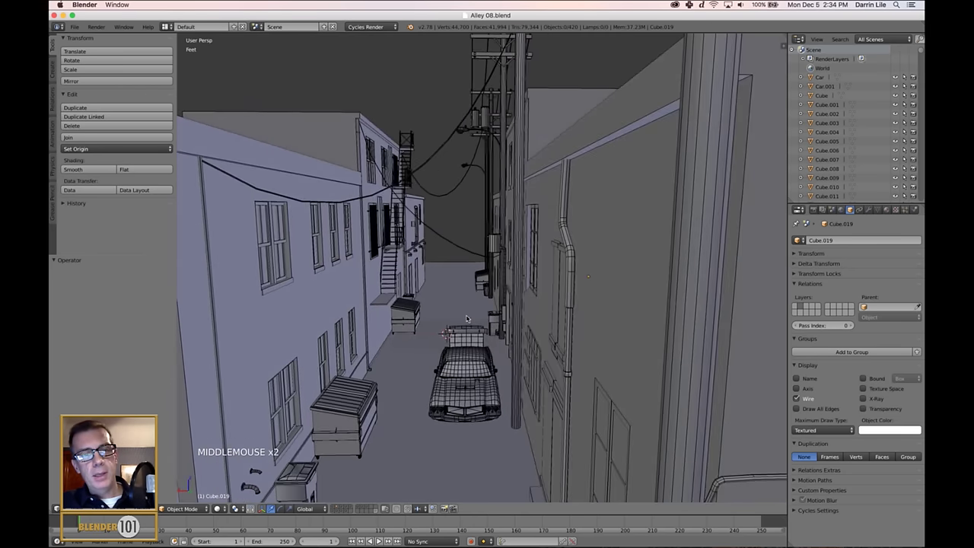
pyautogui.middleClick(430, 335)
pyautogui.scroll(3)
pyautogui.middleClick(468, 293)
pyautogui.scroll(3)
pyautogui.scroll(3)
pyautogui.middleClick(454, 322)
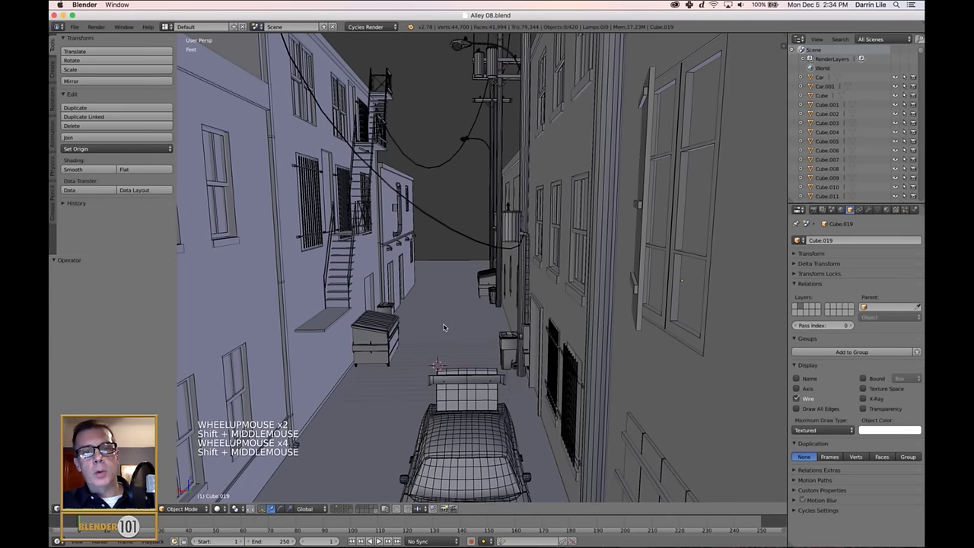
pyautogui.middleClick(448, 325)
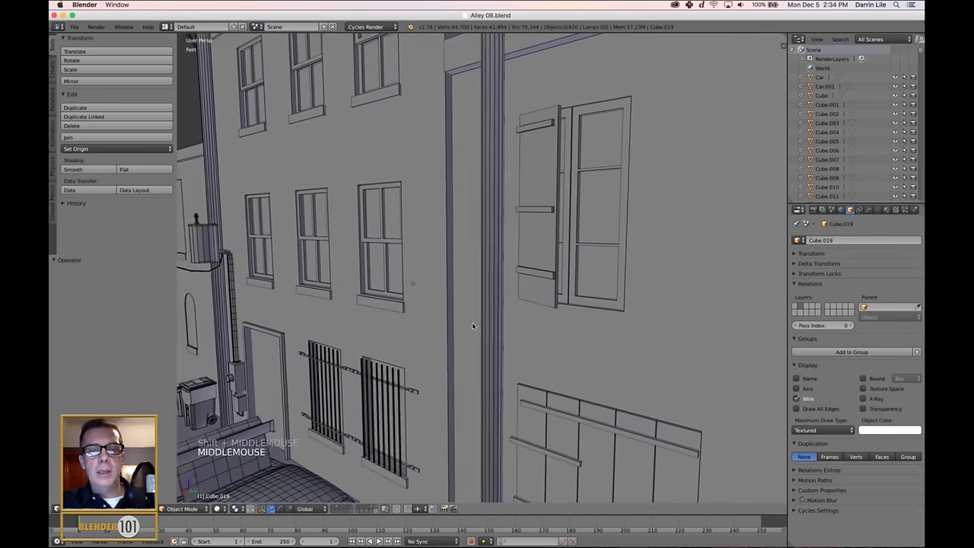
pyautogui.scroll(-3)
pyautogui.scroll(-3)
pyautogui.middleClick(497, 337)
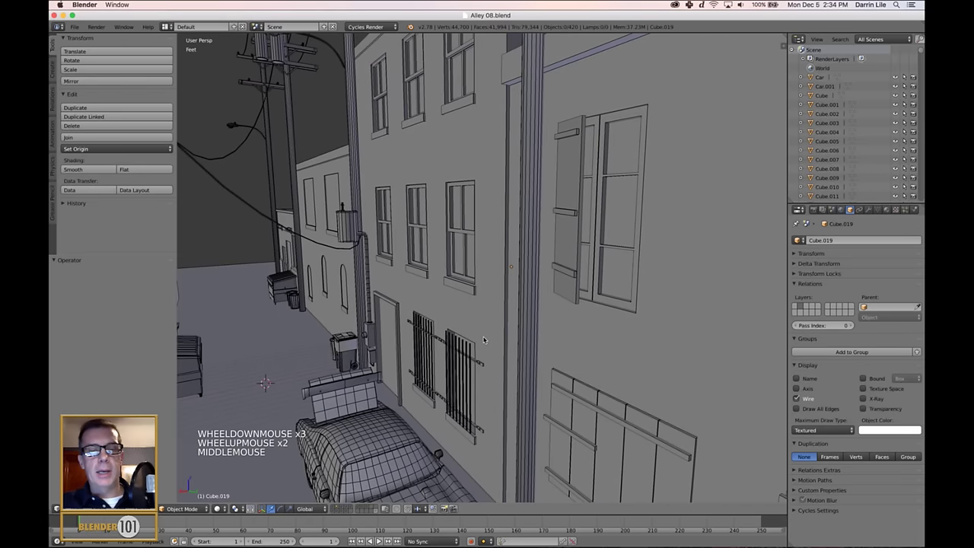
pyautogui.middleClick(487, 338)
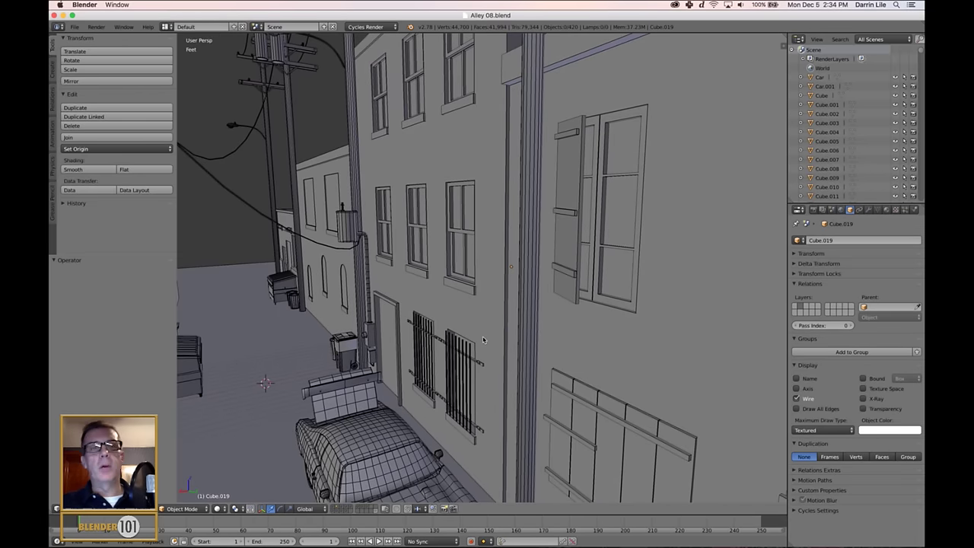
pyautogui.scroll(-3)
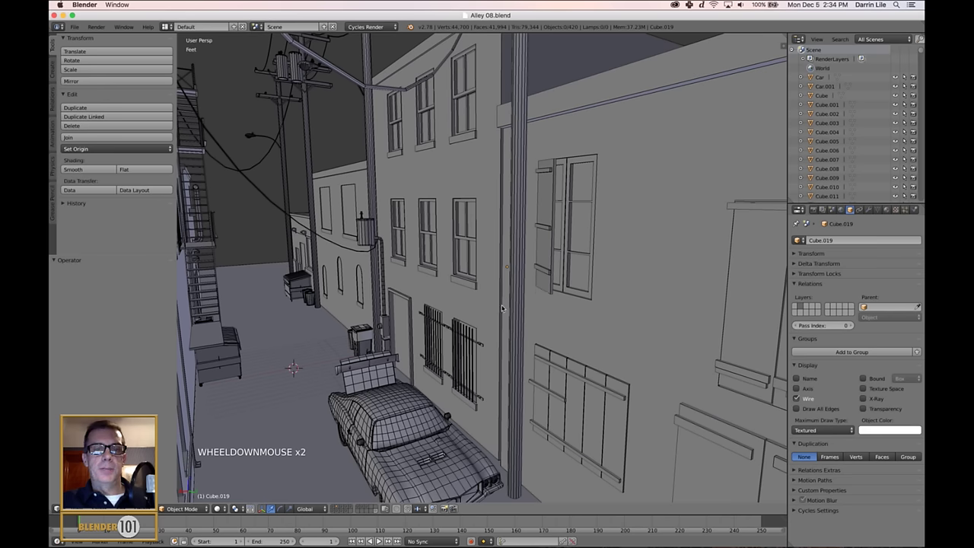
pyautogui.scroll(-3)
# Step: Select the arched-door building Cube.003, centre the view on it and orbit around it
pyautogui.rightClick(350, 289)
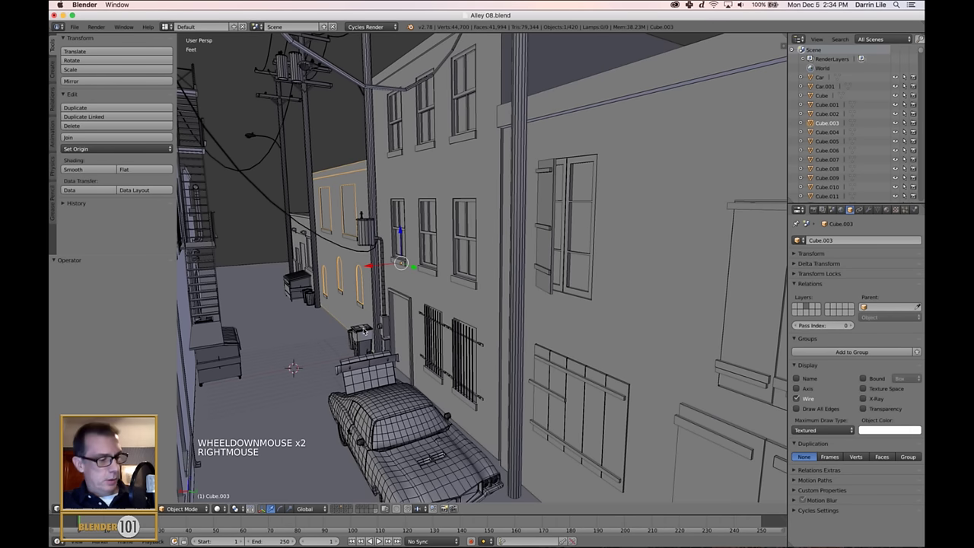
pyautogui.press('KP_Decimal')
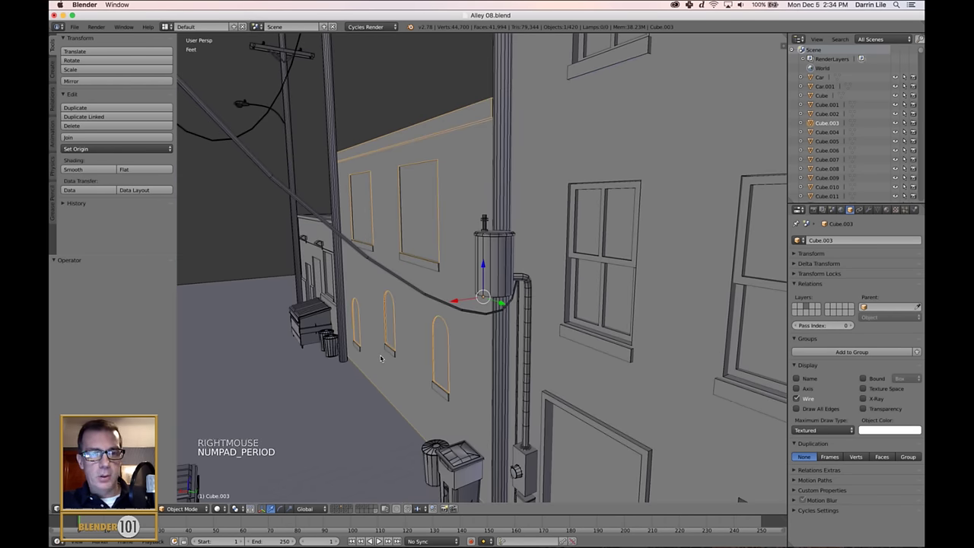
pyautogui.press('a')
pyautogui.middleClick(391, 362)
pyautogui.scroll(3)
pyautogui.middleClick(422, 351)
pyautogui.scroll(-3)
pyautogui.middleClick(480, 377)
pyautogui.middleClick(502, 376)
pyautogui.scroll(-3)
pyautogui.scroll(3)
pyautogui.middleClick(506, 379)
# Step: Isolate Cube.003 in Local View, hiding the rest of the alley, and face its front wall
pyautogui.rightClick(446, 363)
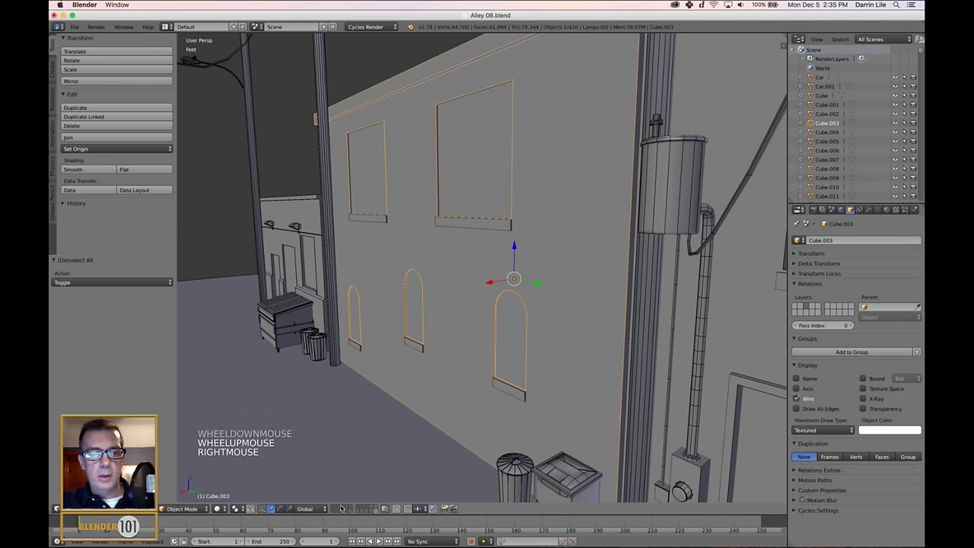
pyautogui.click(345, 506)
pyautogui.press('a')
pyautogui.middleClick(527, 304)
pyautogui.scroll(-3)
pyautogui.middleClick(512, 319)
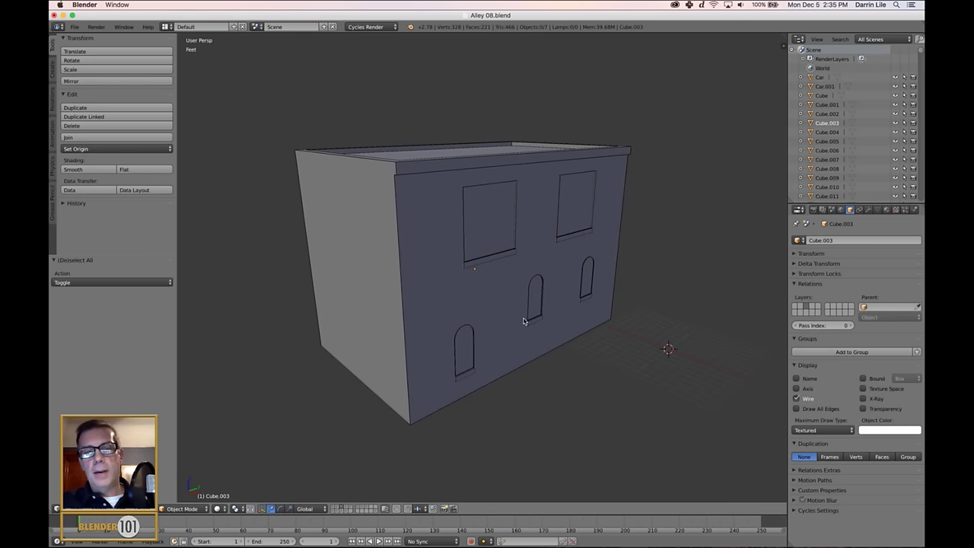
# Step: Edit Cube.003, select the three arched doors and separate them into their own object
pyautogui.scroll(3)
pyautogui.rightClick(418, 318)
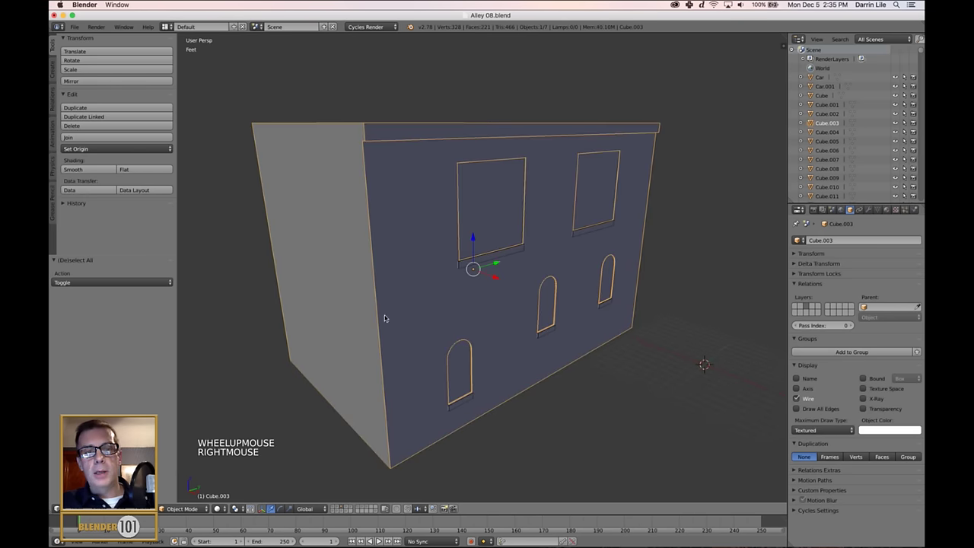
pyautogui.press('Tab')
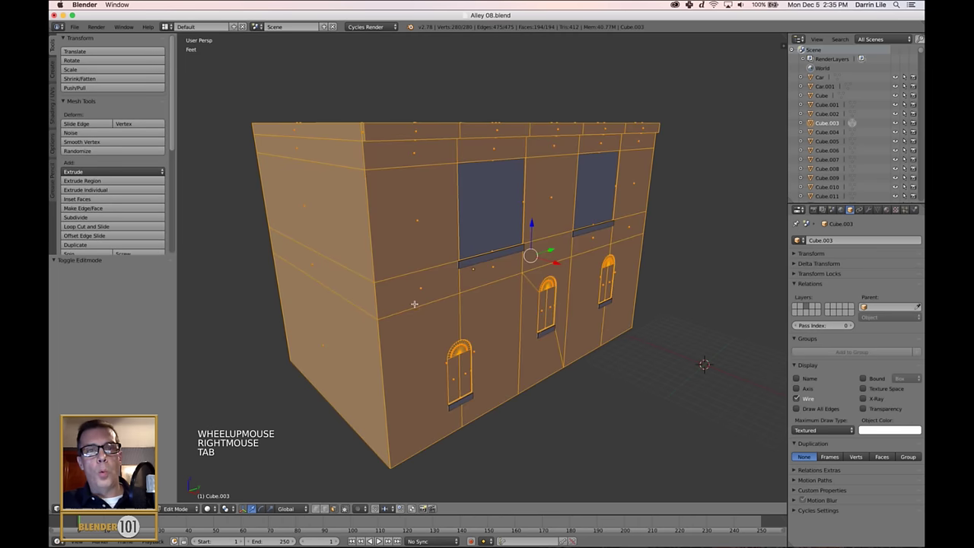
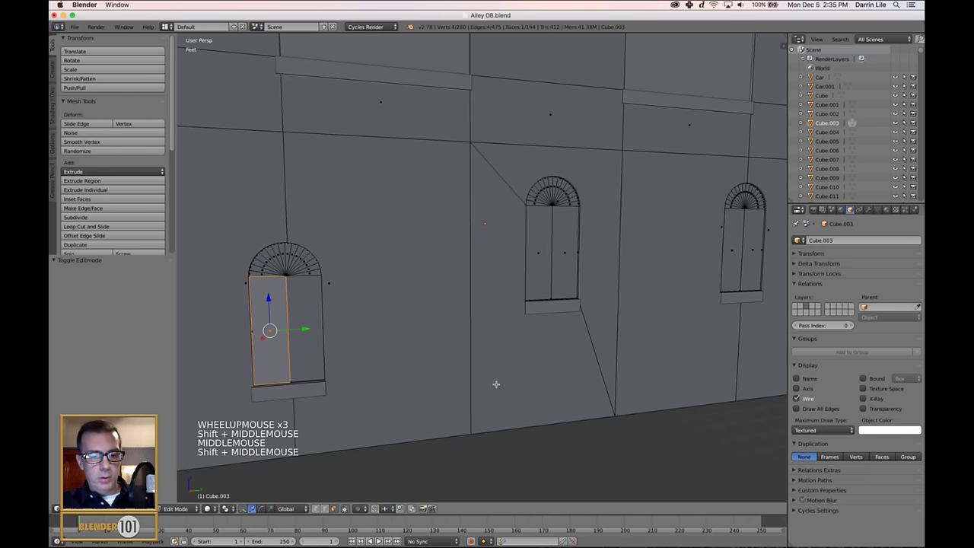
pyautogui.press('c')
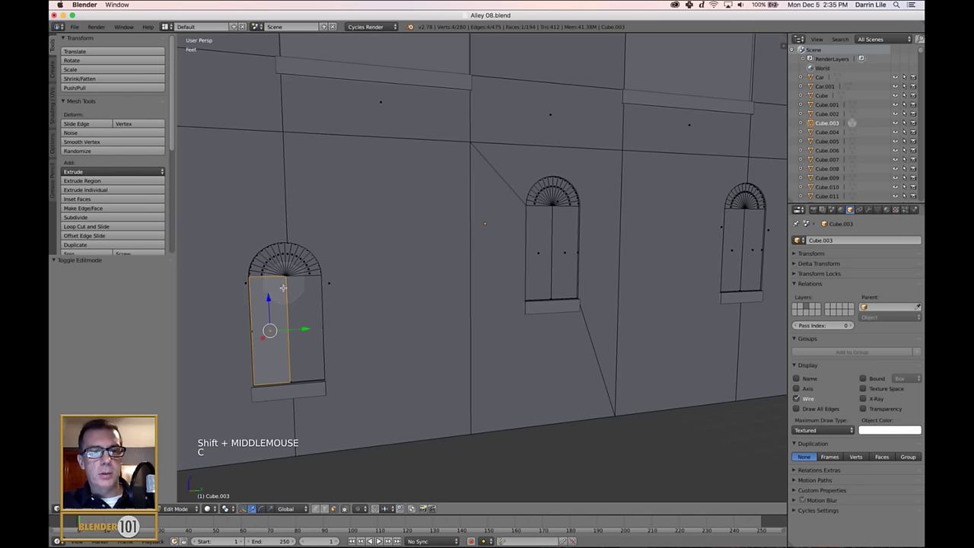
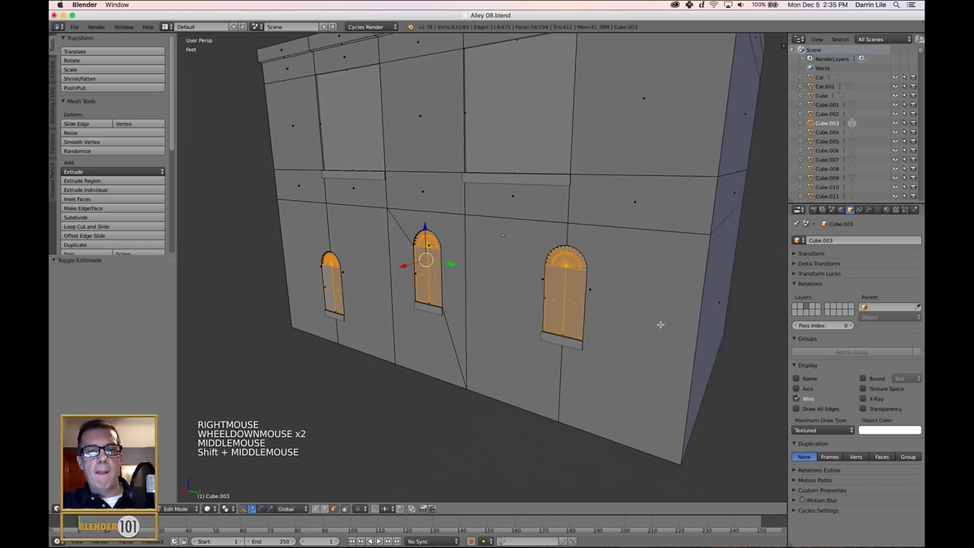
pyautogui.press('p')
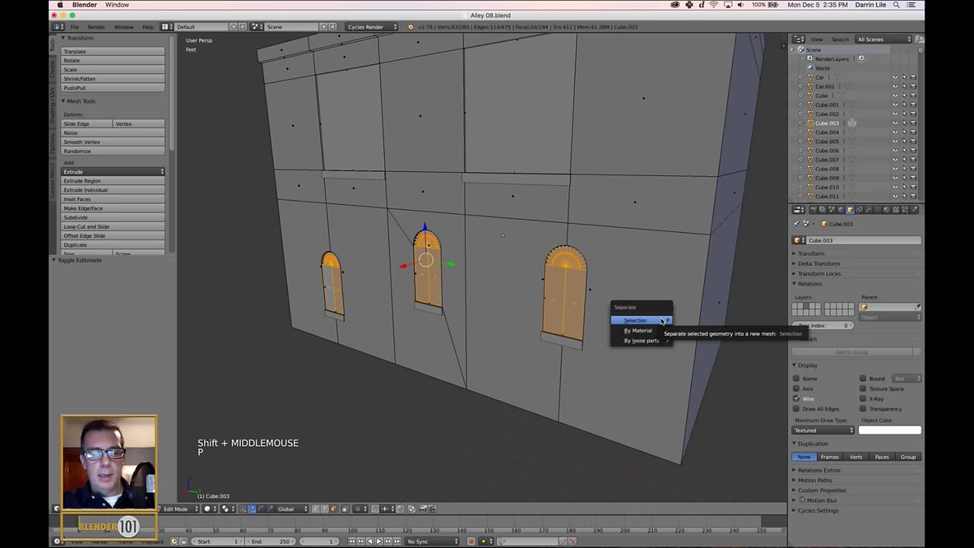
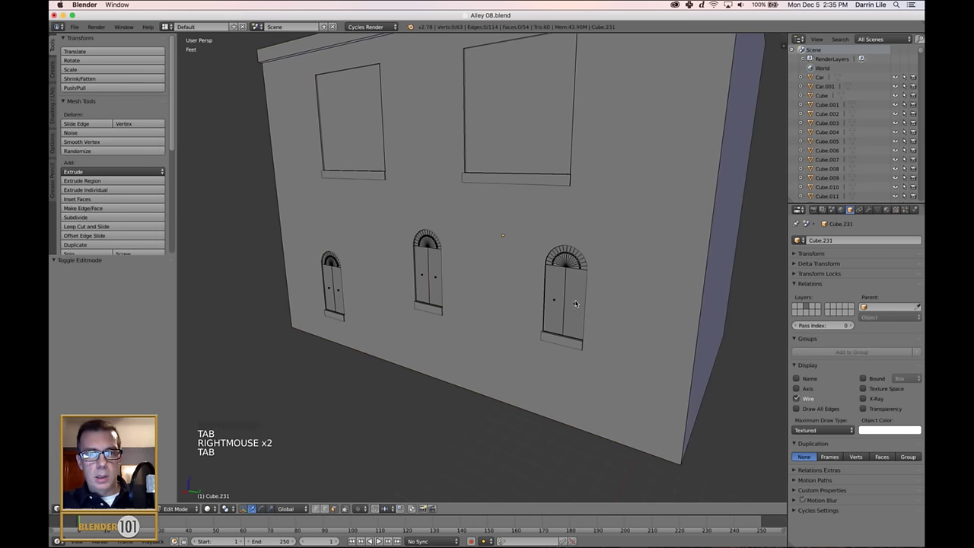
# Step: Leave mesh editing, select the separated doors object, view the roofline and return to Object Mode
pyautogui.scroll(3)
pyautogui.scroll(-3)
pyautogui.rightClick(539, 104)
pyautogui.scroll(-3)
pyautogui.press('z')
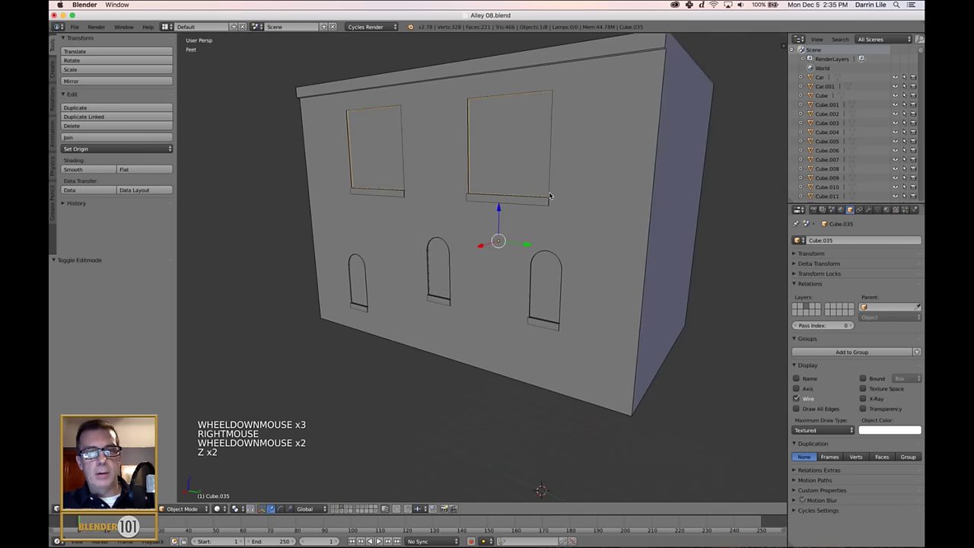
pyautogui.middleClick(541, 220)
pyautogui.press('a')
pyautogui.rightClick(524, 267)
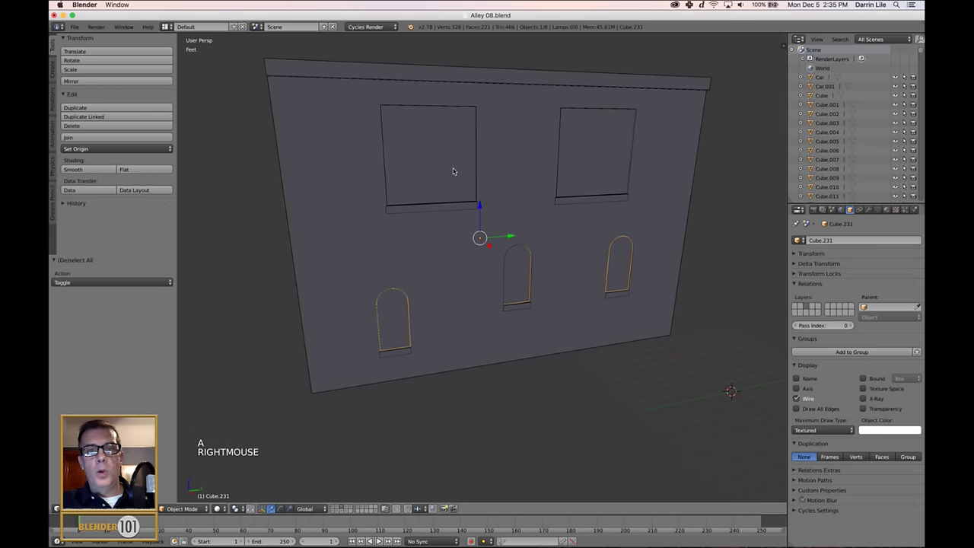
pyautogui.middleClick(556, 256)
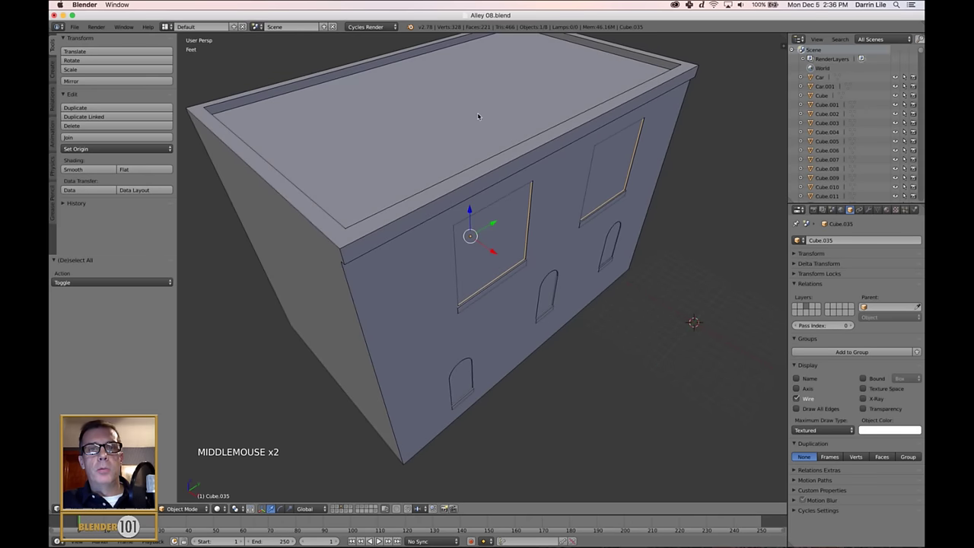
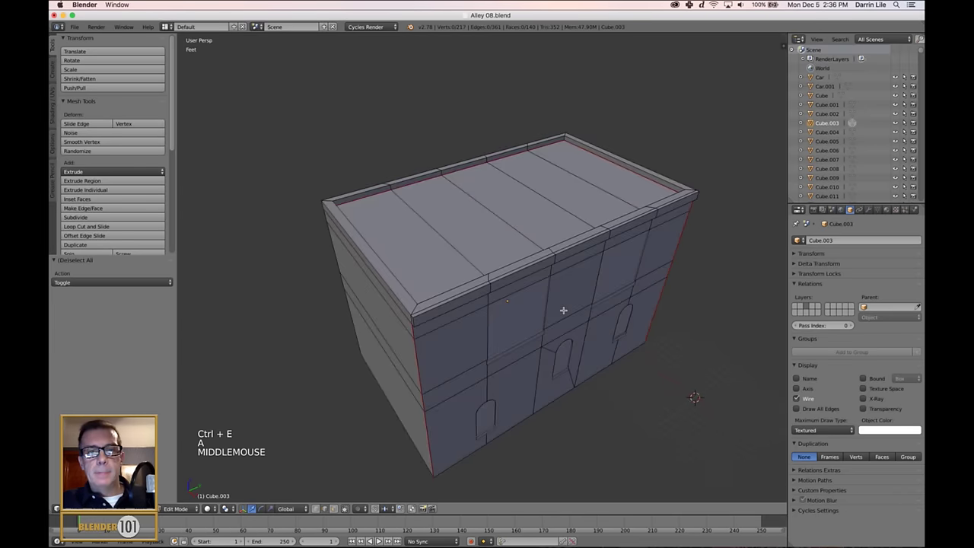
pyautogui.press('Tab')
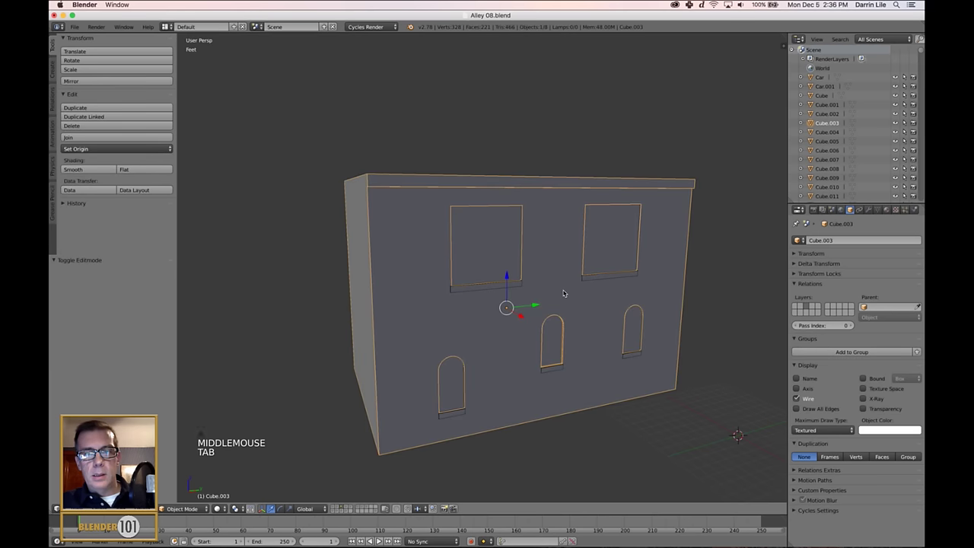
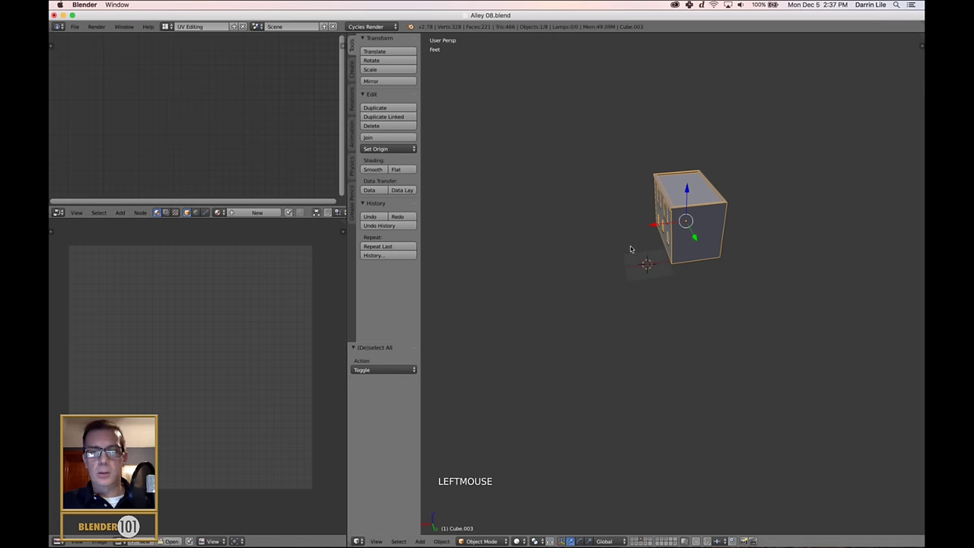
# Step: In the UV Editing workspace, orbit and zoom to face the building's front doorways
pyautogui.middleClick(559, 301)
pyautogui.scroll(-3)
pyautogui.middleClick(621, 335)
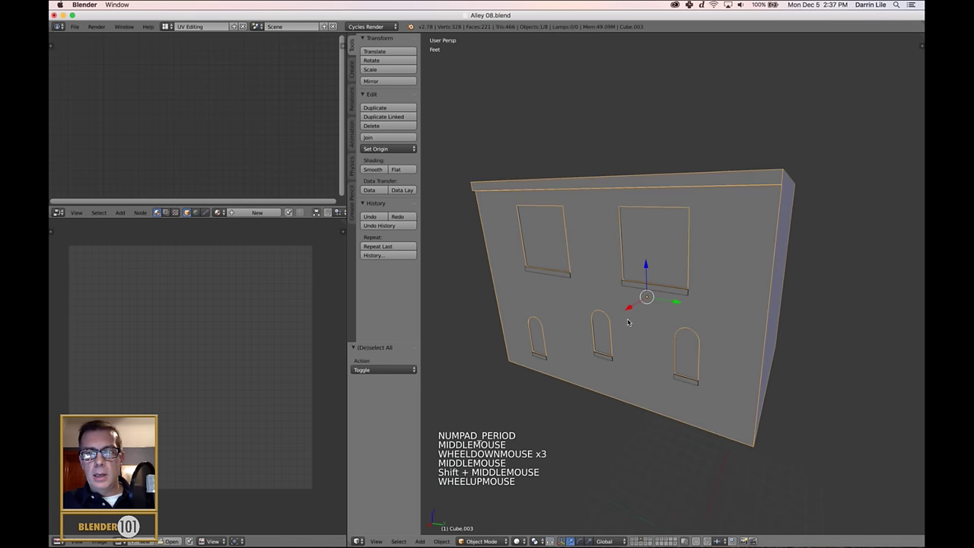
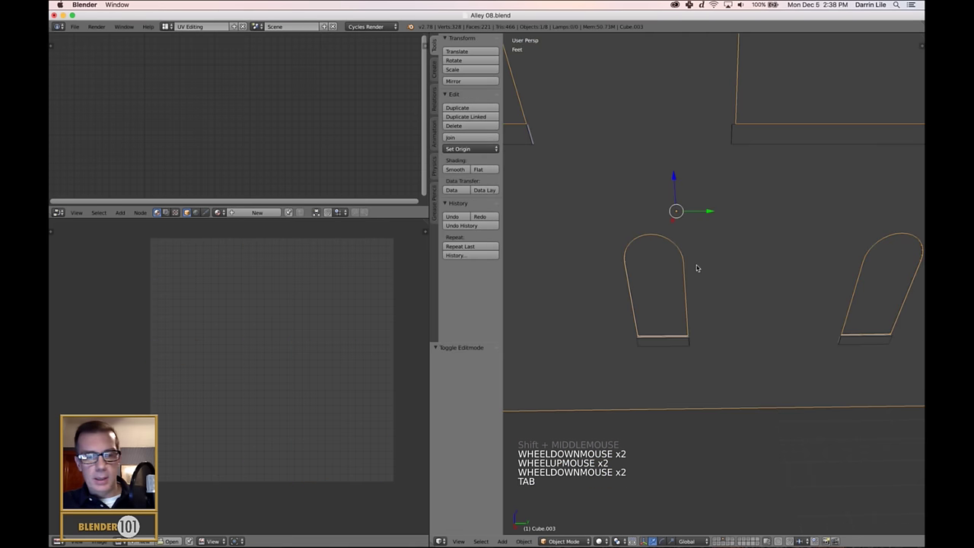
# Step: Enter Edit Mode on Cube.003, select the whole mesh and inspect its existing UV islands
pyautogui.press('Tab')
pyautogui.press('ctrl+Tab')
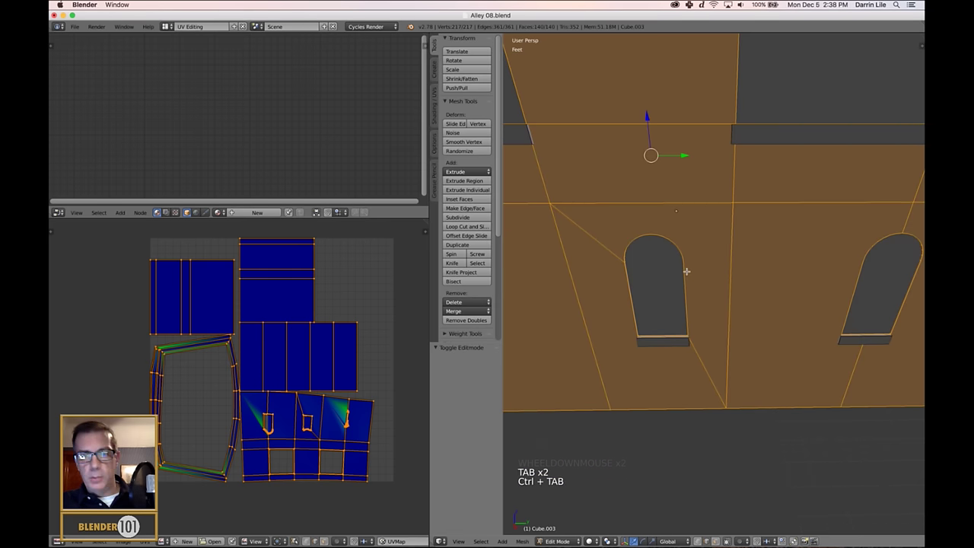
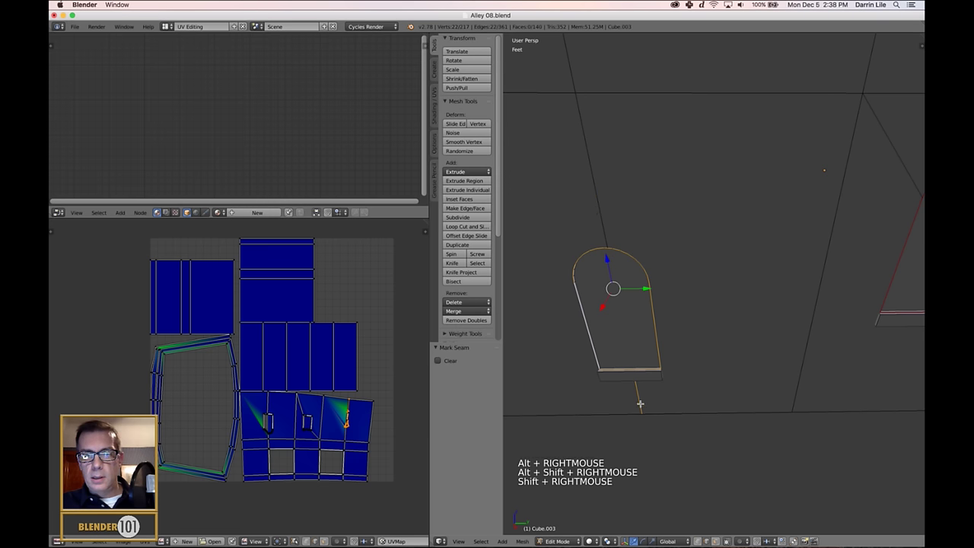
pyautogui.press('ctrl+e')
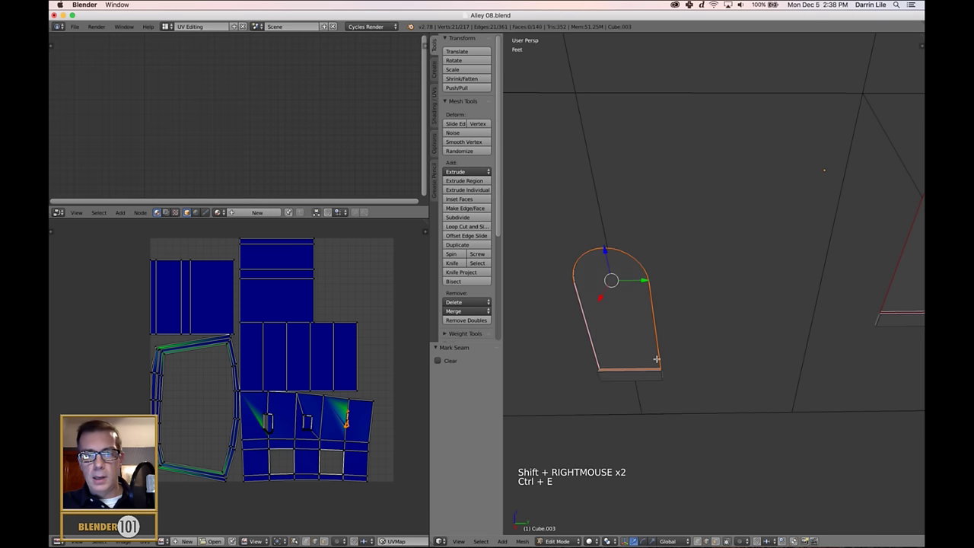
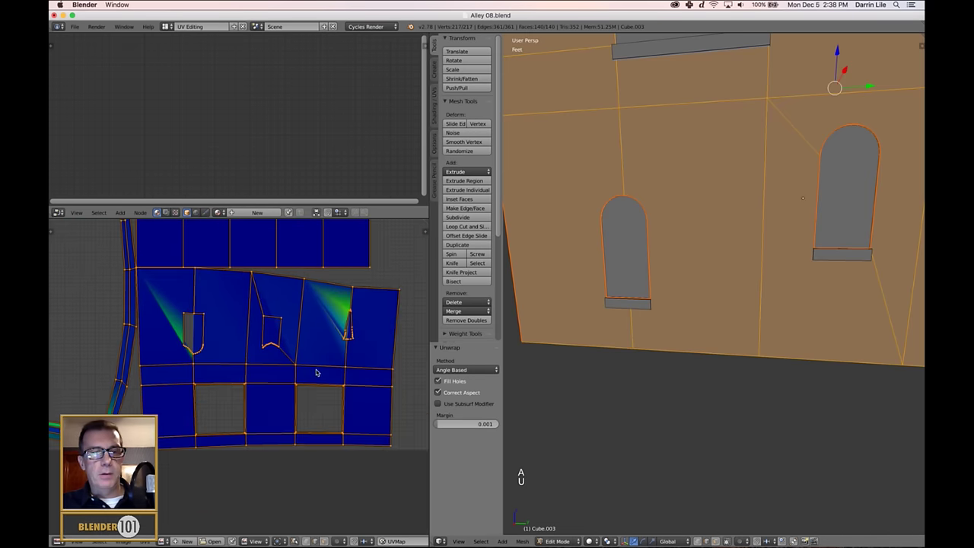
pyautogui.scroll(-3)
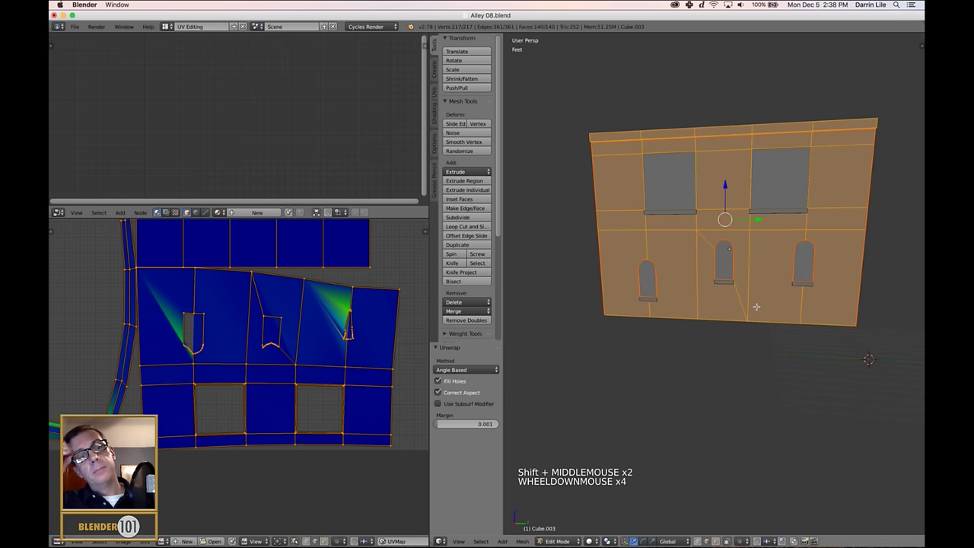
pyautogui.scroll(-3)
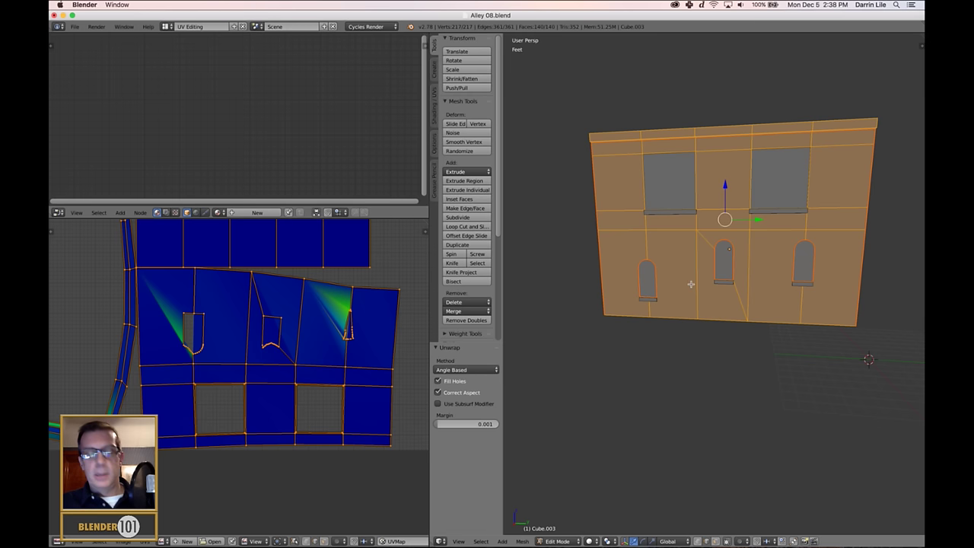
pyautogui.scroll(3)
# Step: Deselect everything, then select the middle arched doorway outline
pyautogui.press('super+z')
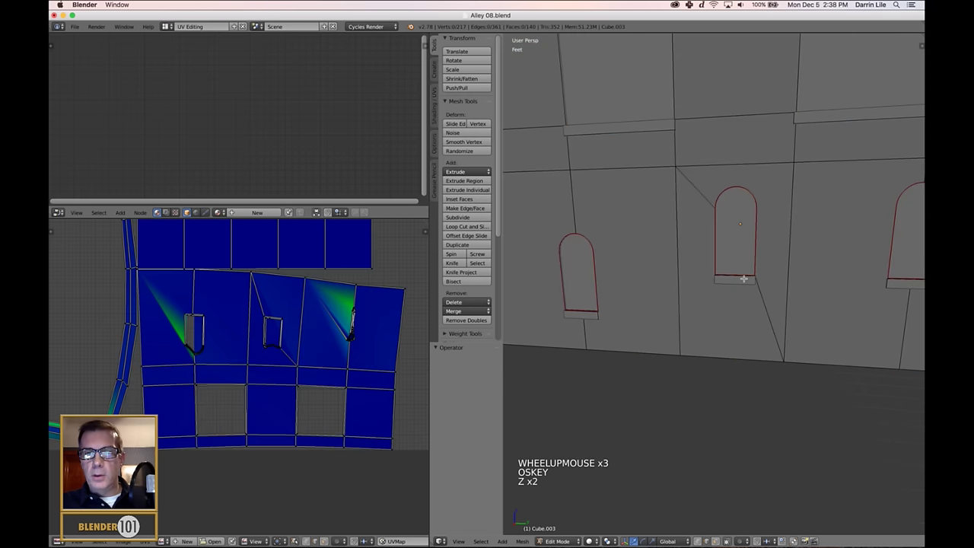
pyautogui.press('super+z')
pyautogui.press('super+z')
pyautogui.press('super+z')
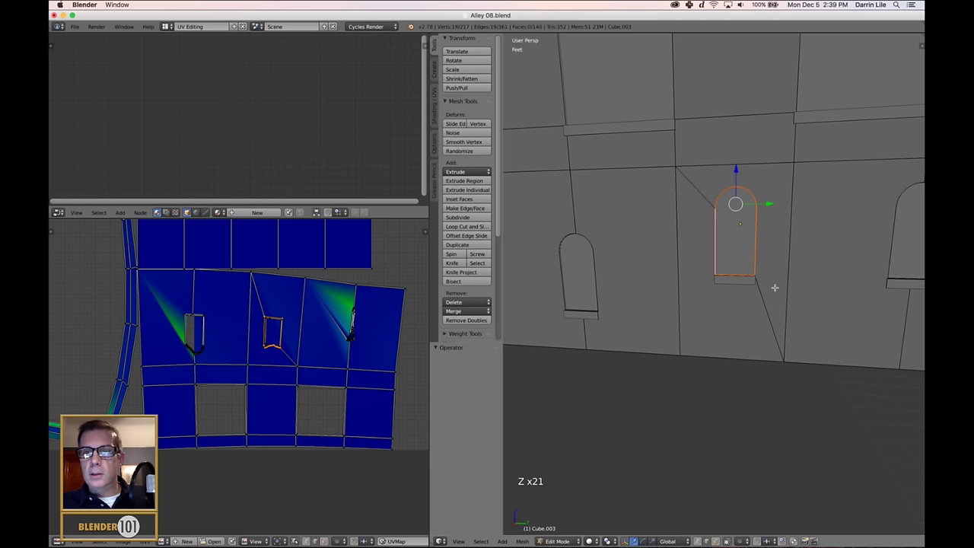
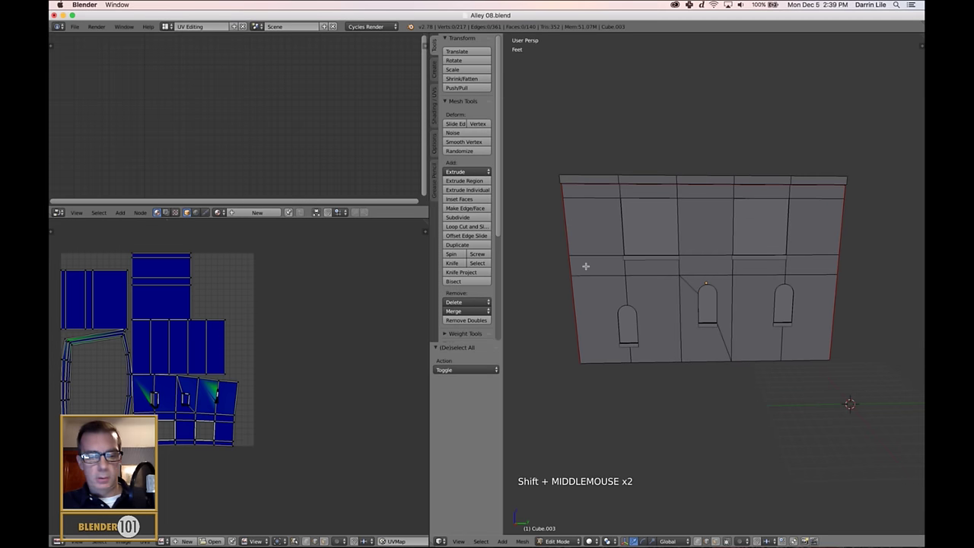
# Step: Switch to face select and inspect single front-wall faces beside the middle doorway
pyautogui.press('ctrl+Tab')
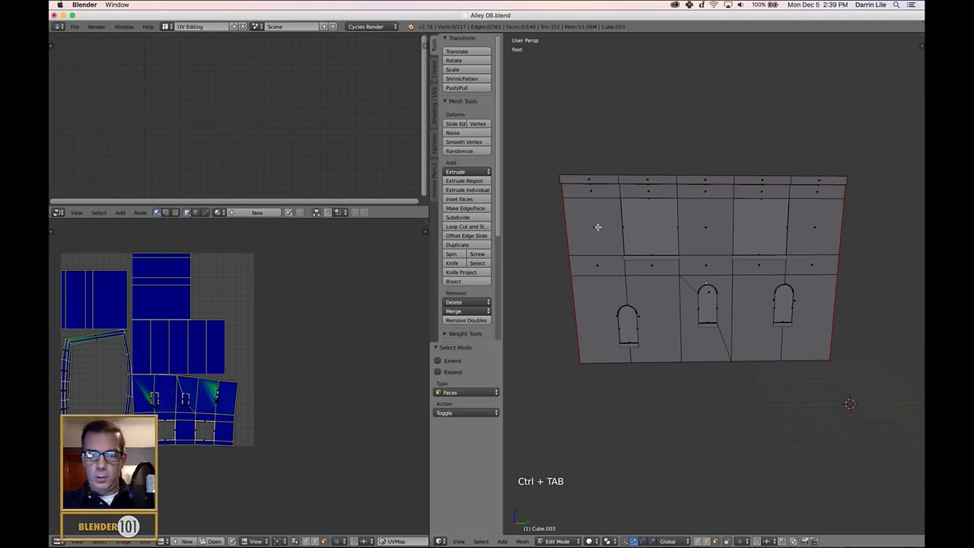
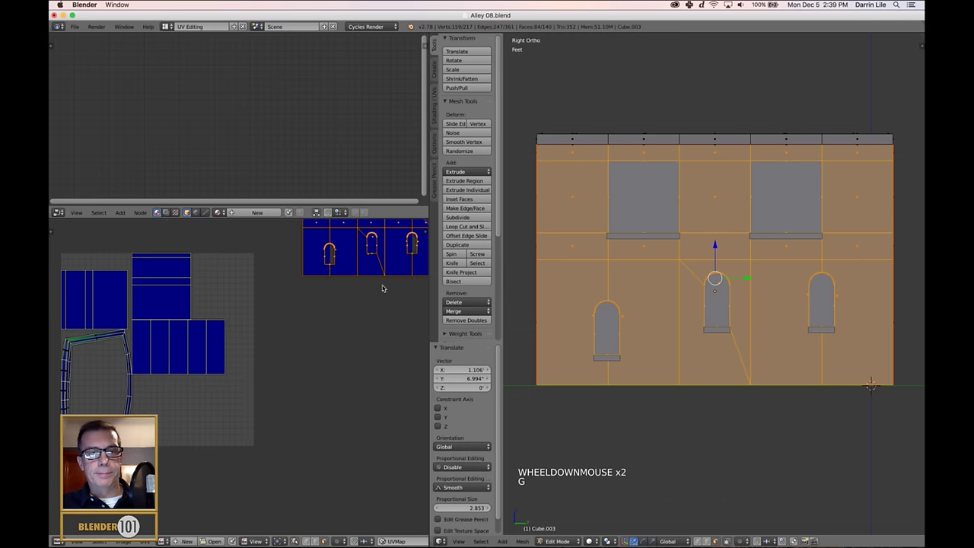
pyautogui.scroll(-3)
pyautogui.middleClick(165, 386)
pyautogui.rightClick(165, 386)
pyautogui.scroll(3)
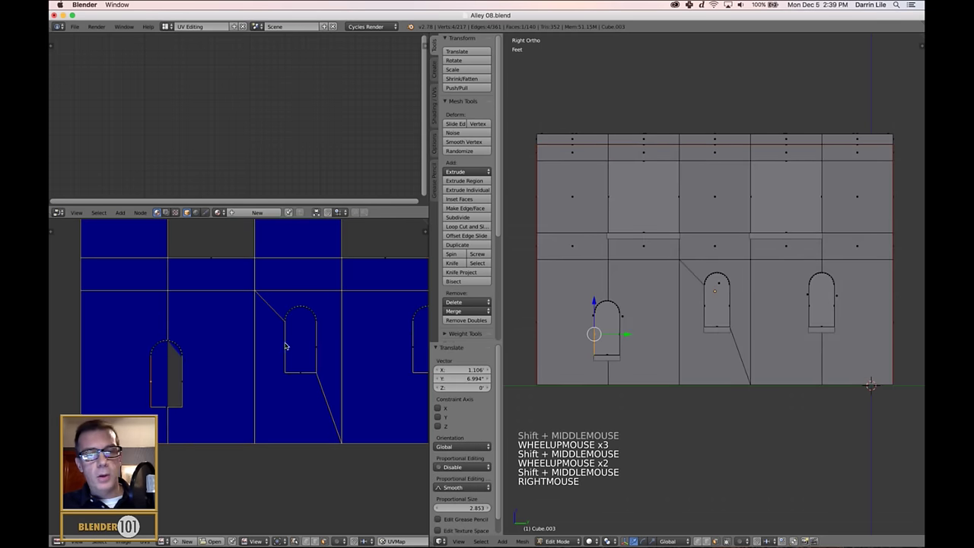
pyautogui.rightClick(305, 321)
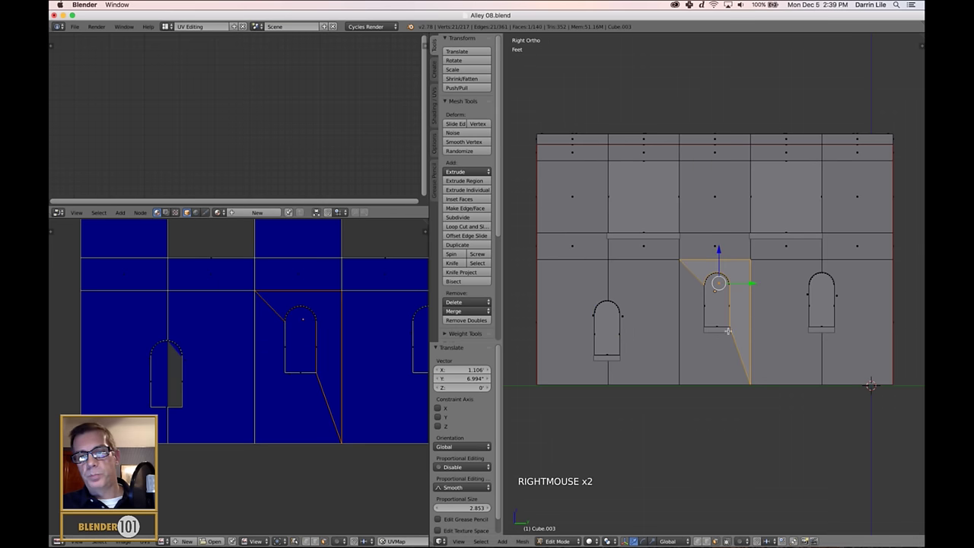
# Step: Return Cube.003 to Object Mode and select the building object
pyautogui.press('Tab')
pyautogui.press('Tab')
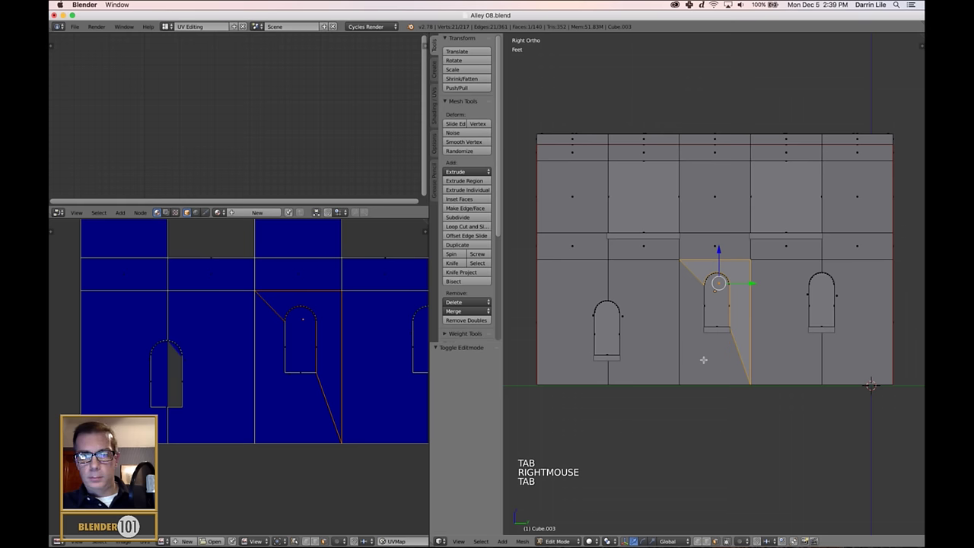
pyautogui.press('Tab')
pyautogui.rightClick(689, 292)
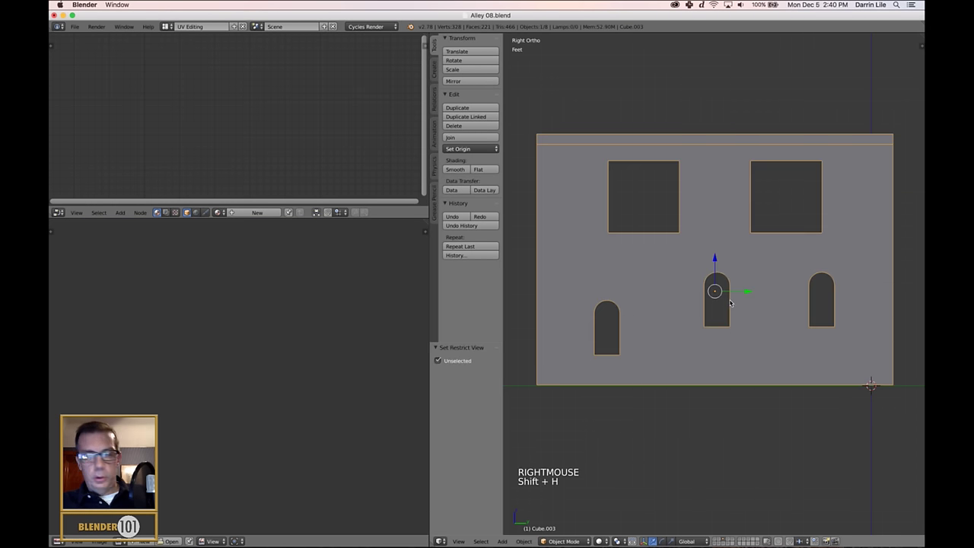
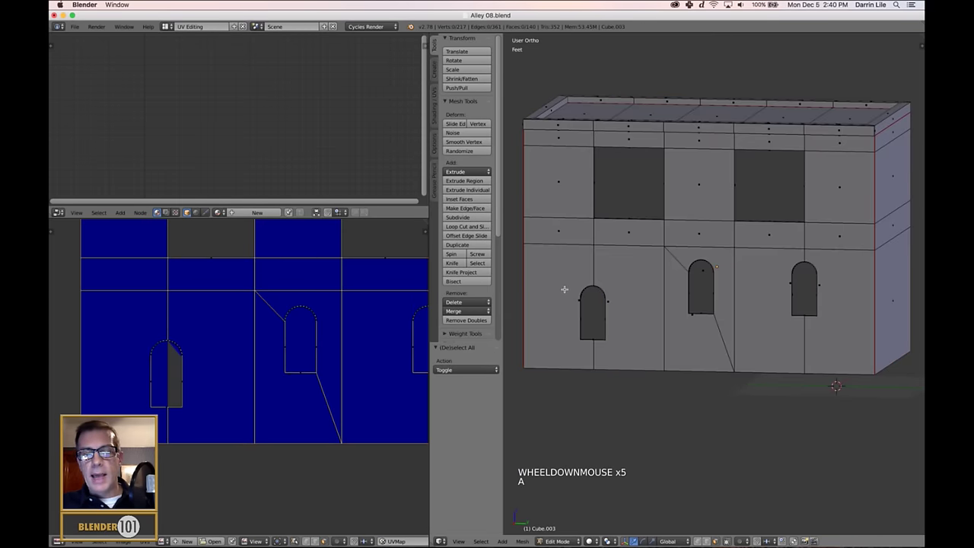
# Step: Triangulate the lower wall faces around the arched doorways with Ctrl+T
pyautogui.scroll(-3)
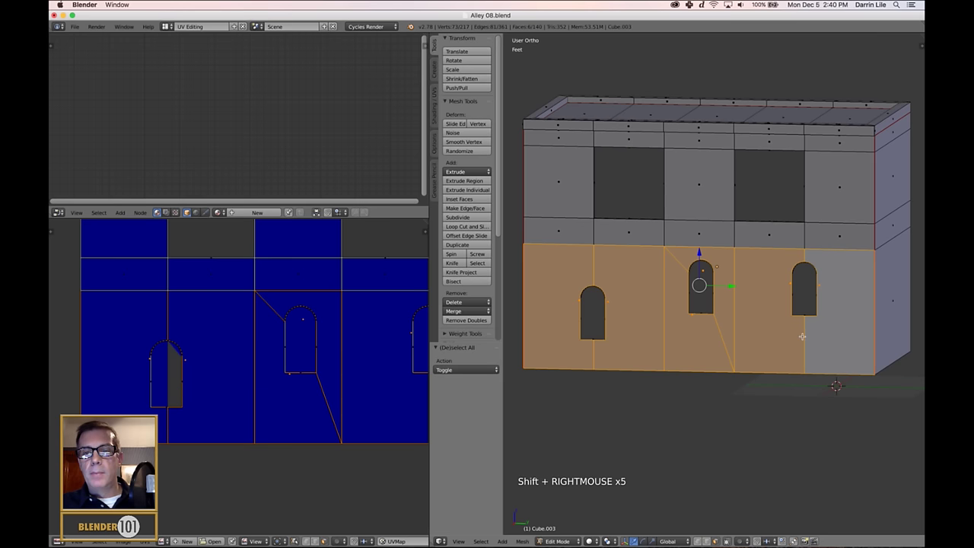
pyautogui.press('ctrl+t')
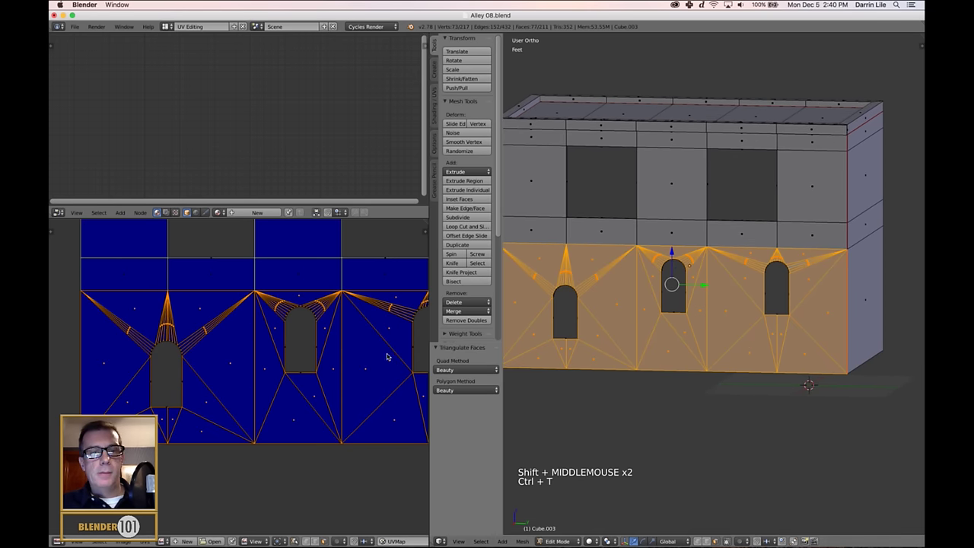
pyautogui.scroll(-3)
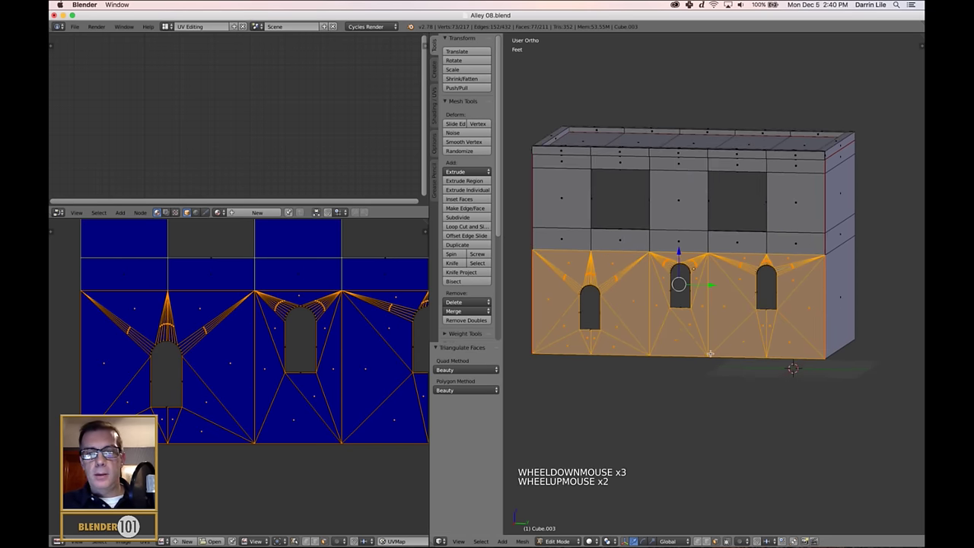
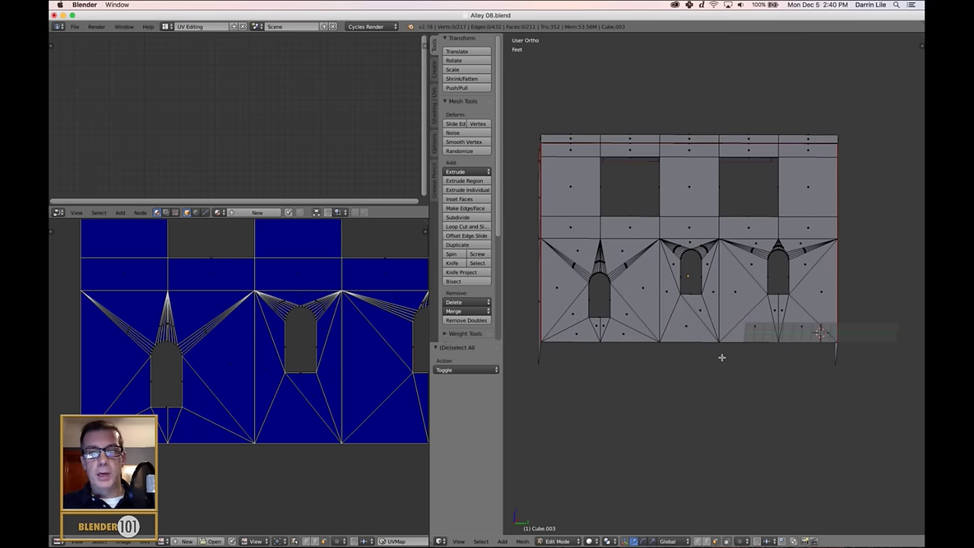
pyautogui.scroll(-3)
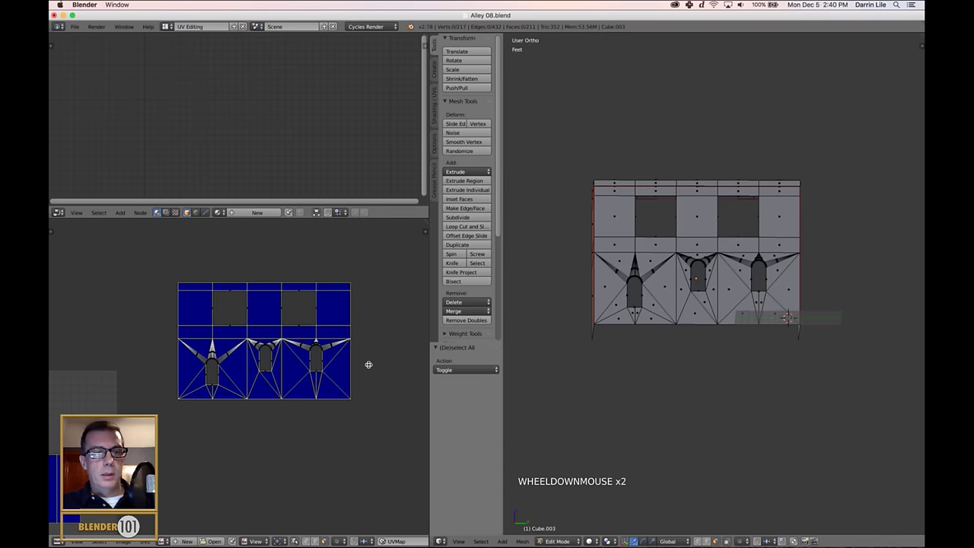
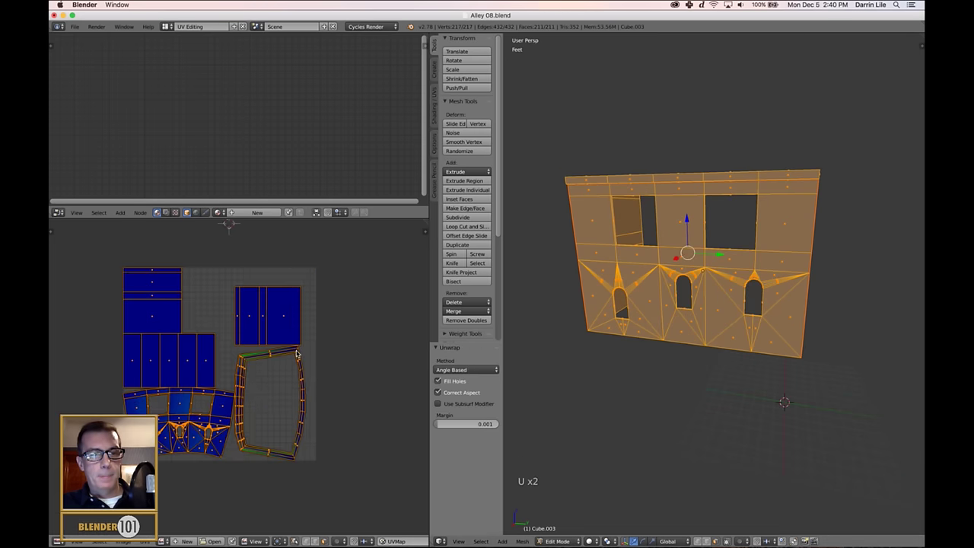
# Step: Pan the UV editor over the arch islands and unwrap the mesh again with U
pyautogui.press('super+z')
pyautogui.middleClick(375, 384)
pyautogui.scroll(-3)
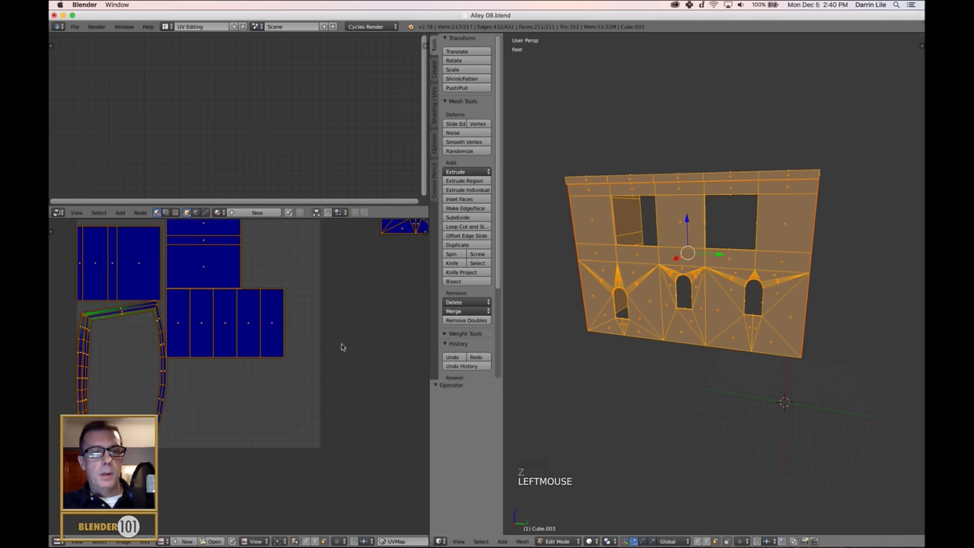
pyautogui.middleClick(444, 358)
pyautogui.scroll(-3)
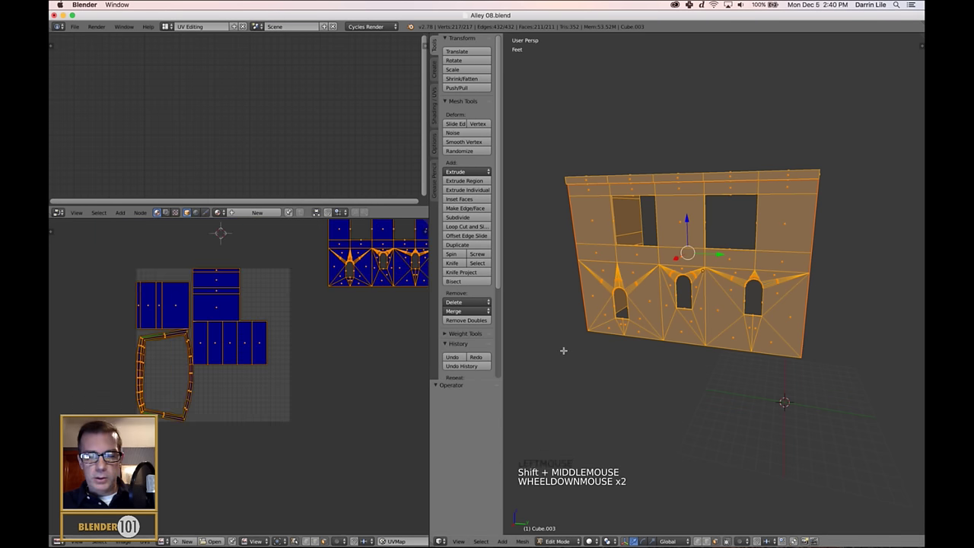
pyautogui.press('u')
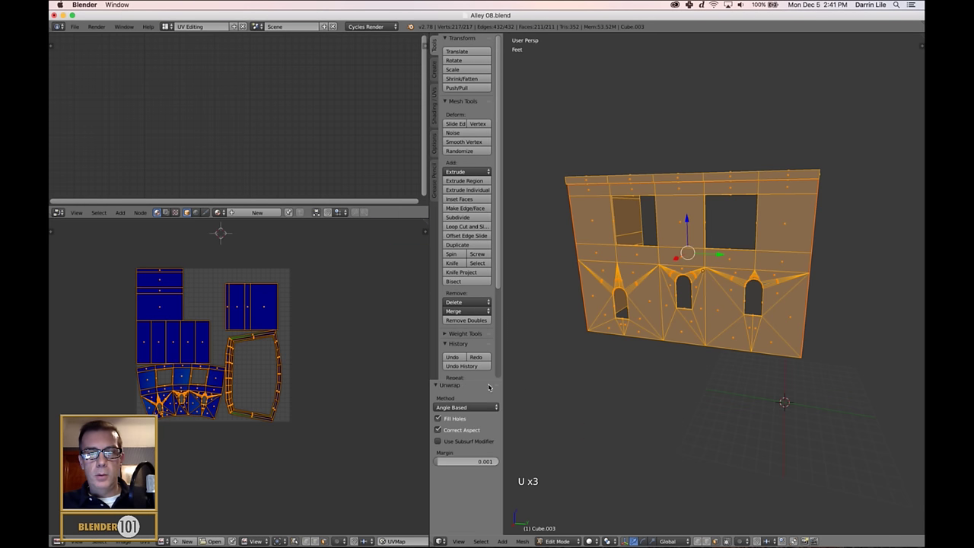
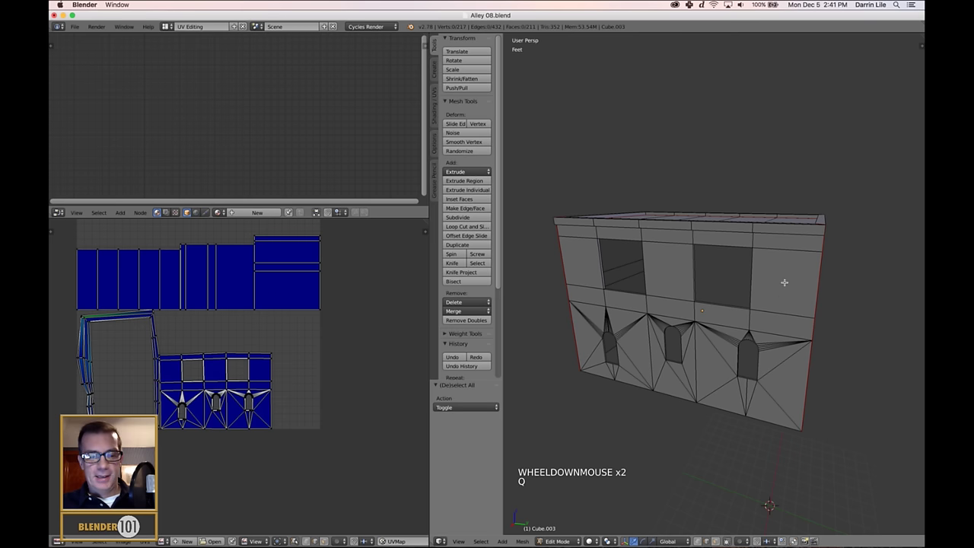
# Step: Select the entire building mesh and pan the UV editor across its full set of islands
pyautogui.press('a')
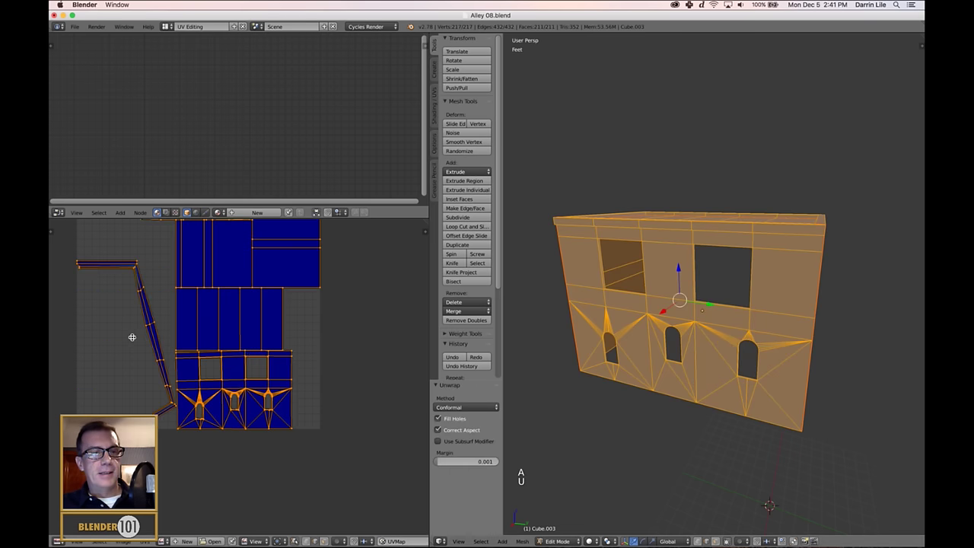
pyautogui.middleClick(468, 423)
pyautogui.scroll(-3)
pyautogui.click(476, 406)
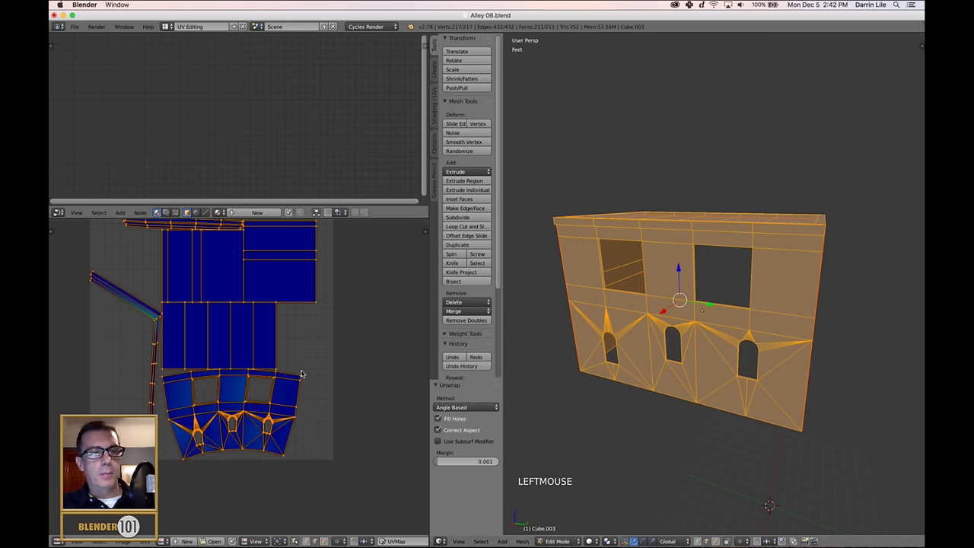
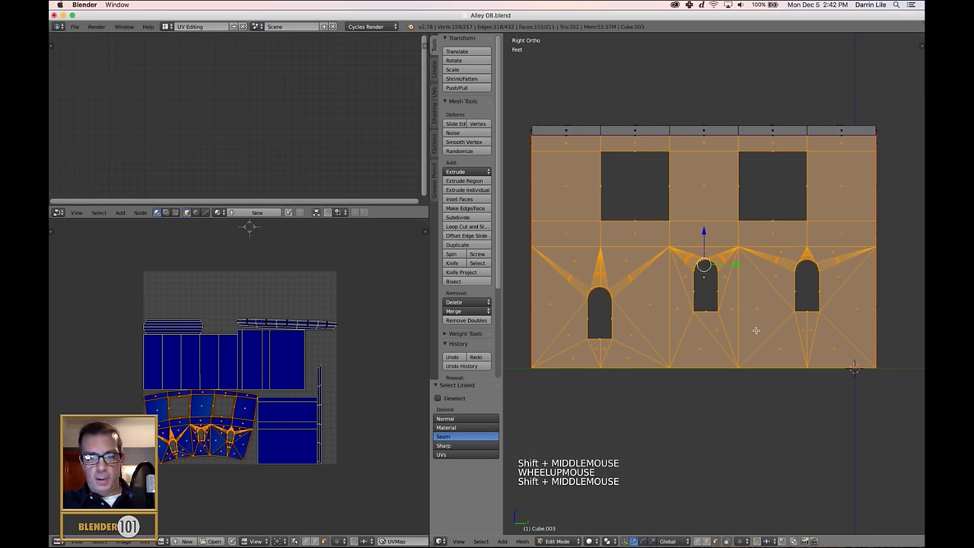
# Step: Reselect all, review the wall's UV islands, then pick a vertex on the middle arch's inner edge
pyautogui.press('u')
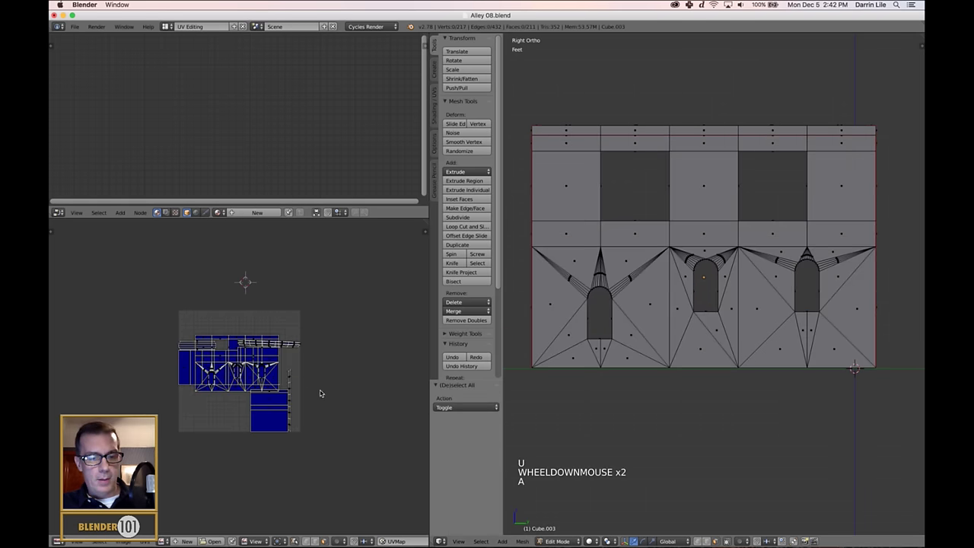
pyautogui.scroll(-3)
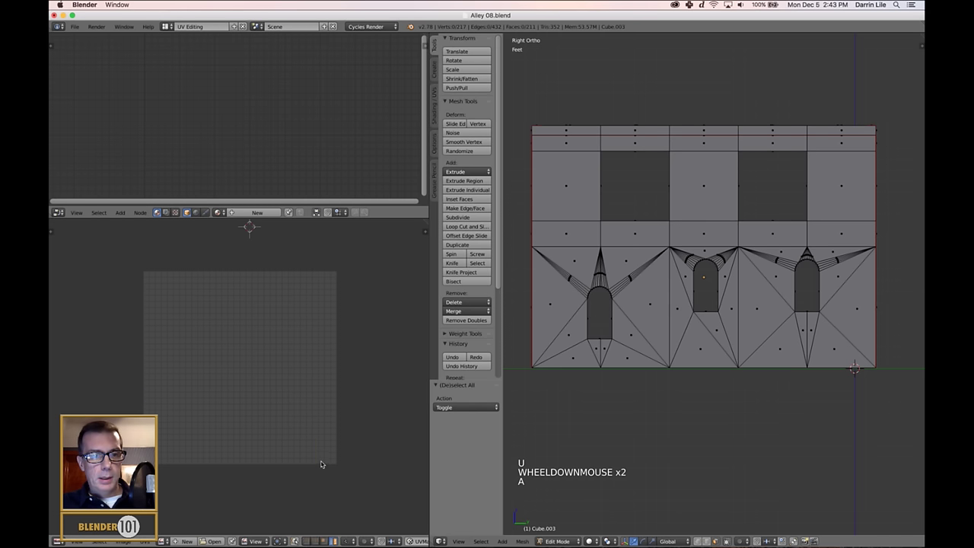
pyautogui.press('a')
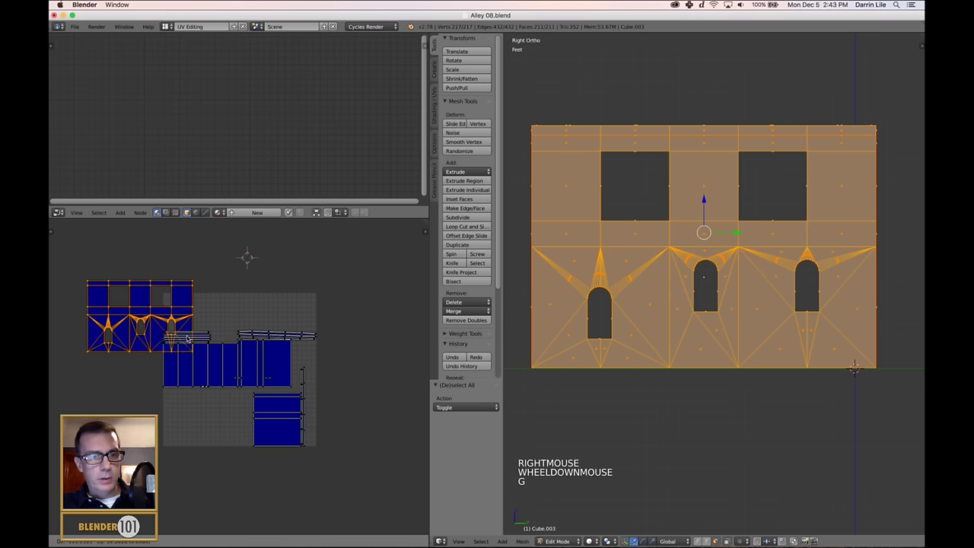
pyautogui.scroll(-3)
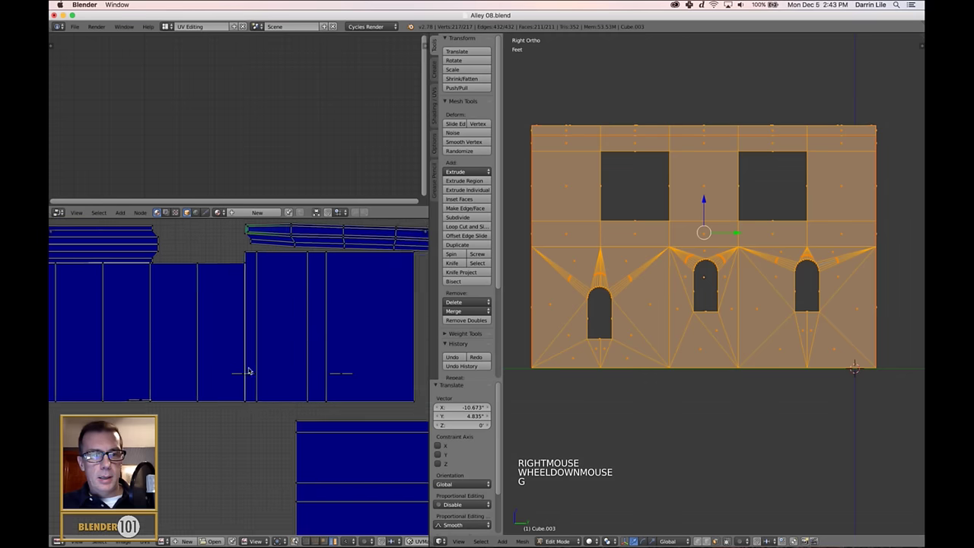
pyautogui.middleClick(240, 372)
pyautogui.scroll(3)
pyautogui.scroll(-3)
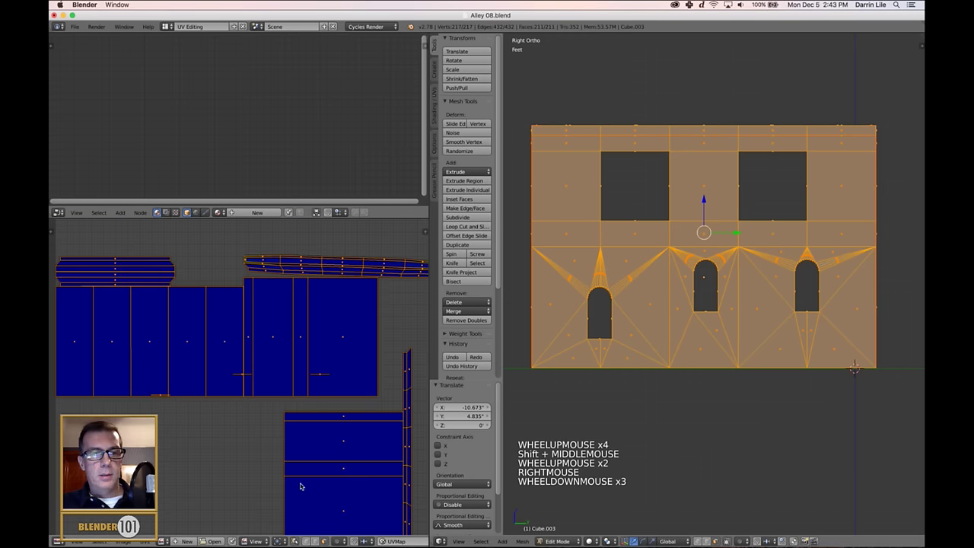
pyautogui.click(240, 376)
pyautogui.rightClick(239, 376)
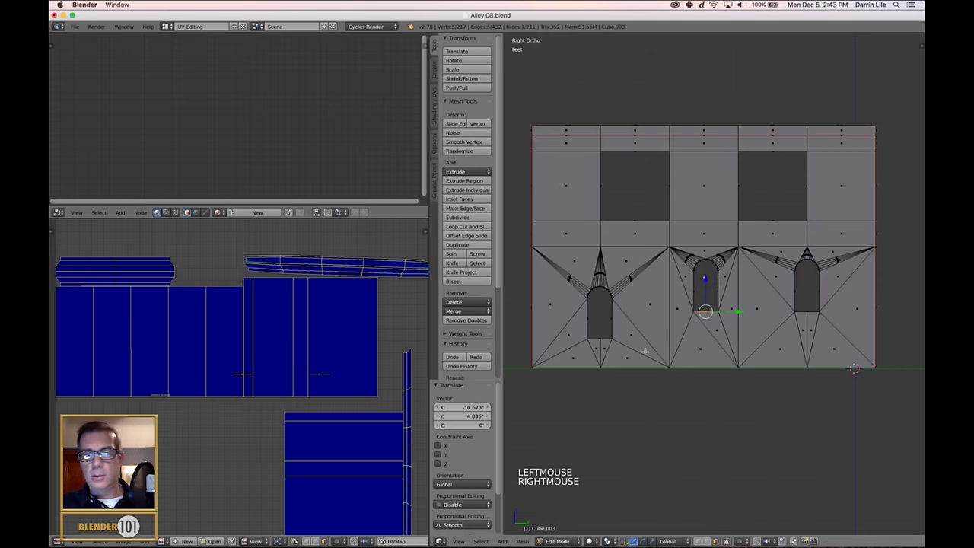
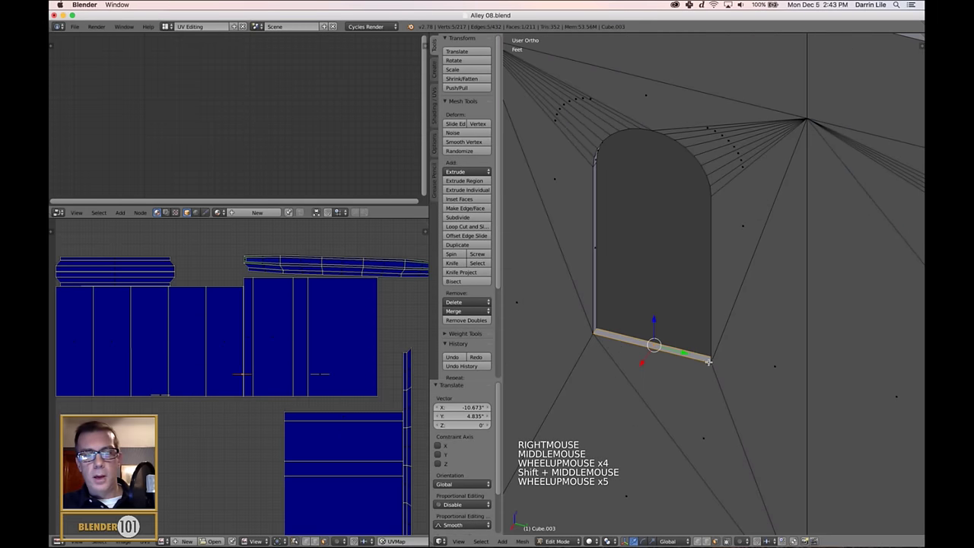
# Step: Unwrap the middle arch's rim loop, then bring up the edge operations to reselect the rim
pyautogui.scroll(3)
pyautogui.scroll(-3)
pyautogui.scroll(-3)
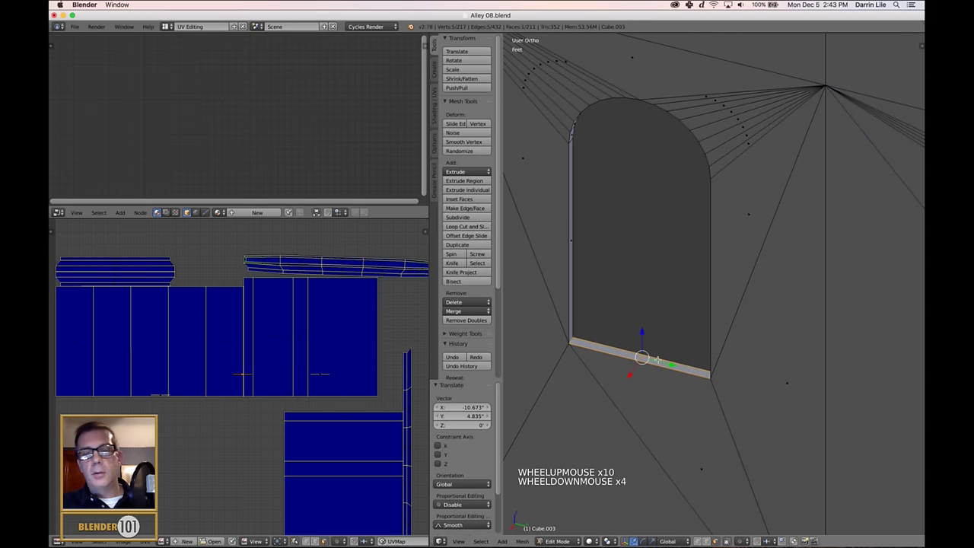
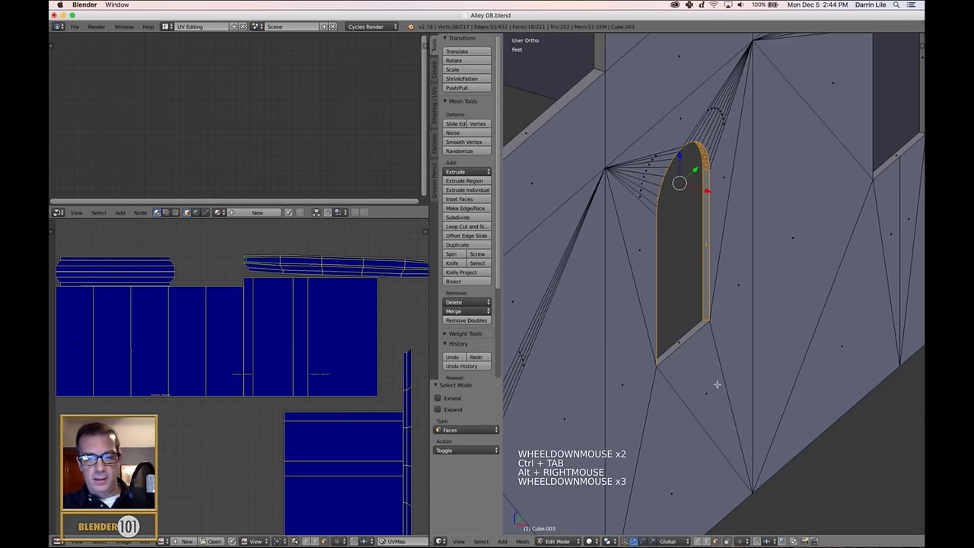
pyautogui.press('u')
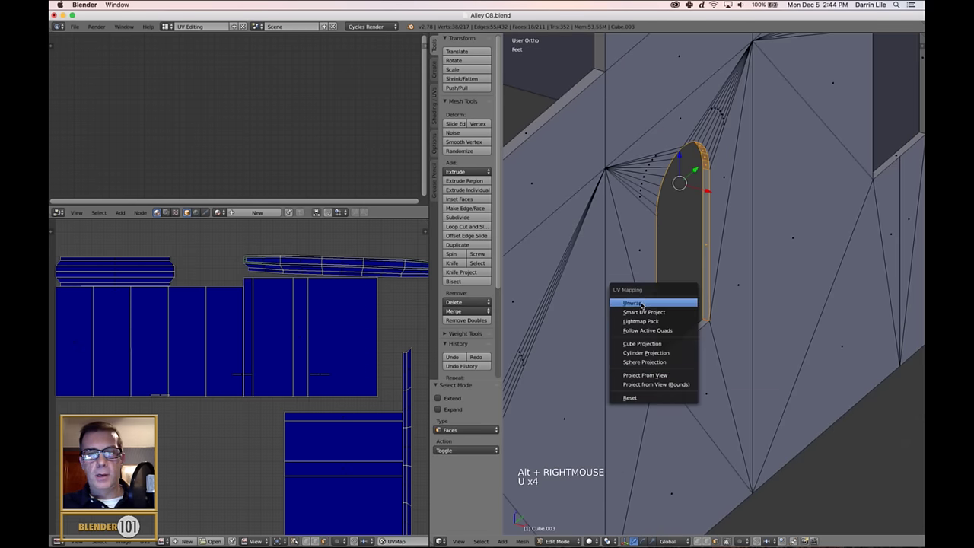
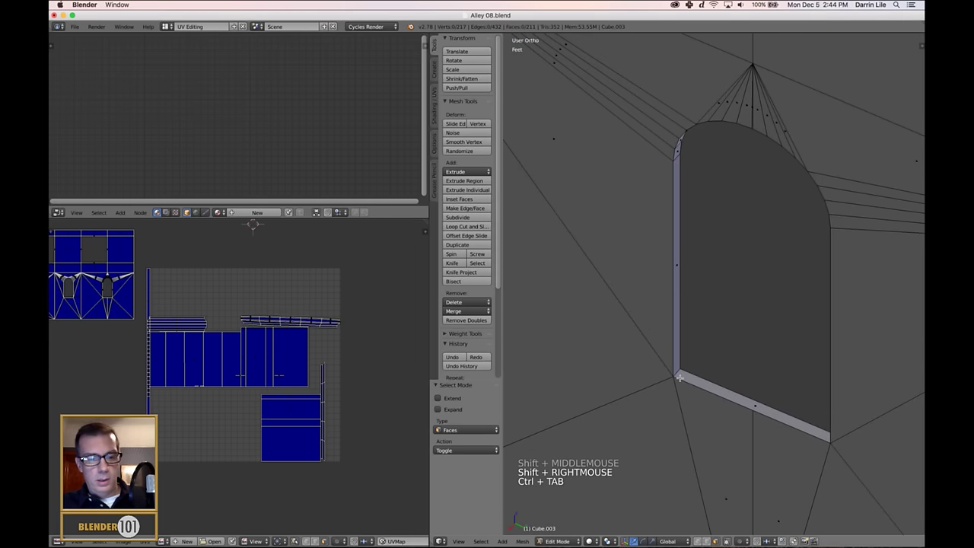
pyautogui.press('z')
pyautogui.press('ctrl+e')
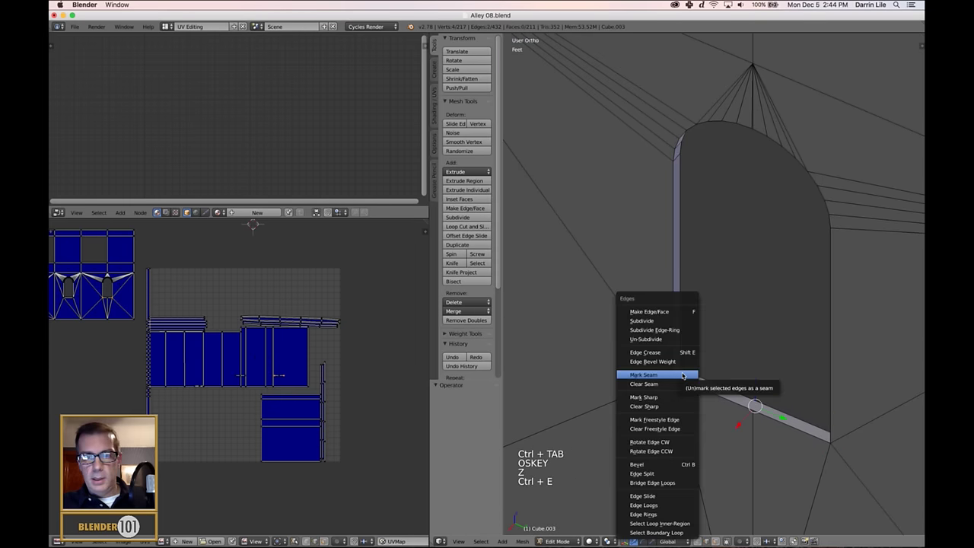
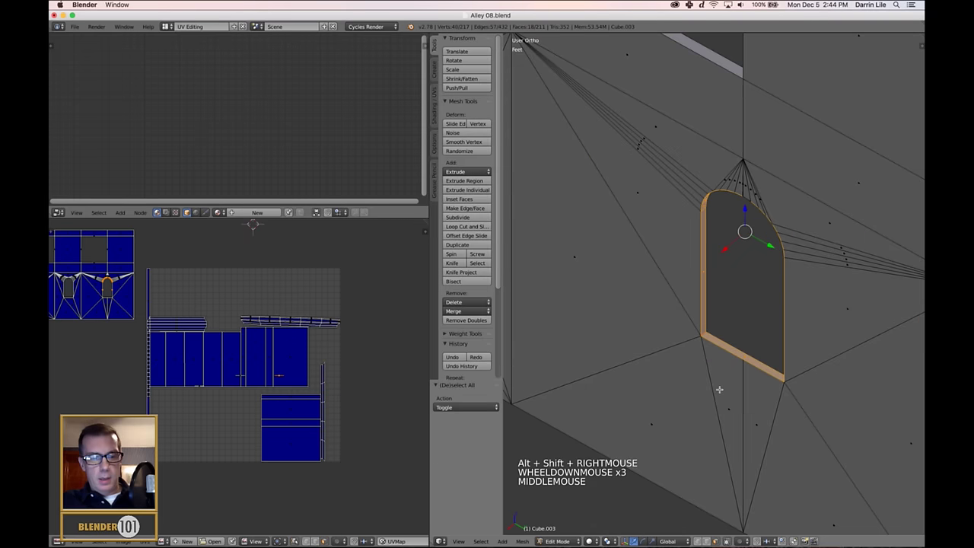
# Step: Unwrap the arch rim into its own UV strip and check the window recess faces
pyautogui.press('u')
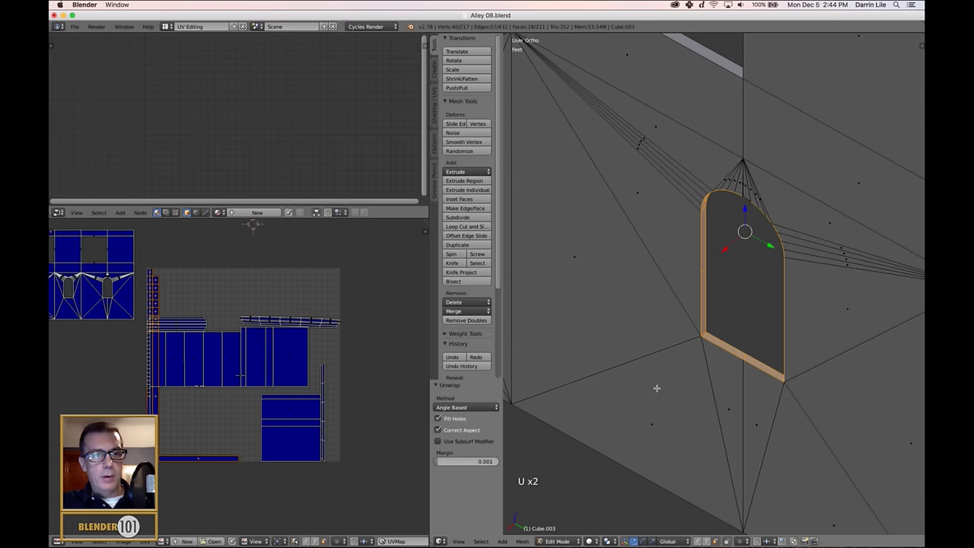
pyautogui.scroll(-3)
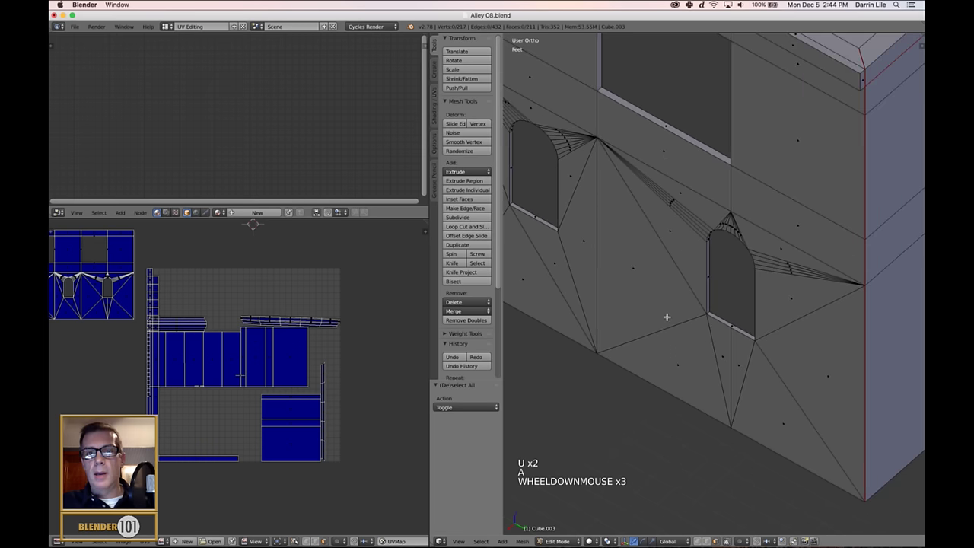
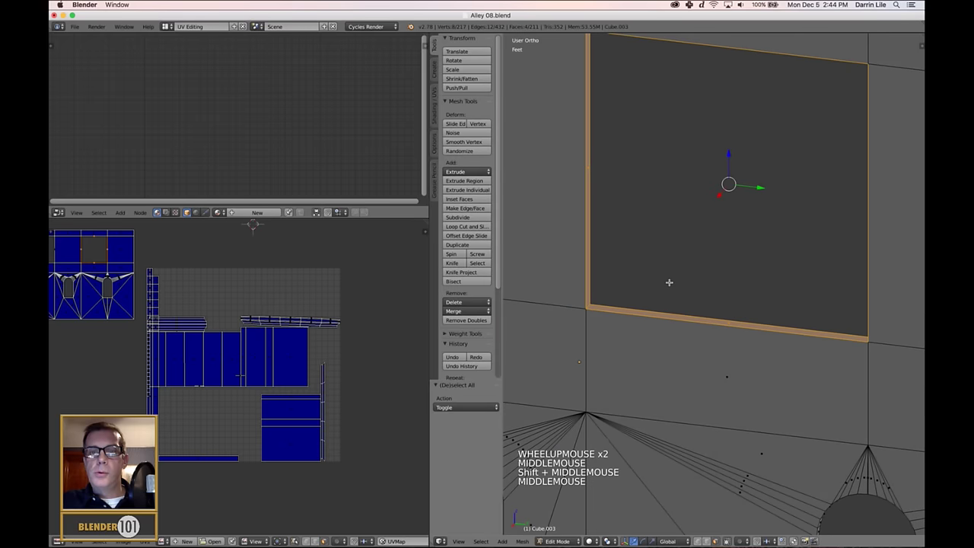
pyautogui.press('ctrl+Tab')
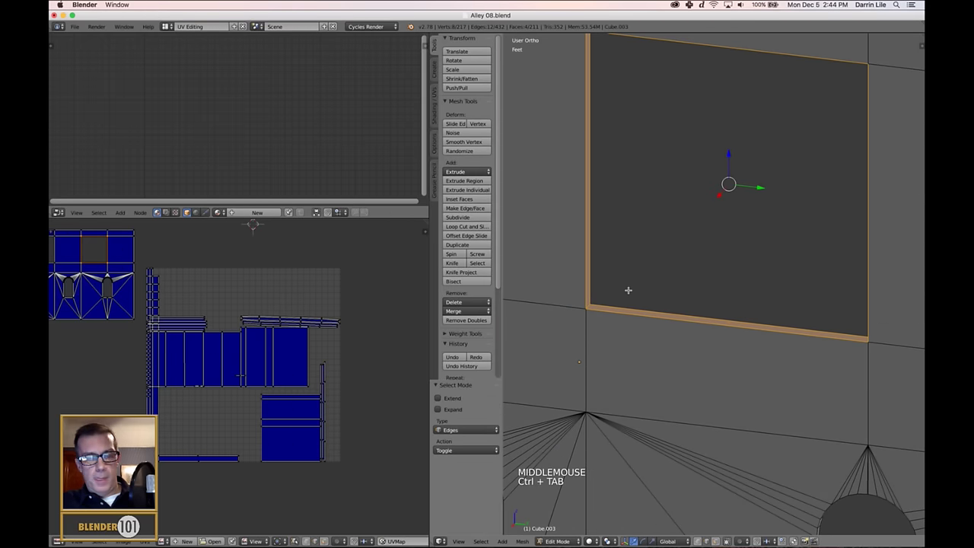
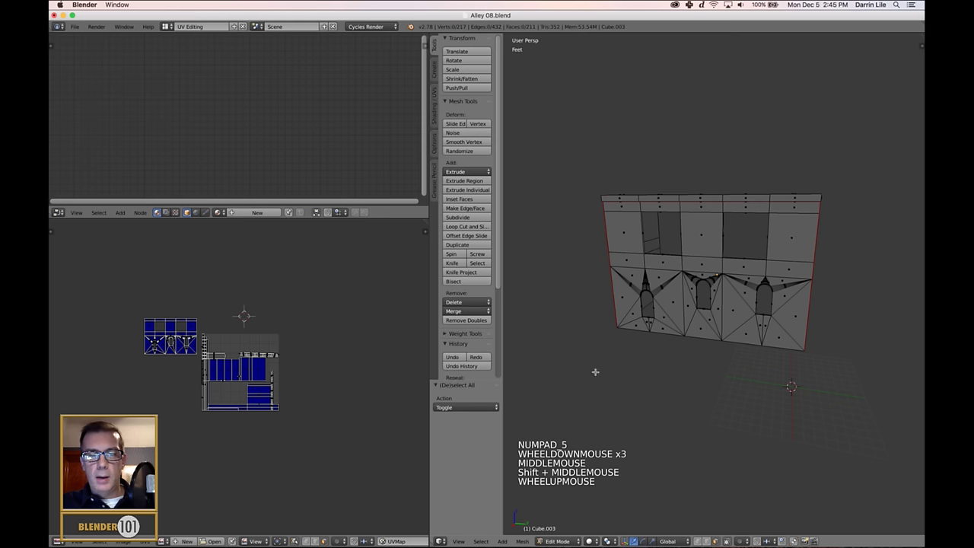
# Step: Select the whole building mesh and all its UV islands to review the layout
pyautogui.press('a')
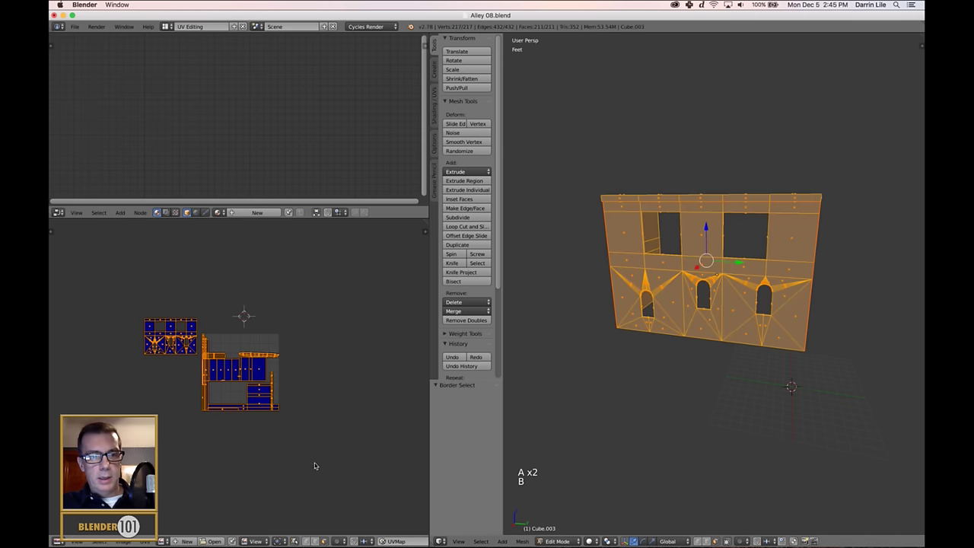
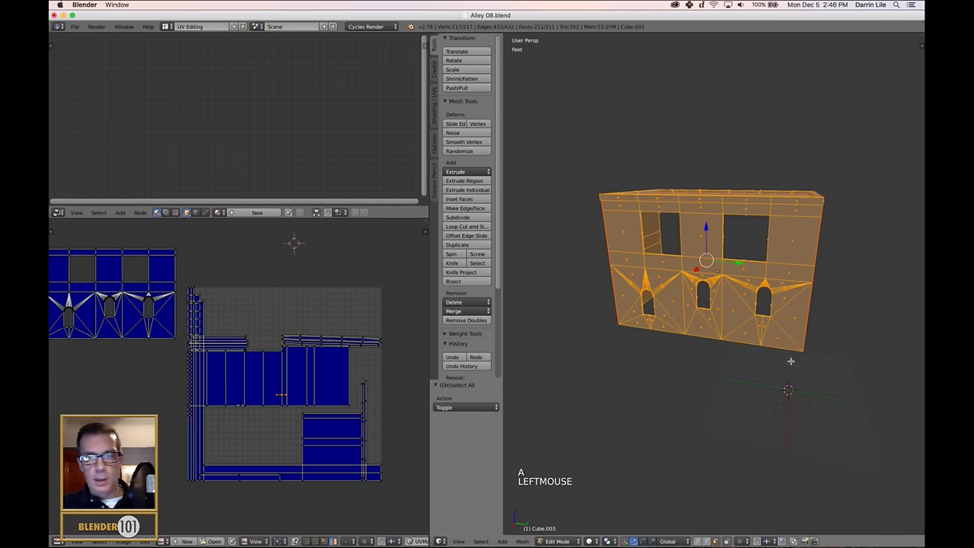
pyautogui.press('a')
pyautogui.press('a')
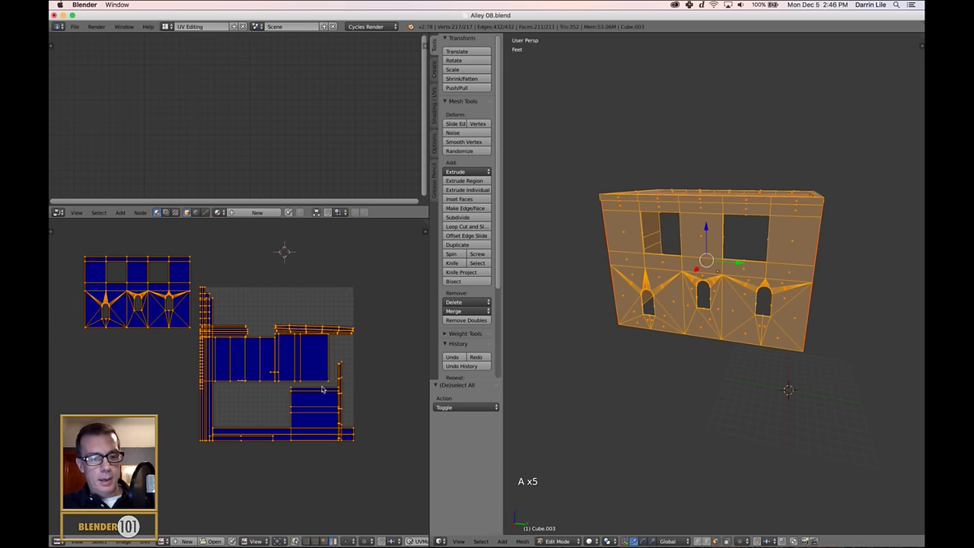
pyautogui.press('ctrl+a')
pyautogui.middleClick(326, 386)
pyautogui.scroll(3)
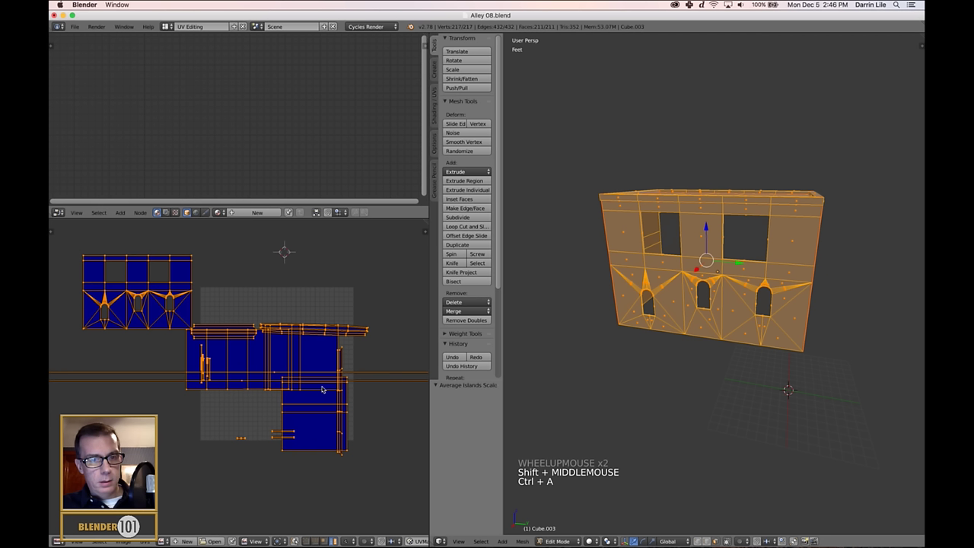
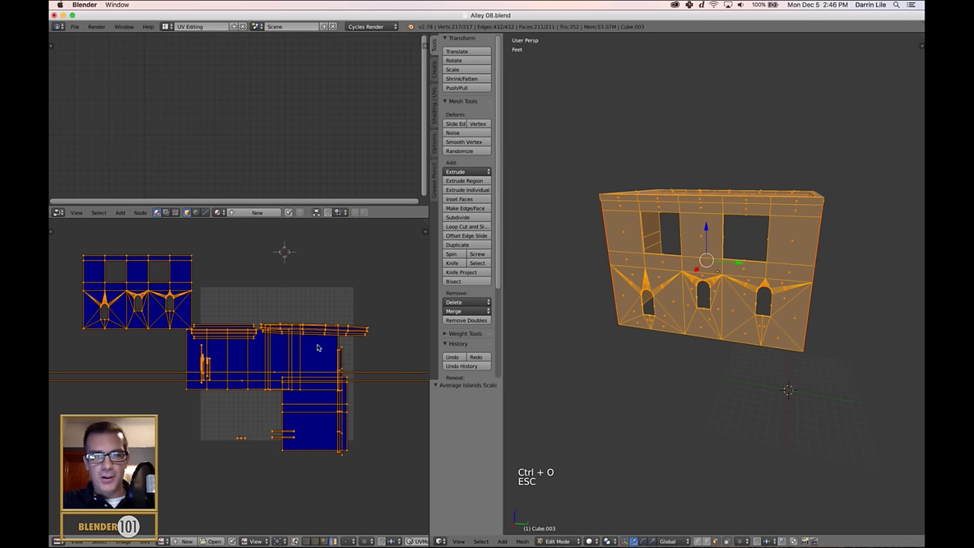
# Step: Deselect the building's geometry and pick a single vertex on it
pyautogui.press('ctrl+p')
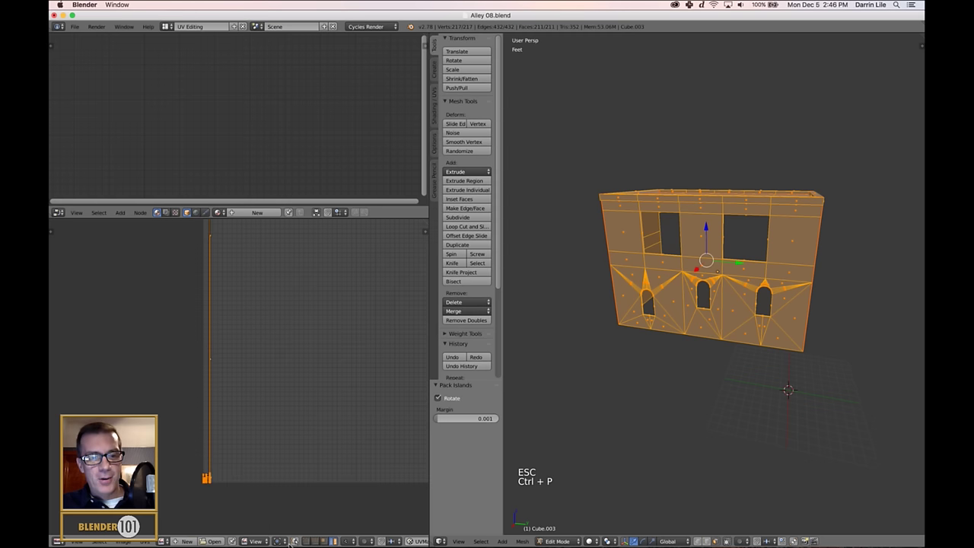
pyautogui.click(213, 358)
pyautogui.rightClick(214, 358)
pyautogui.scroll(-3)
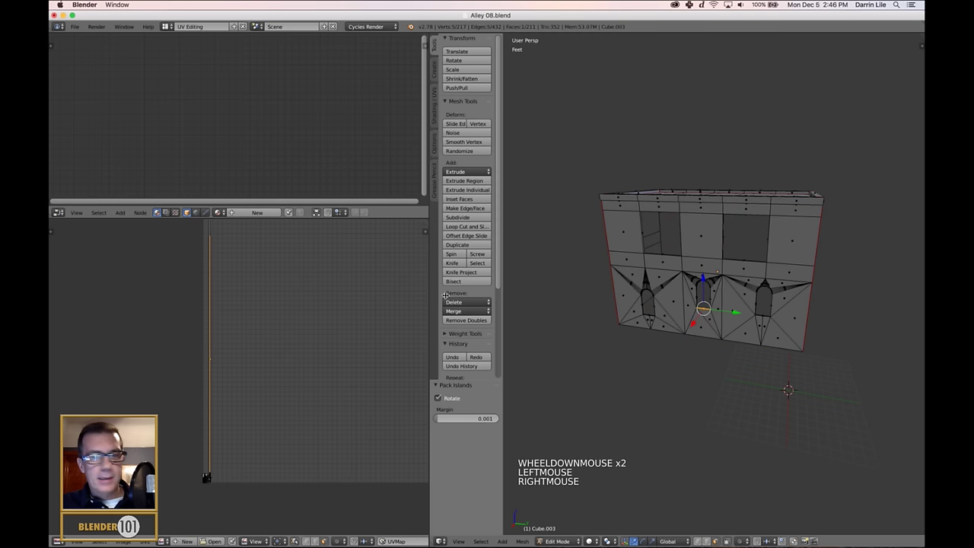
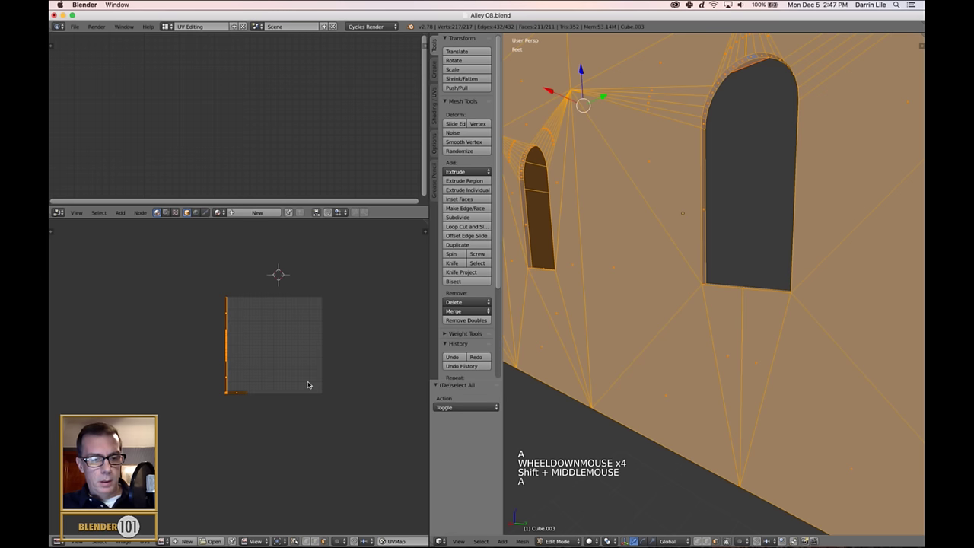
pyautogui.press('a')
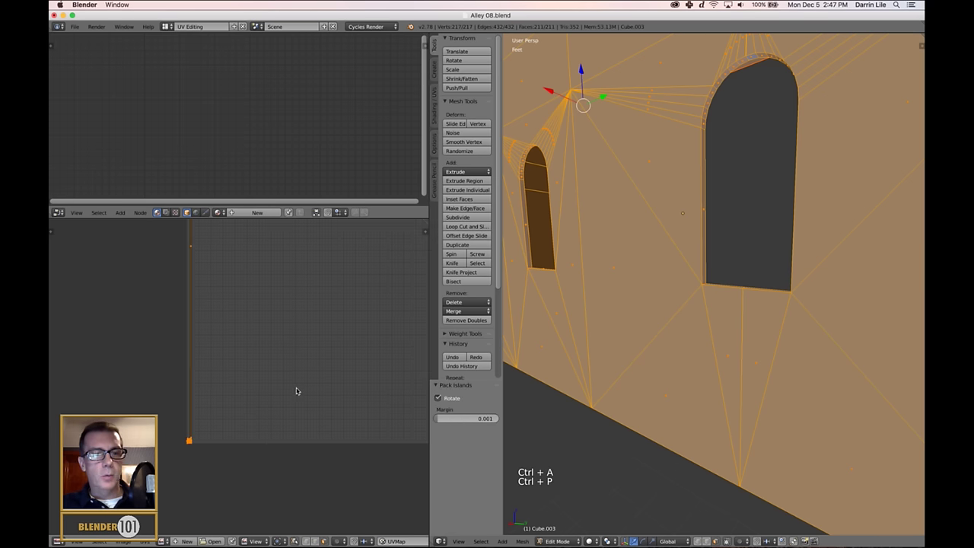
pyautogui.middleClick(473, 338)
pyautogui.scroll(3)
pyautogui.scroll(-3)
pyautogui.press('a')
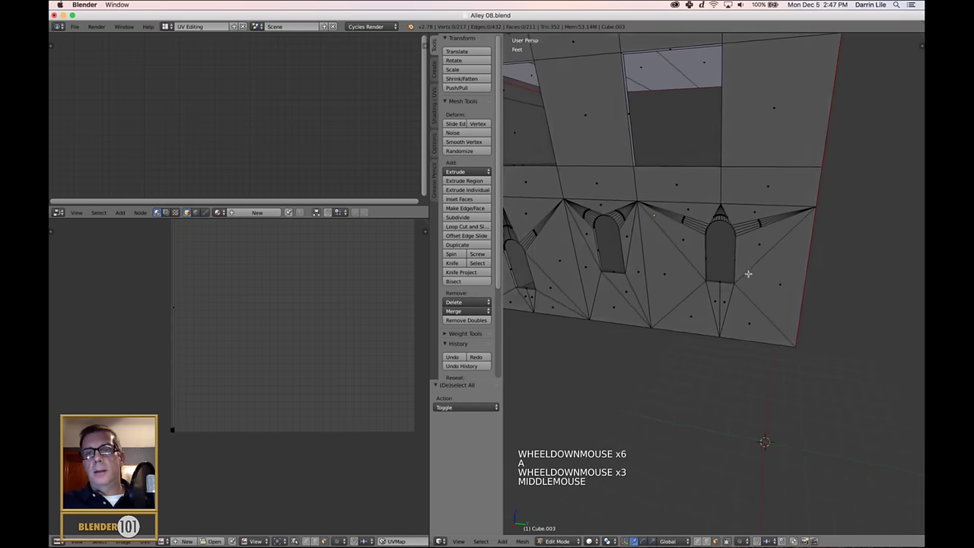
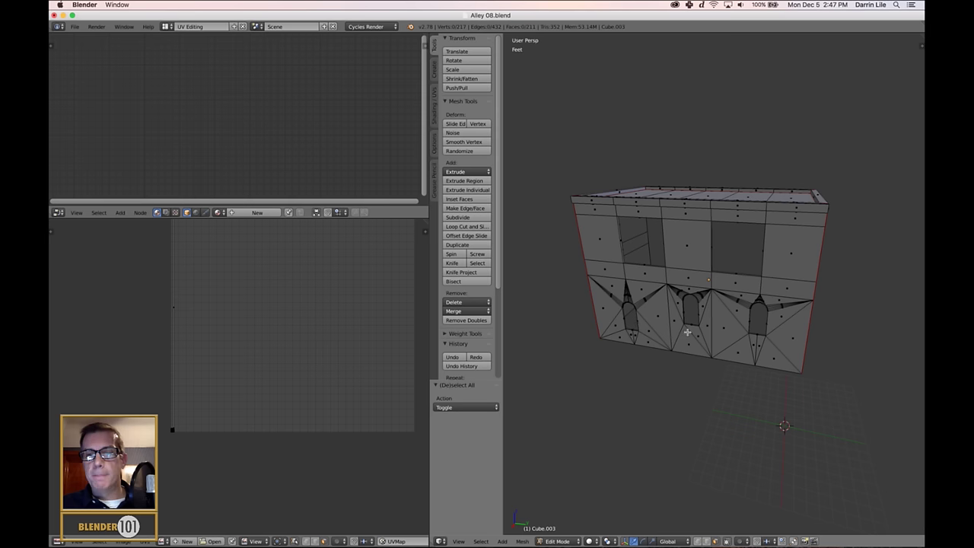
pyautogui.scroll(3)
pyautogui.scroll(-3)
pyautogui.scroll(-3)
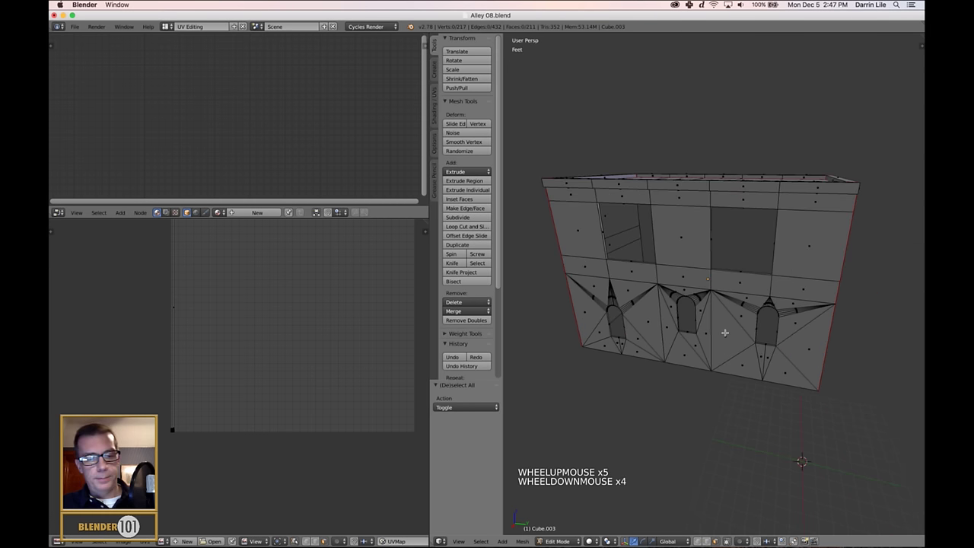
pyautogui.scroll(-3)
pyautogui.press('ctrl+e')
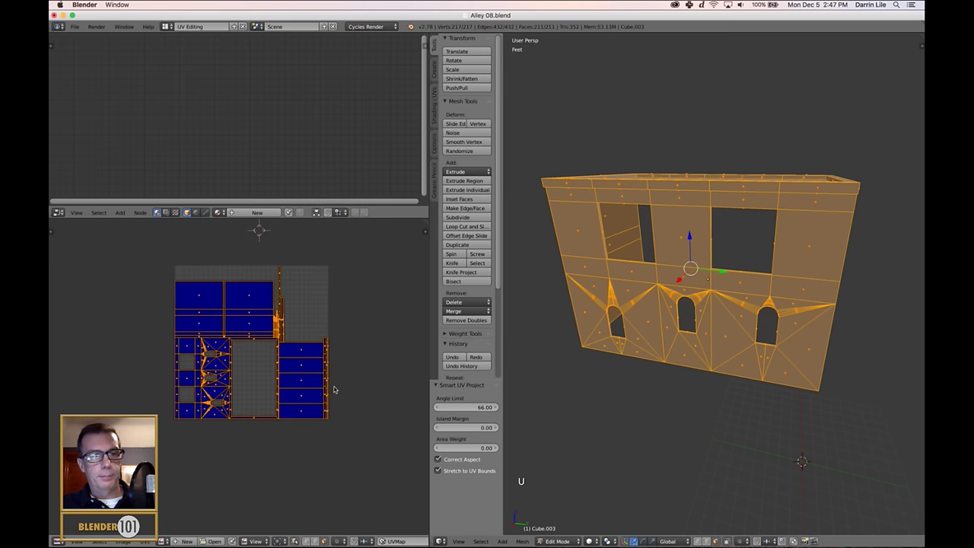
pyautogui.middleClick(469, 416)
pyautogui.scroll(-3)
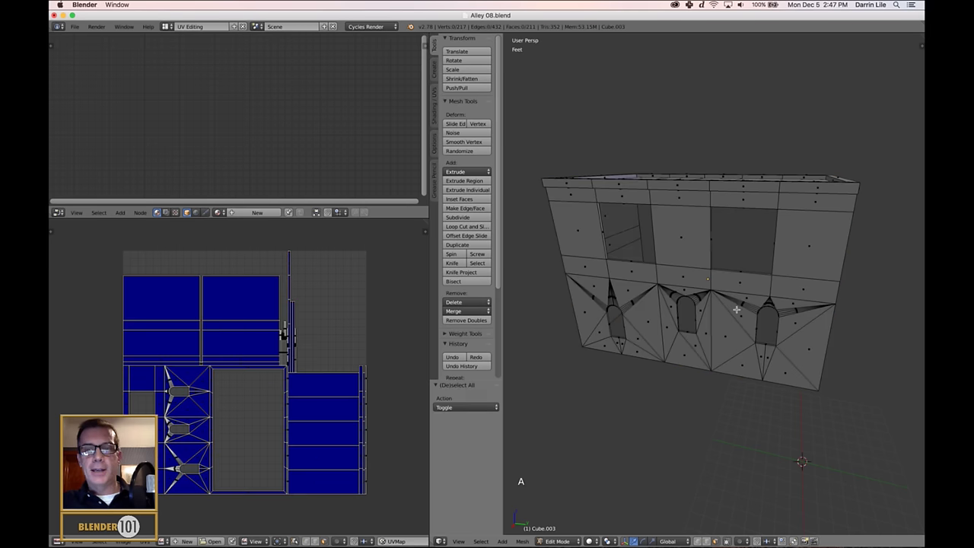
pyautogui.press('Tab')
# Step: Return to object mode and select the first window sill
pyautogui.middleClick(738, 333)
pyautogui.scroll(-3)
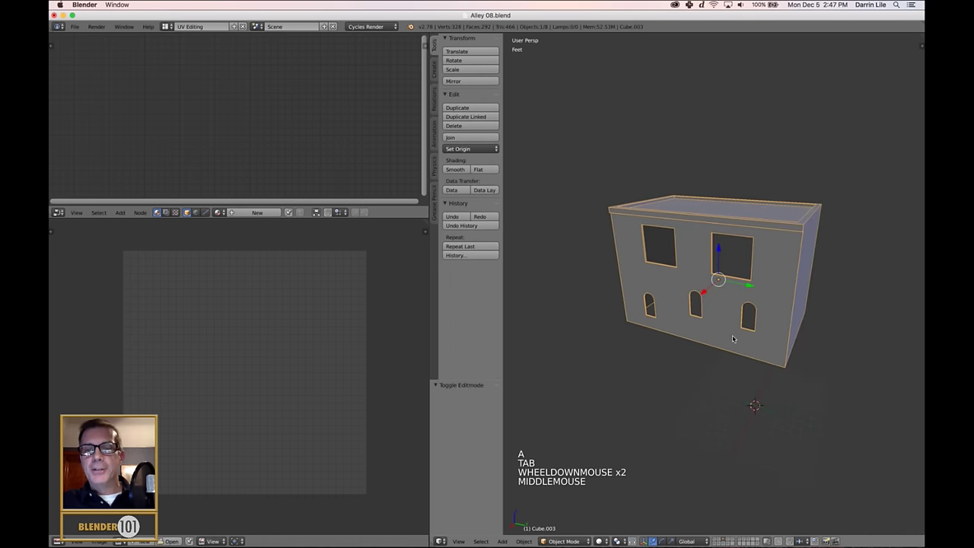
pyautogui.middleClick(748, 344)
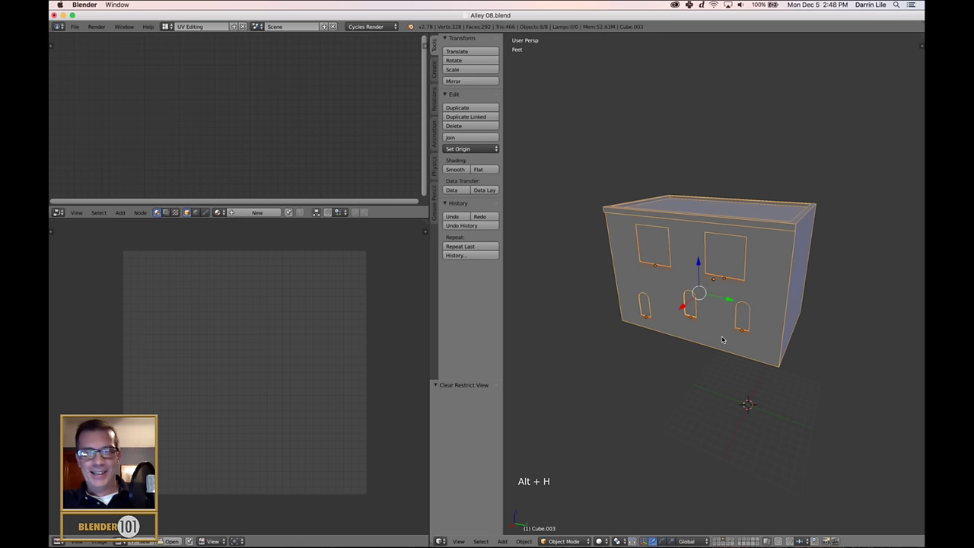
pyautogui.press('Tab')
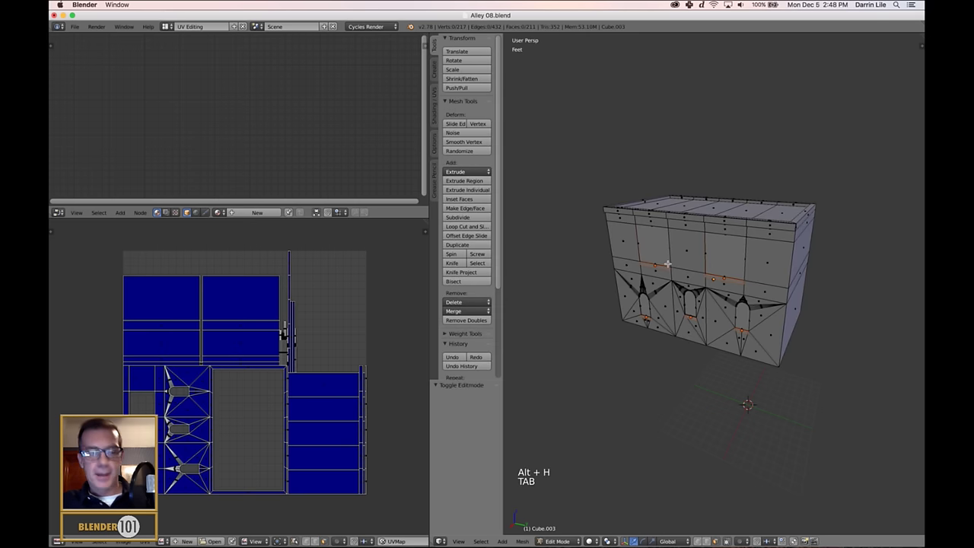
pyautogui.press('Tab')
pyautogui.rightClick(614, 213)
pyautogui.scroll(3)
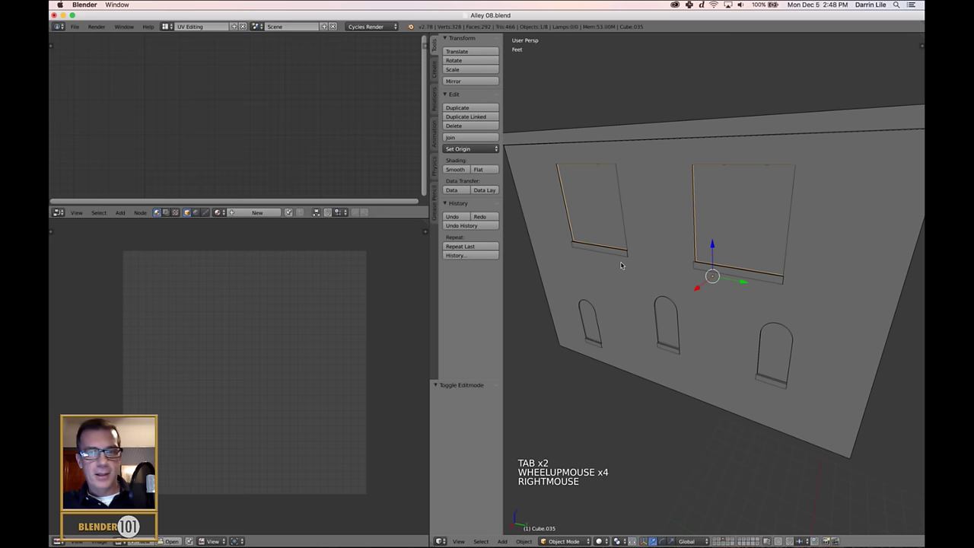
pyautogui.middleClick(625, 264)
# Step: Add the remaining window and door sills to the selection
pyautogui.rightClick(624, 254)
pyautogui.middleClick(626, 290)
pyautogui.rightClick(754, 271)
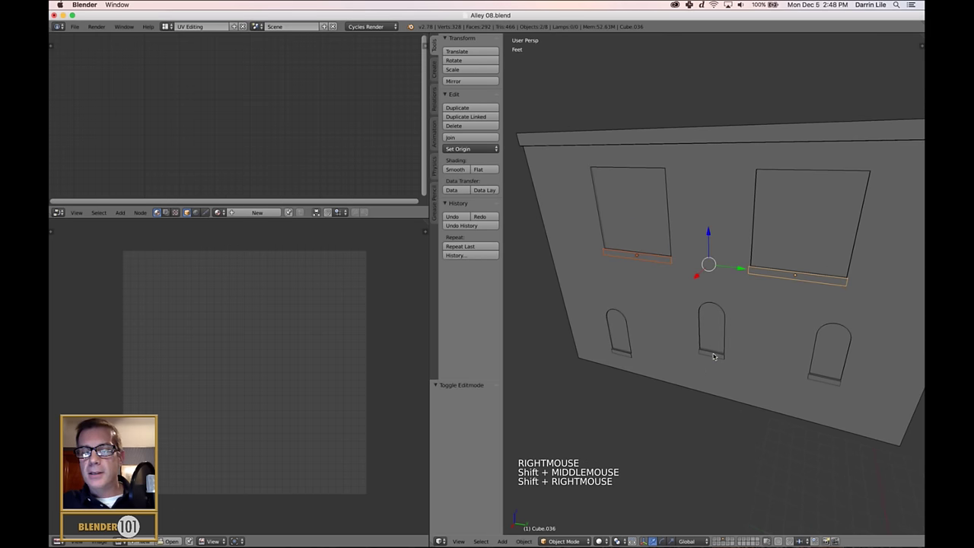
pyautogui.scroll(3)
pyautogui.middleClick(652, 390)
pyautogui.scroll(-3)
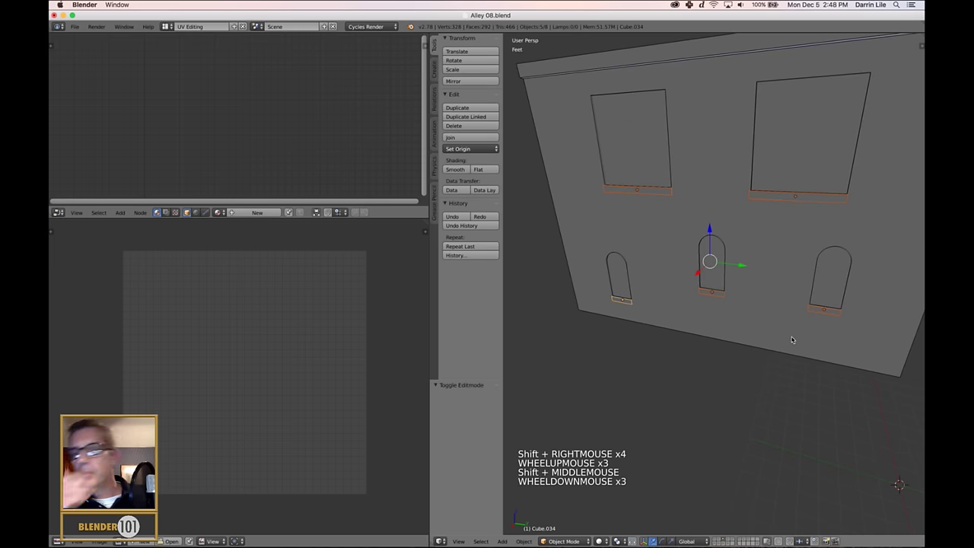
pyautogui.scroll(-3)
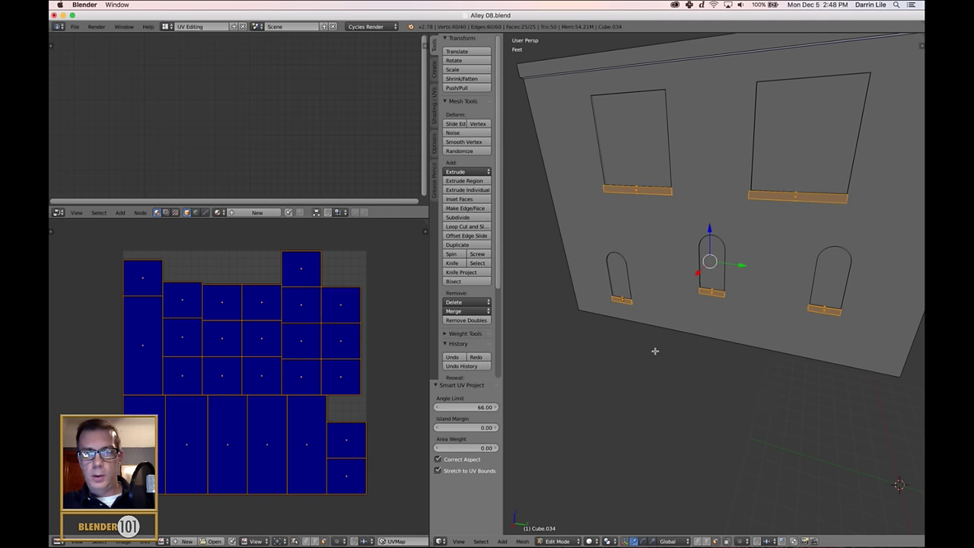
# Step: Apply the sills' scale and Smart UV Project them, then move on to the panel object
pyautogui.press('Tab')
pyautogui.press('Tab')
pyautogui.press('Tab')
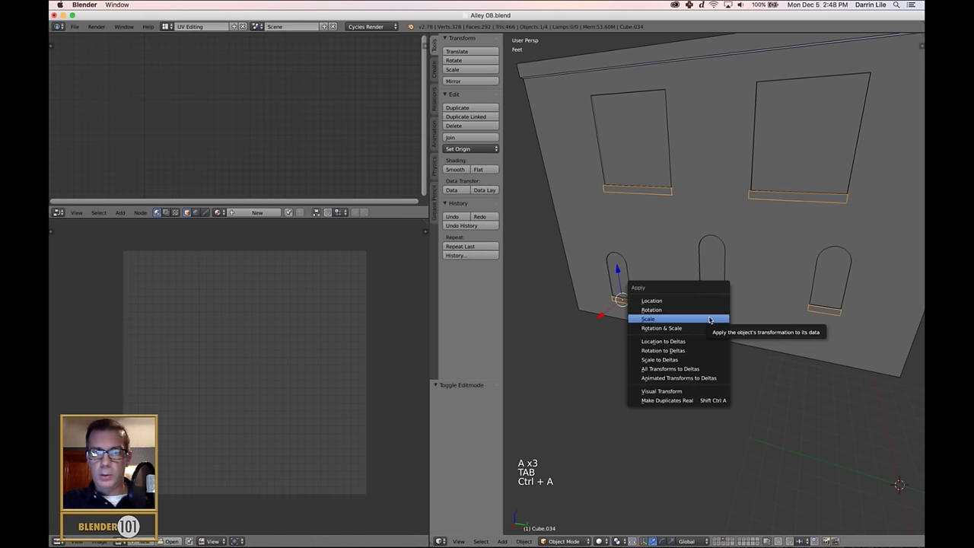
pyautogui.press('Tab')
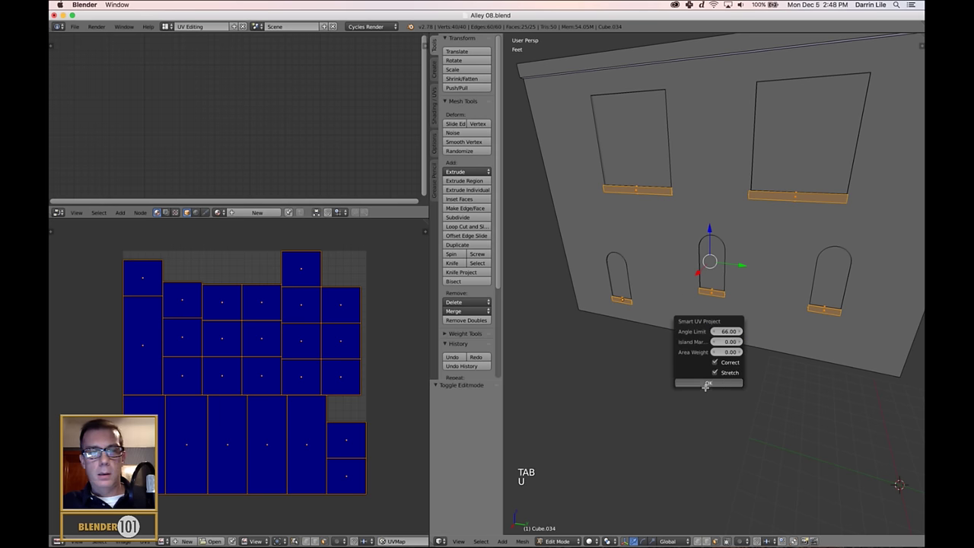
pyautogui.press('Tab')
pyautogui.press('Tab')
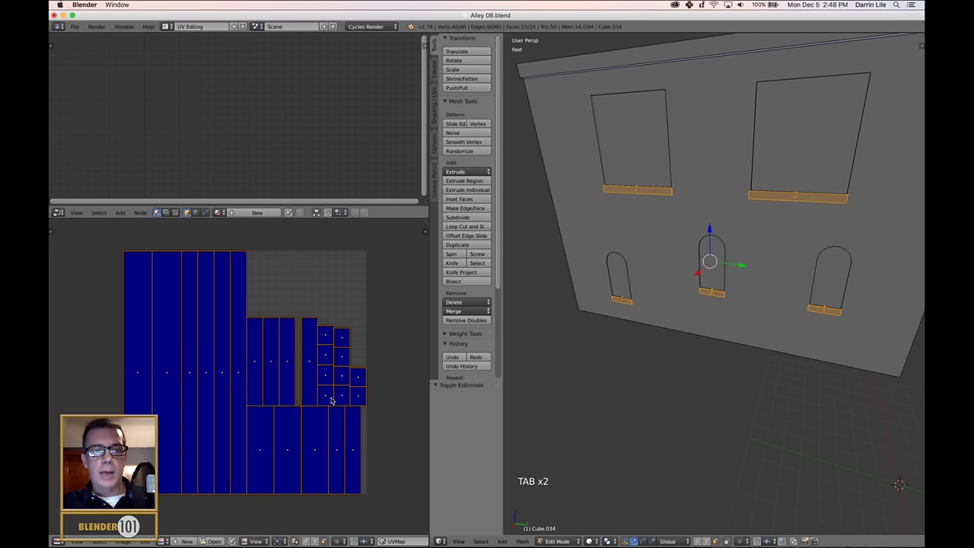
pyautogui.press('Tab')
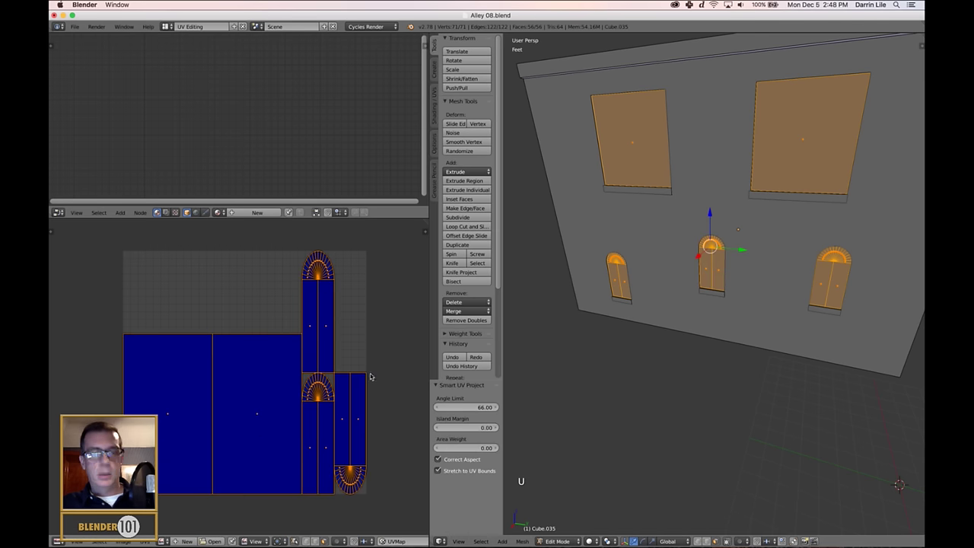
# Step: Apply the window panels' scale so their six UV islands lay out side by side
pyautogui.press('Tab')
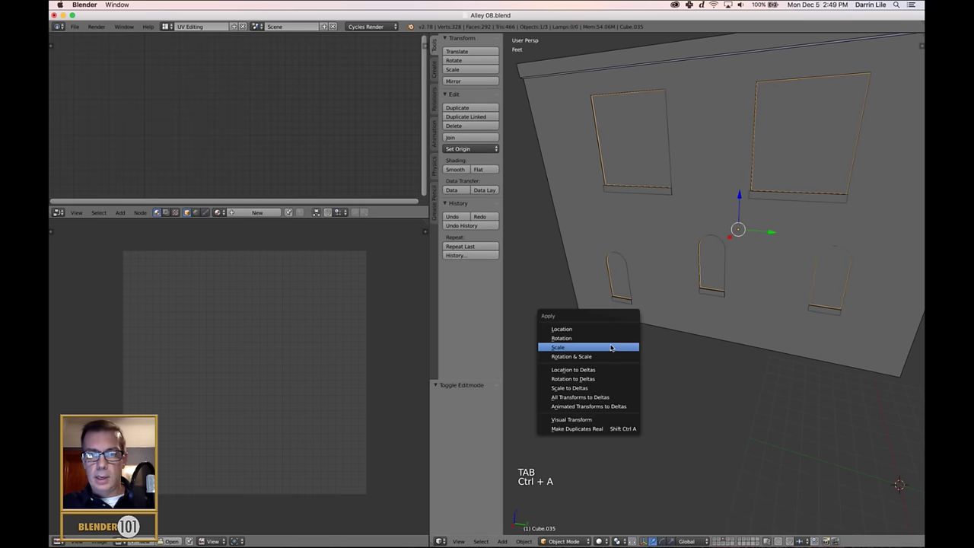
pyautogui.press('Tab')
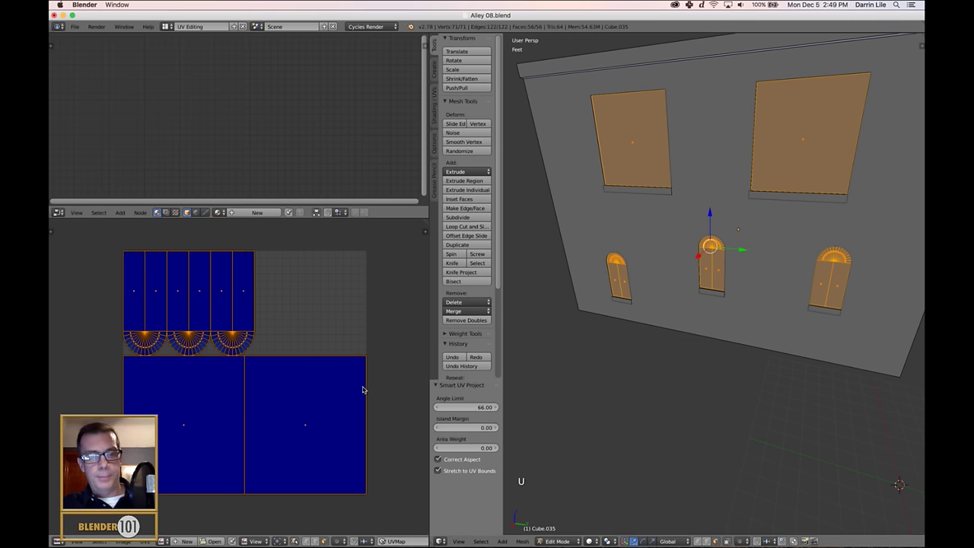
# Step: Clear the window face selection and return to object mode around the building
pyautogui.scroll(-3)
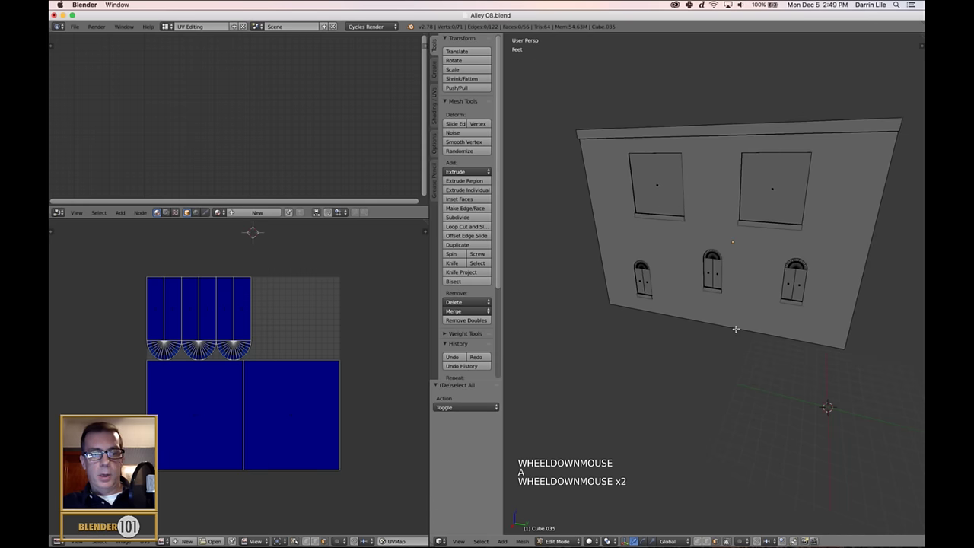
pyautogui.press('Tab')
pyautogui.scroll(-3)
pyautogui.press('a')
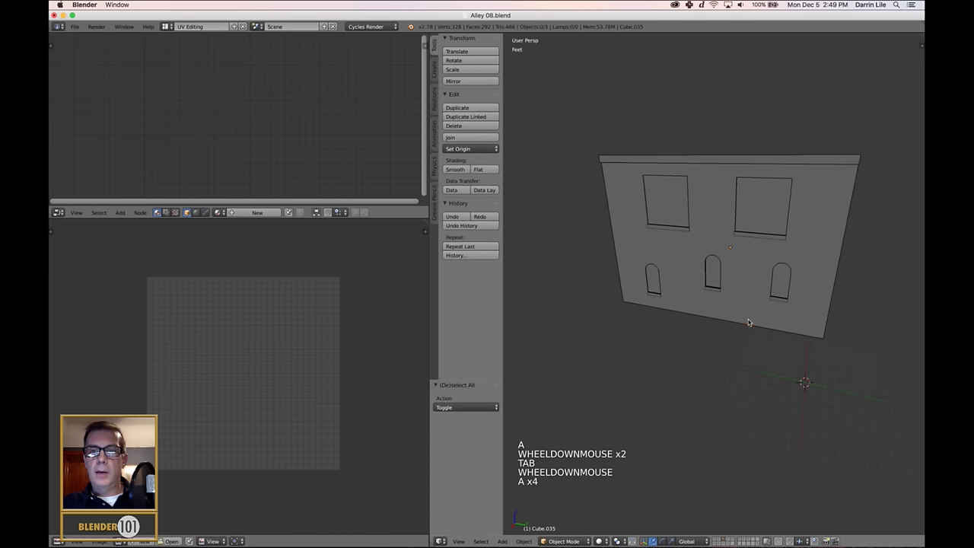
pyautogui.middleClick(779, 312)
pyautogui.middleClick(772, 316)
pyautogui.middleClick(785, 317)
pyautogui.press('a')
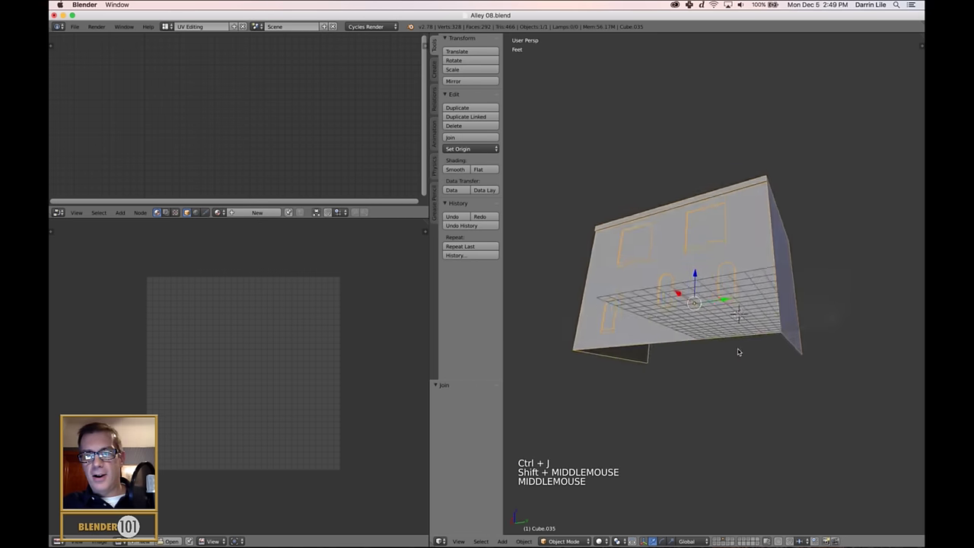
# Step: Select the building, place the cursor at its front wall base in edit mode, and return to object mode
pyautogui.rightClick(803, 303)
pyautogui.press('Tab')
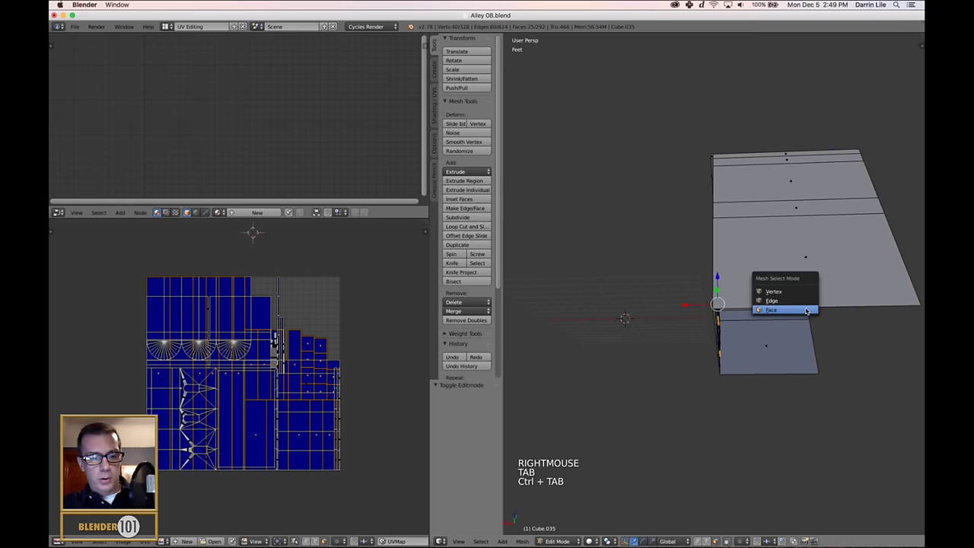
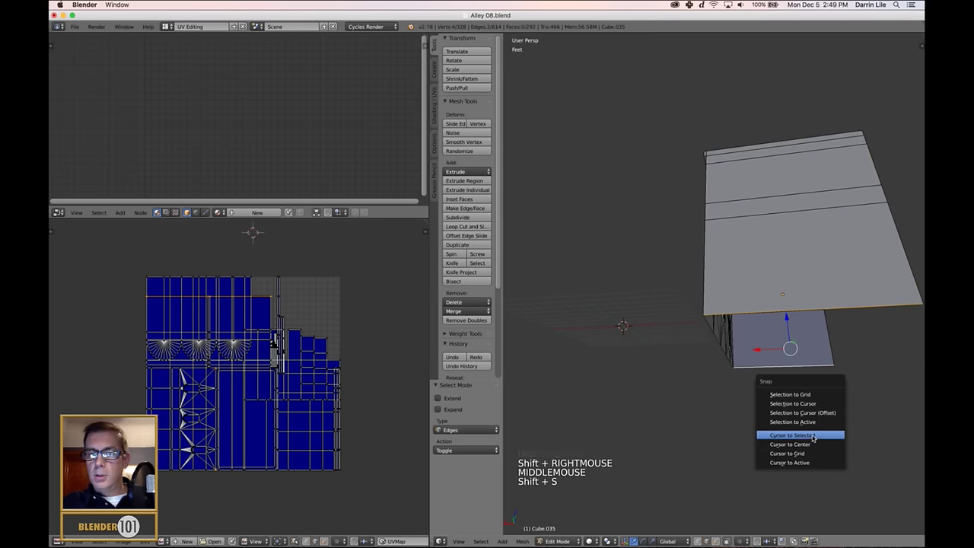
pyautogui.press('Tab')
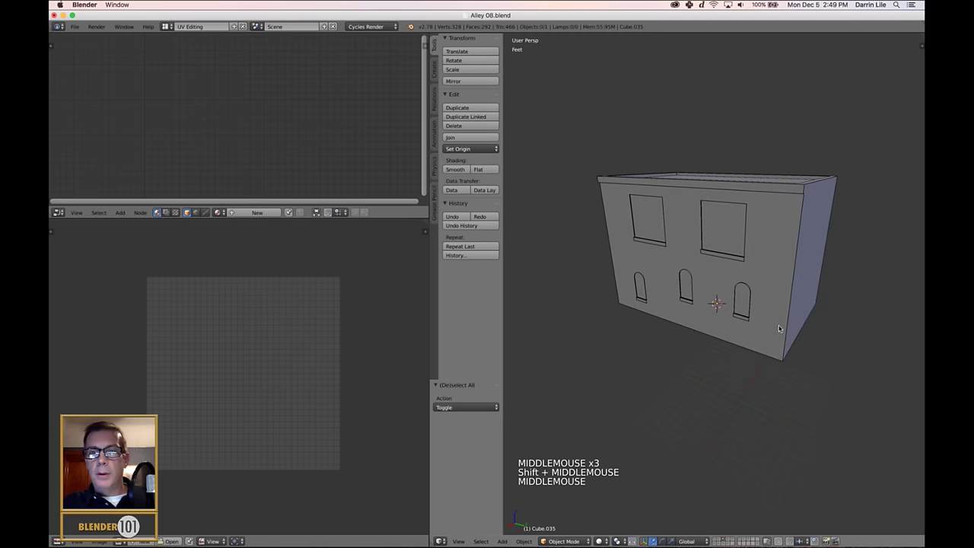
# Step: Select the building and enter edit mode with its whole mesh and UV layout showing
pyautogui.rightClick(758, 318)
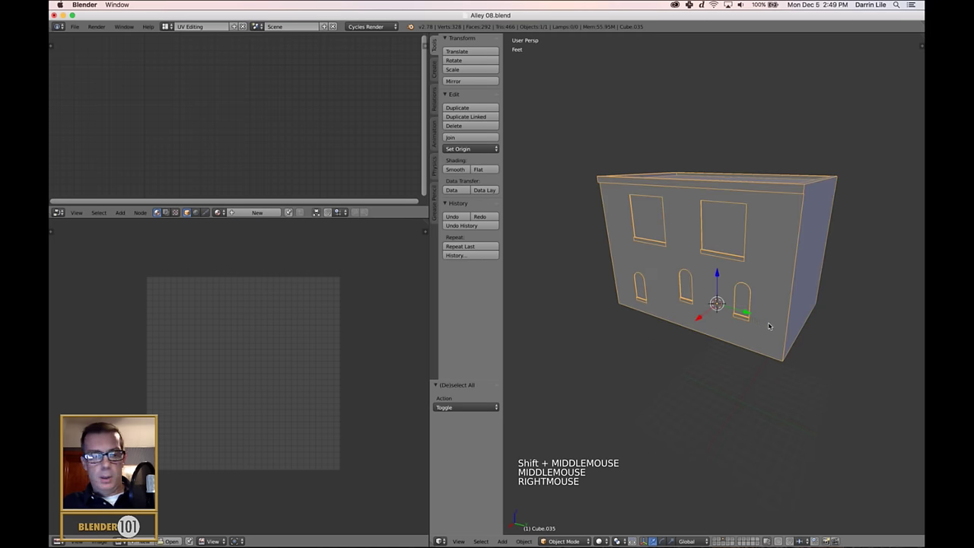
pyautogui.press('Tab')
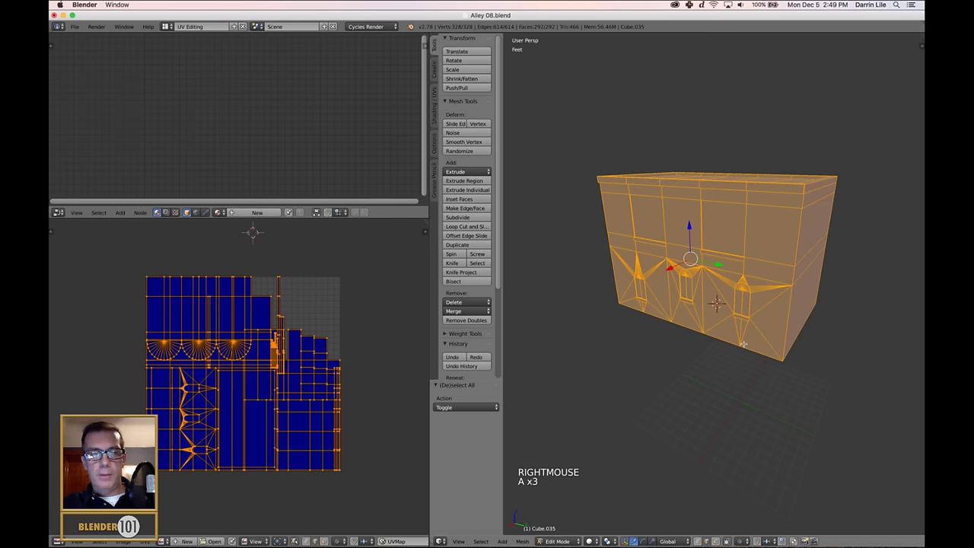
pyautogui.press('Tab')
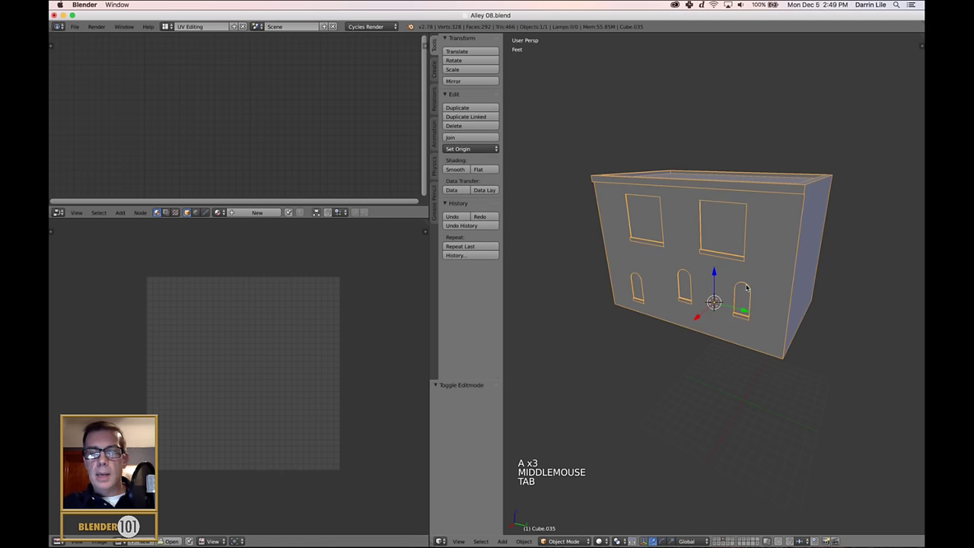
pyautogui.press('Tab')
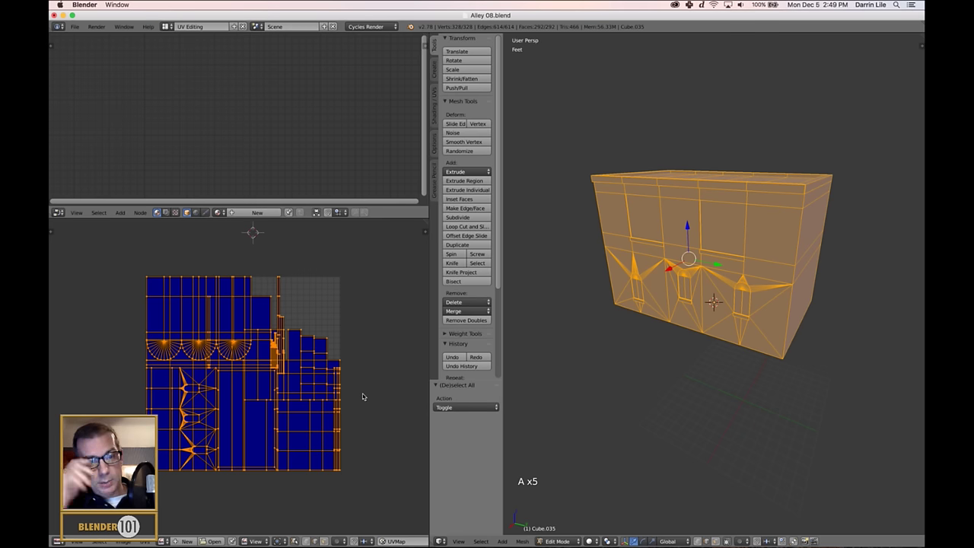
pyautogui.press('ctrl+a')
pyautogui.press('ctrl+p')
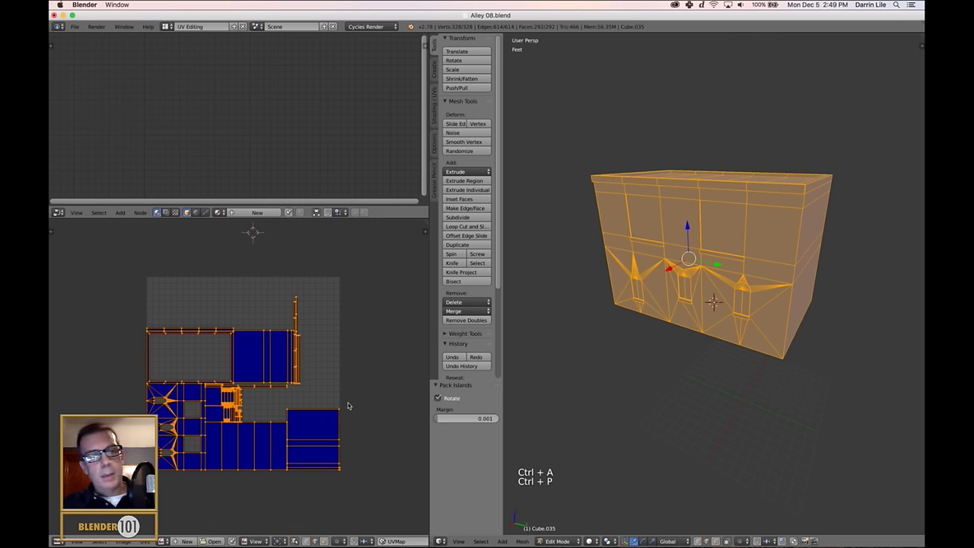
pyautogui.click(442, 398)
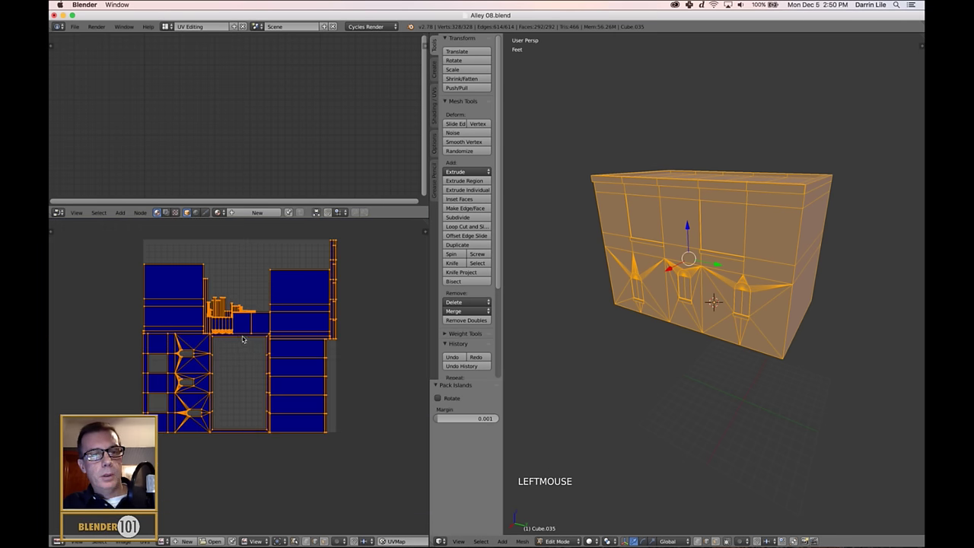
# Step: Toggle the whole building mesh selection and zoom toward the roof corner vertex
pyautogui.scroll(-3)
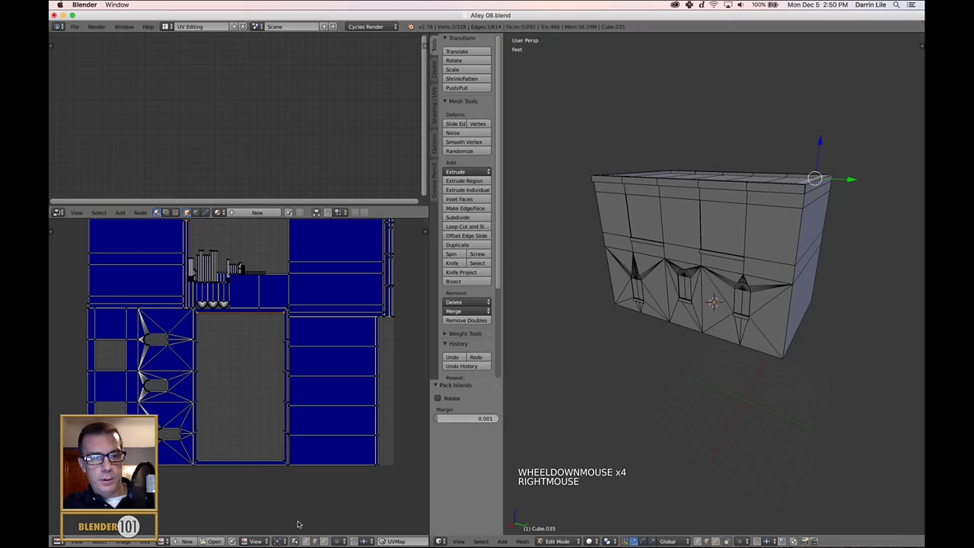
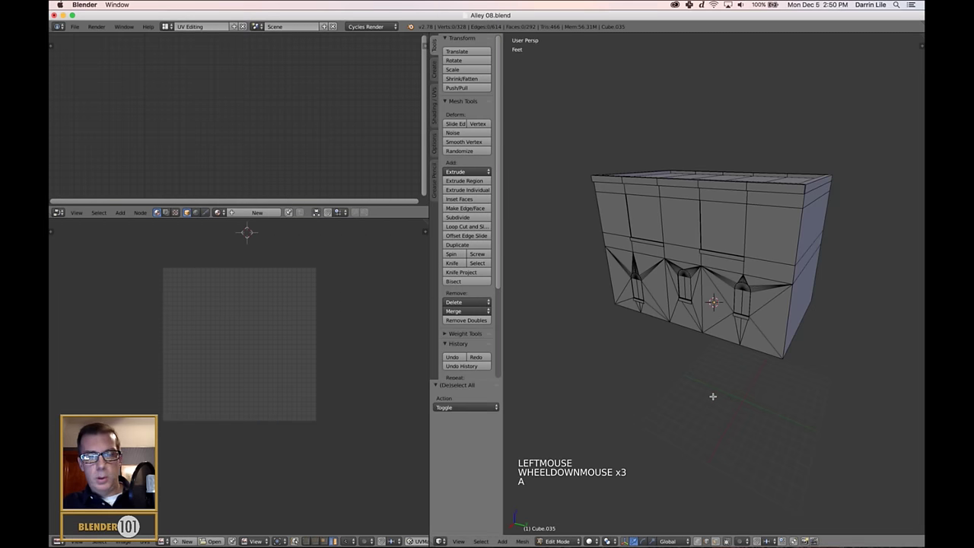
pyautogui.press('a')
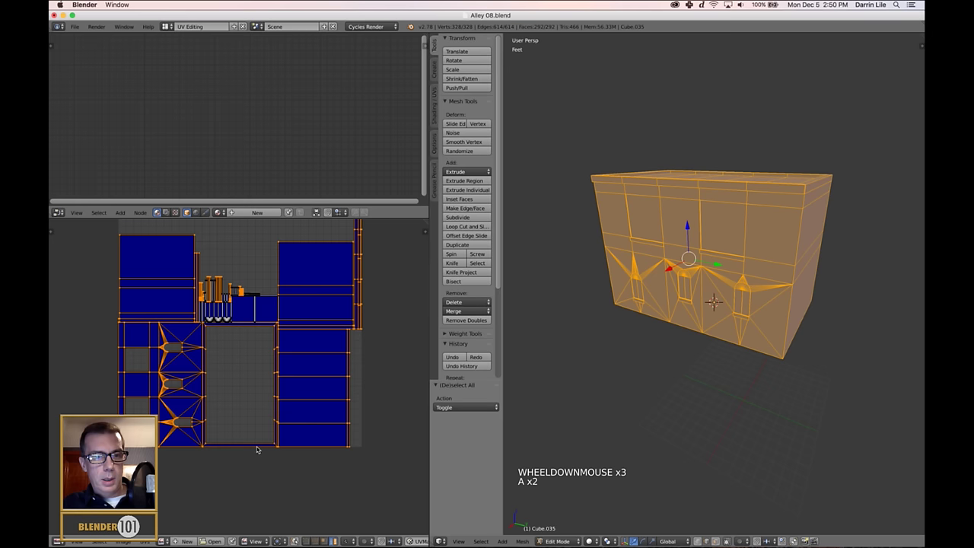
pyautogui.scroll(3)
pyautogui.press('g')
pyautogui.scroll(-3)
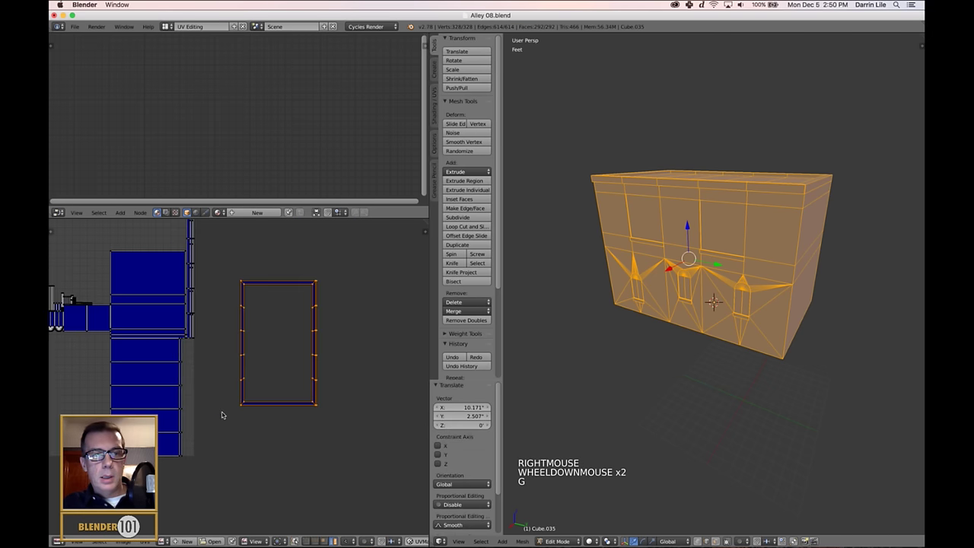
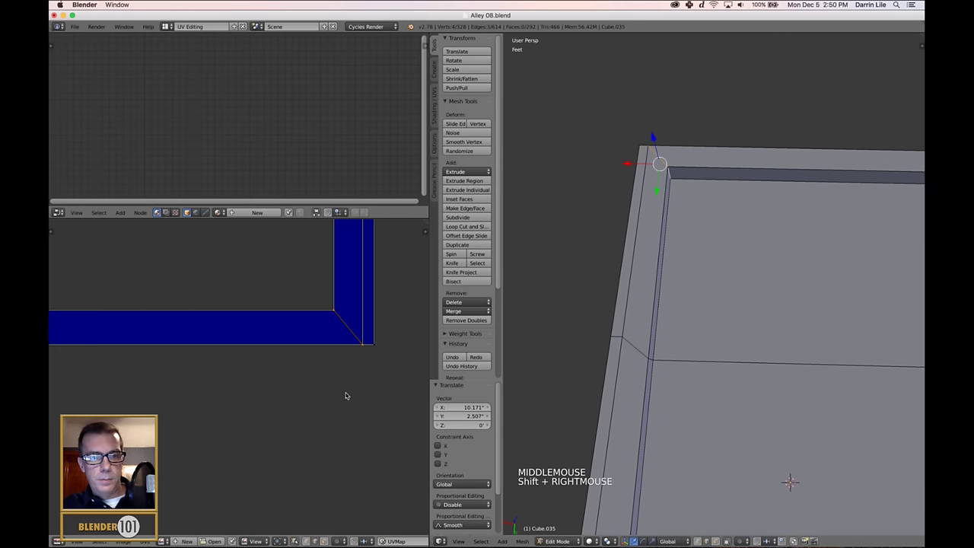
# Step: Orbit around the roof rim and select the outer frame faces of one panel
pyautogui.middleClick(329, 358)
pyautogui.scroll(3)
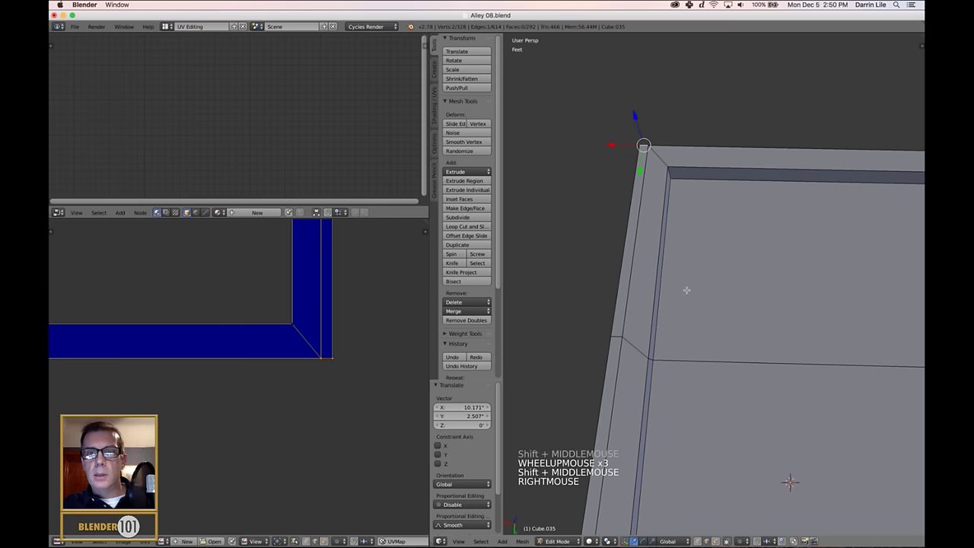
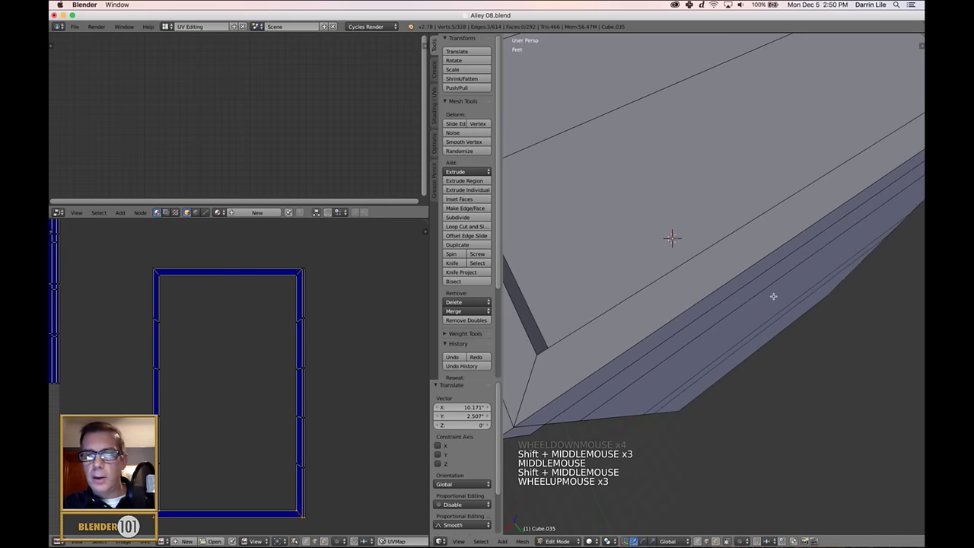
pyautogui.scroll(-3)
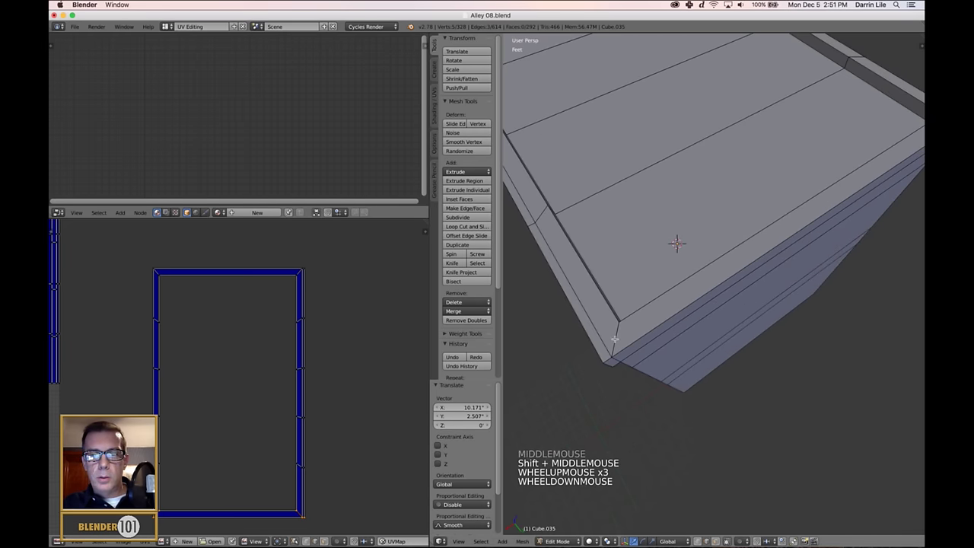
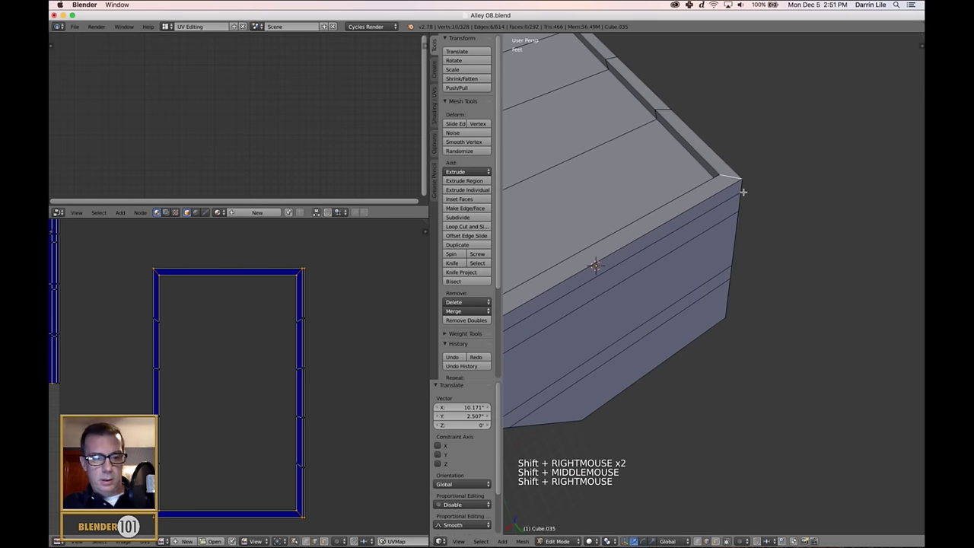
pyautogui.press('ctrl+e')
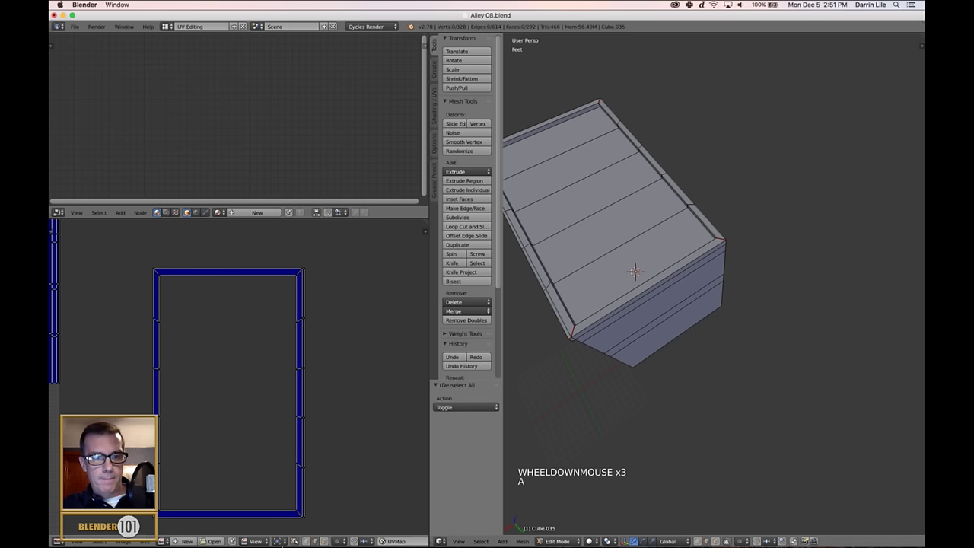
pyautogui.scroll(-3)
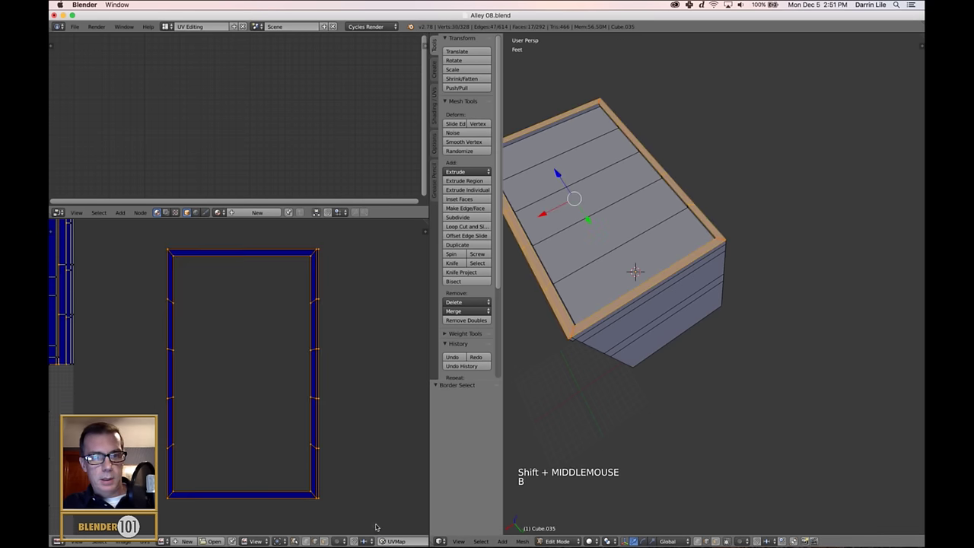
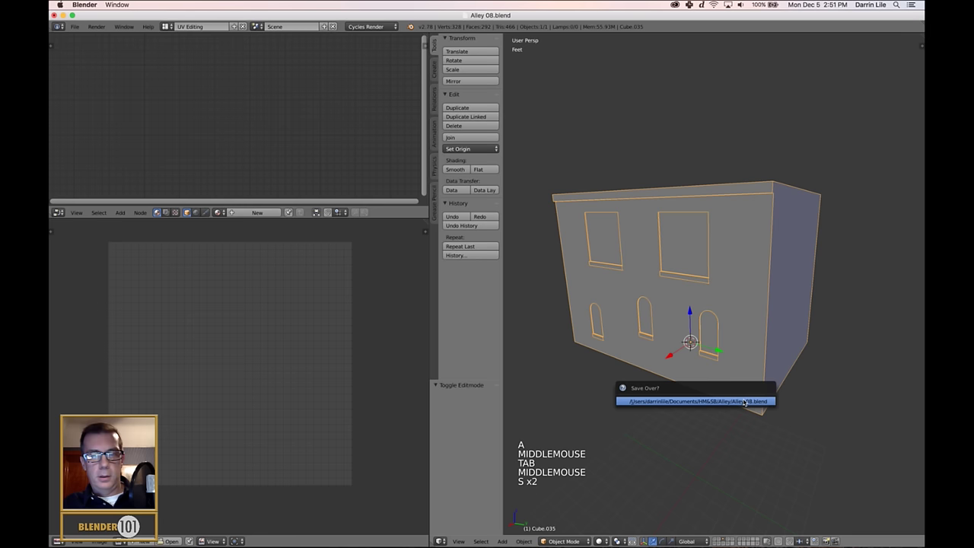
# Step: Enter Edit Mode on the building mesh to review its UVs
pyautogui.press('Tab')
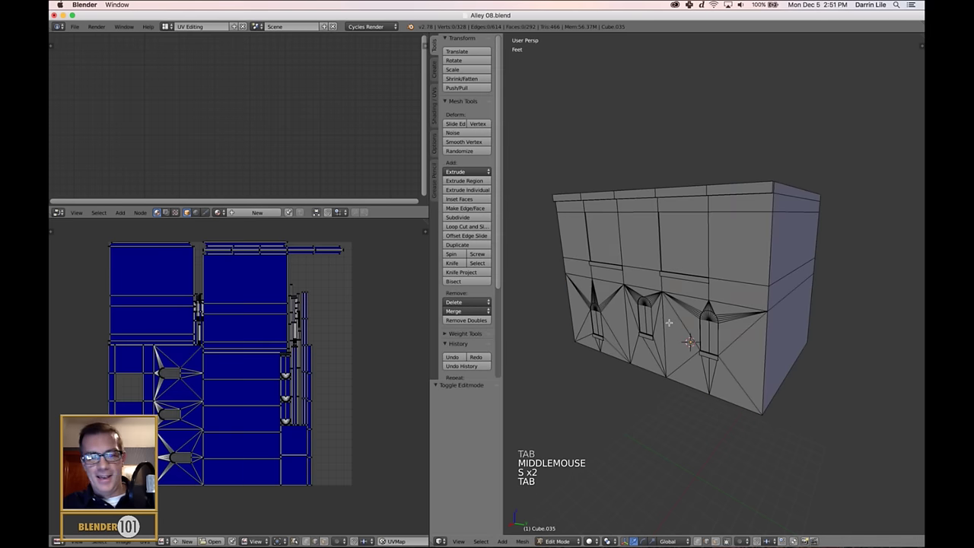
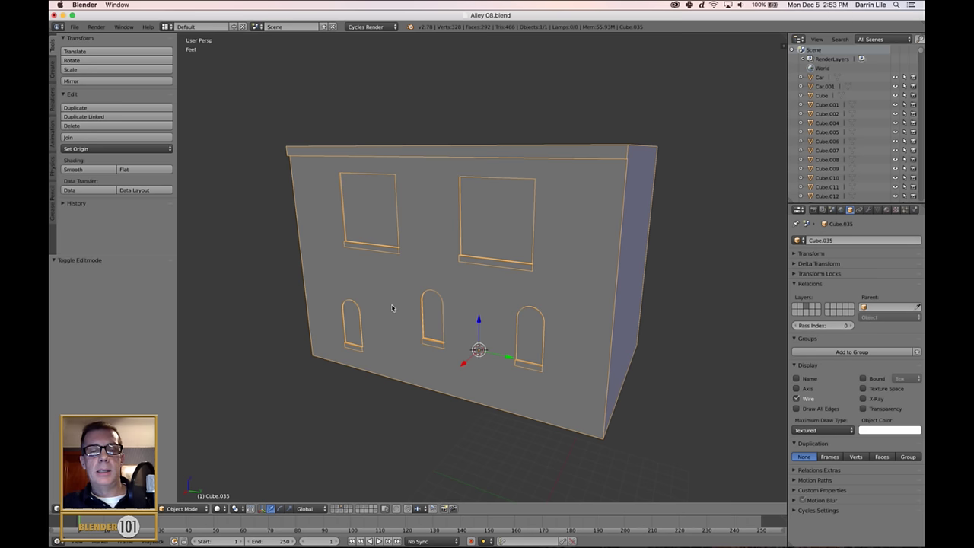
# Step: Orbit around the building and roof, then enter Edit Mode with face selection
pyautogui.middleClick(363, 360)
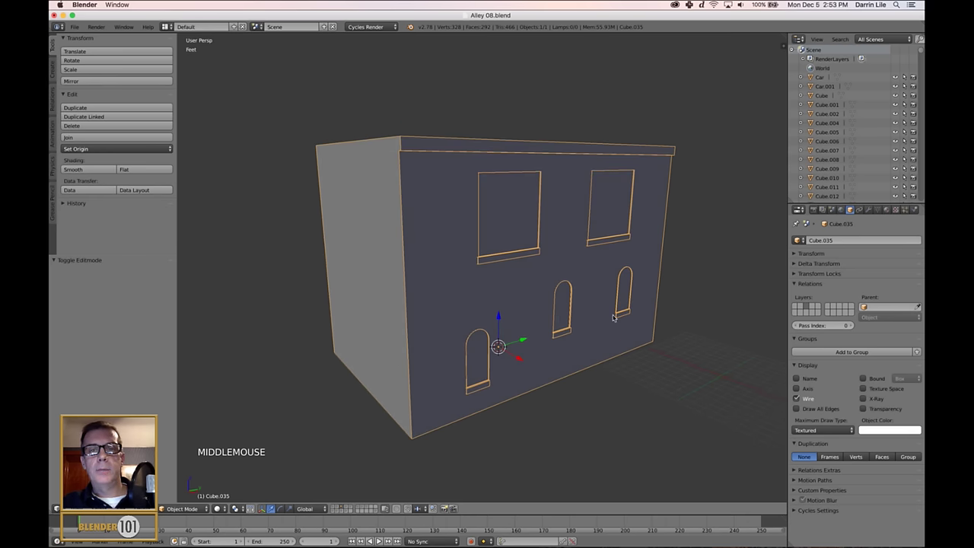
pyautogui.middleClick(697, 404)
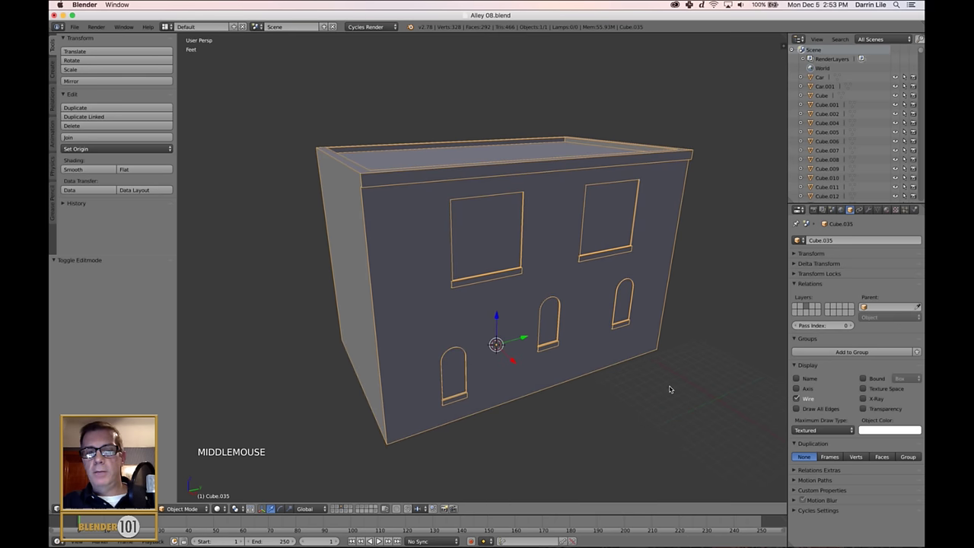
pyautogui.scroll(3)
pyautogui.middleClick(677, 393)
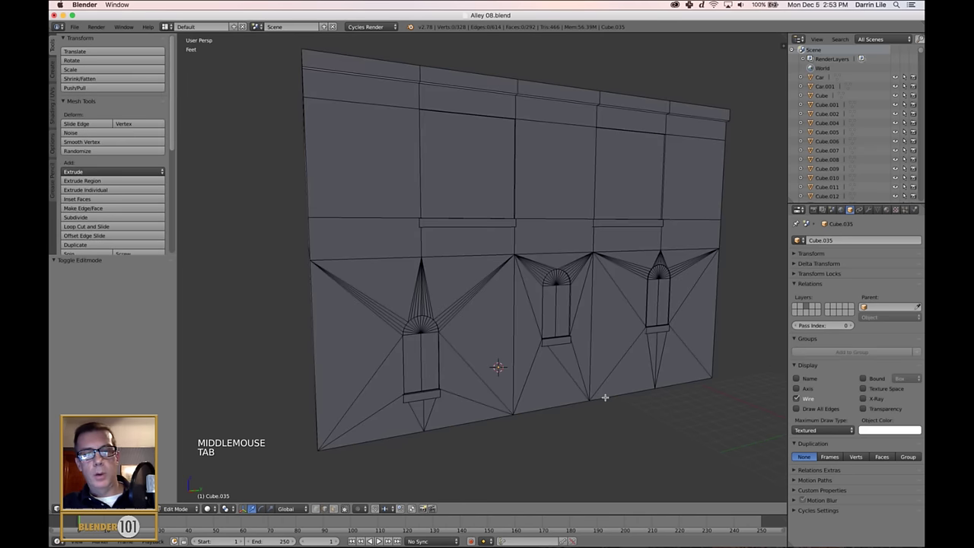
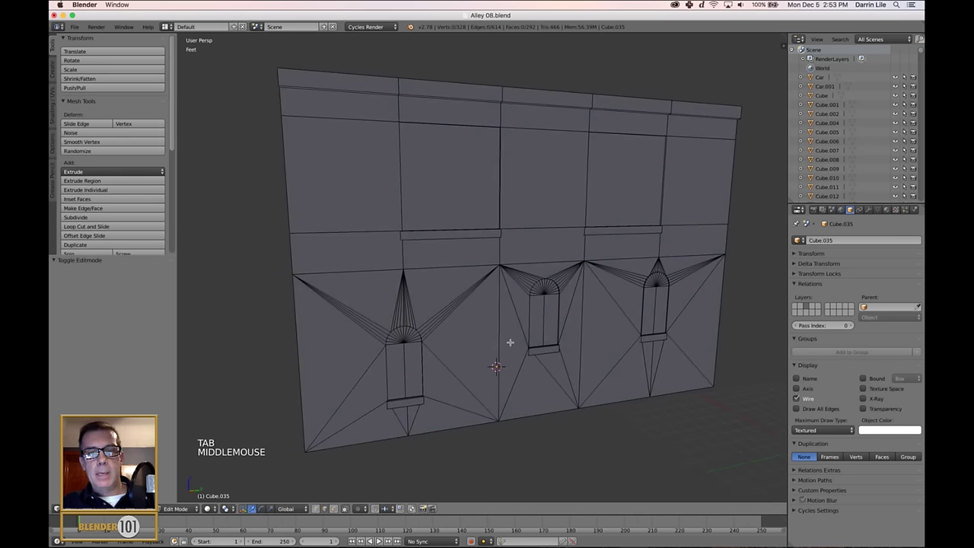
pyautogui.press('ctrl+Tab')
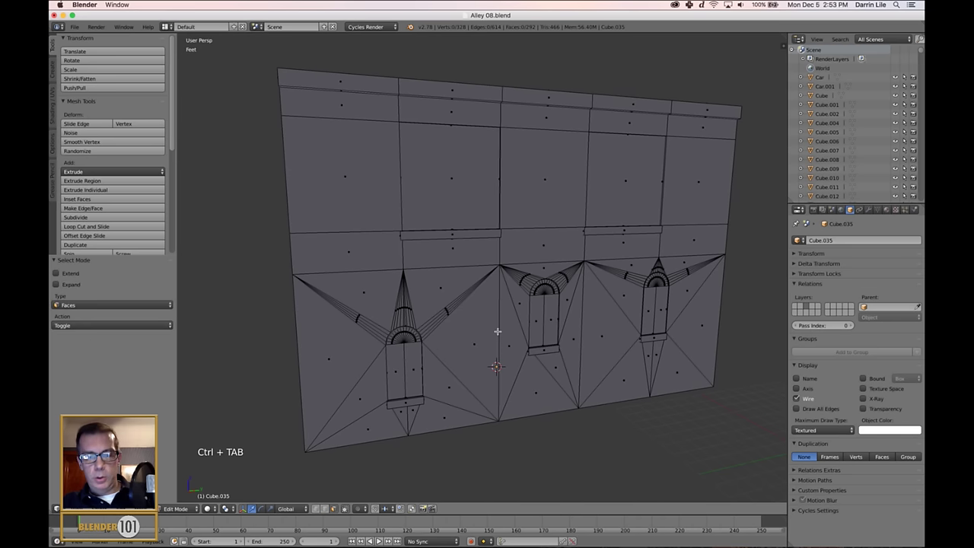
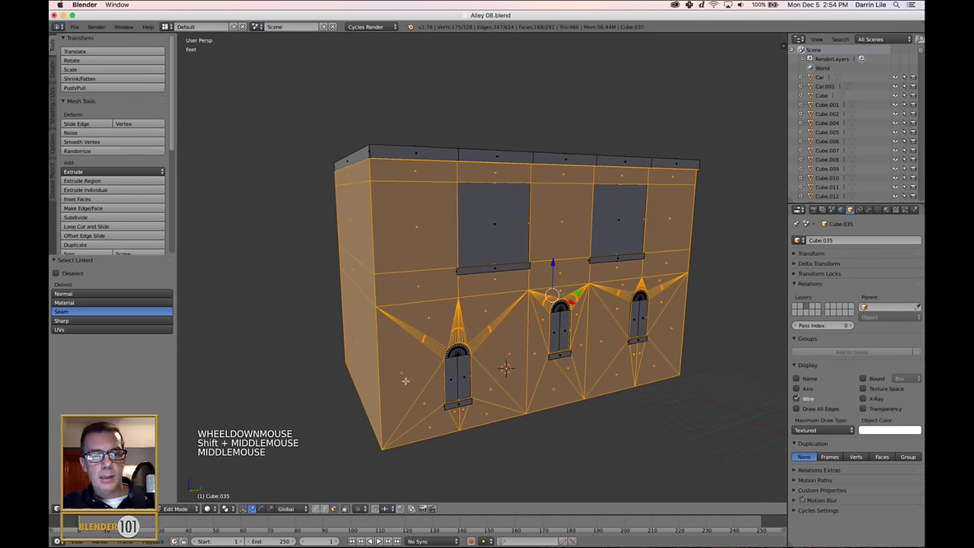
# Step: Switch the building's interaction mode to Texture Paint
pyautogui.click(192, 510)
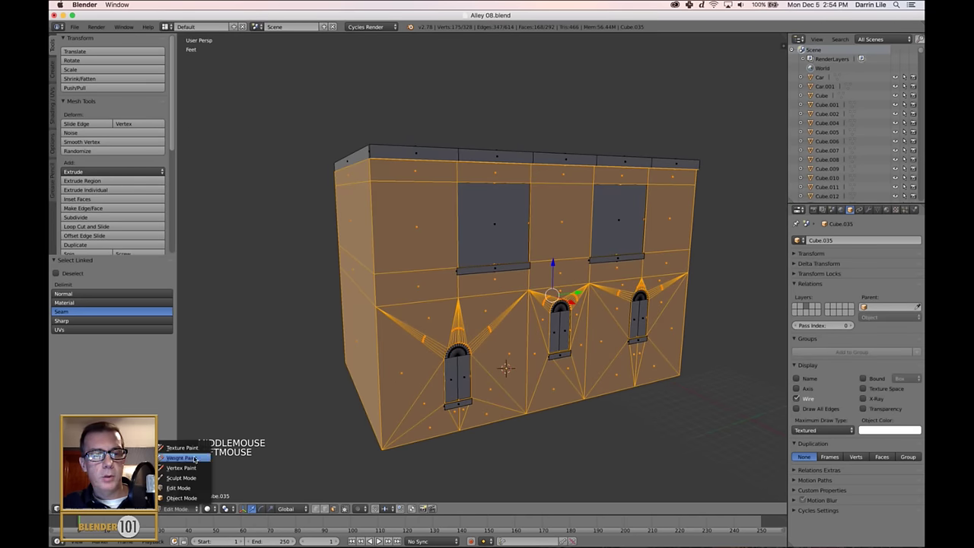
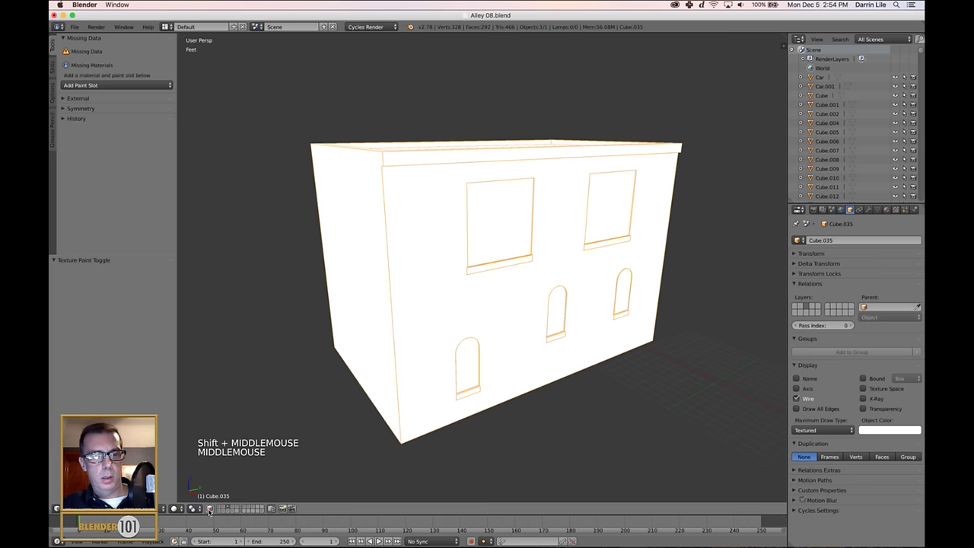
# Step: Toggle selection of all faces repeatedly while orbiting the building
pyautogui.press('a')
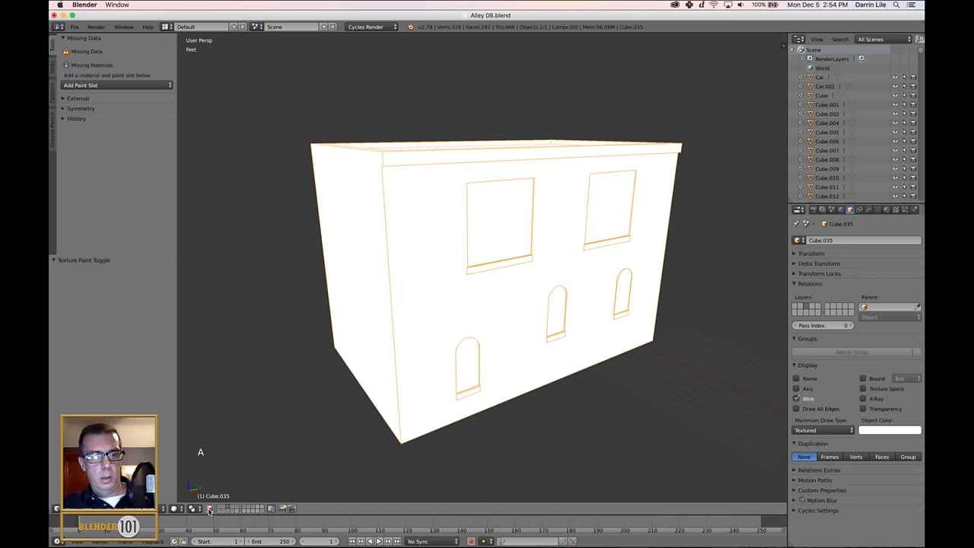
pyautogui.click(211, 507)
pyautogui.press('a')
pyautogui.middleClick(545, 384)
pyautogui.press('a')
pyautogui.press('a')
pyautogui.middleClick(669, 396)
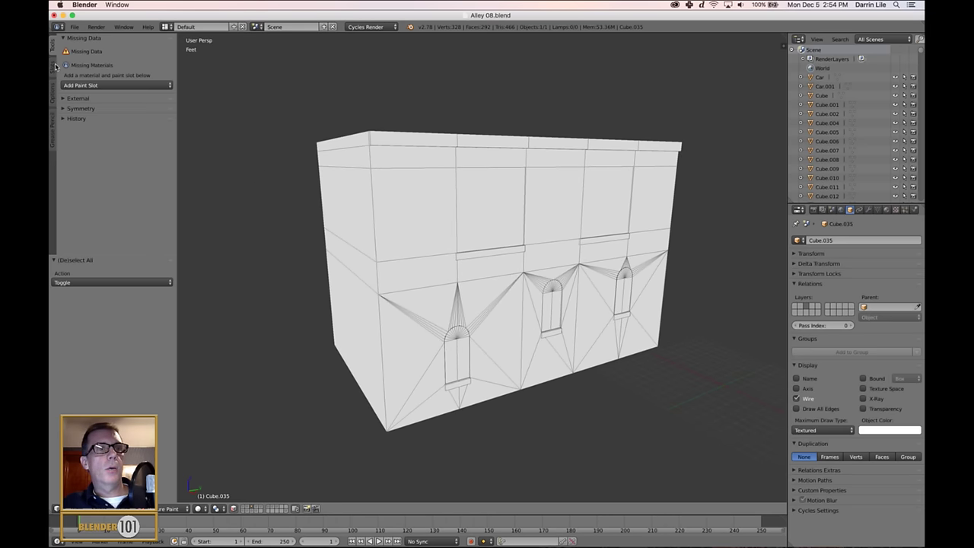
# Step: Attempt to add a texture paint slot from the Tool Shelf
pyautogui.click(60, 64)
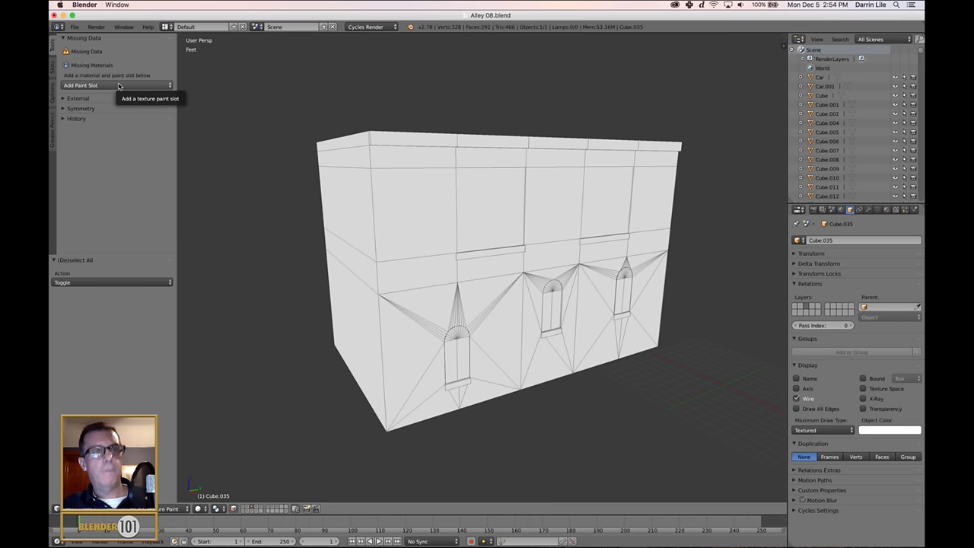
pyautogui.click(121, 86)
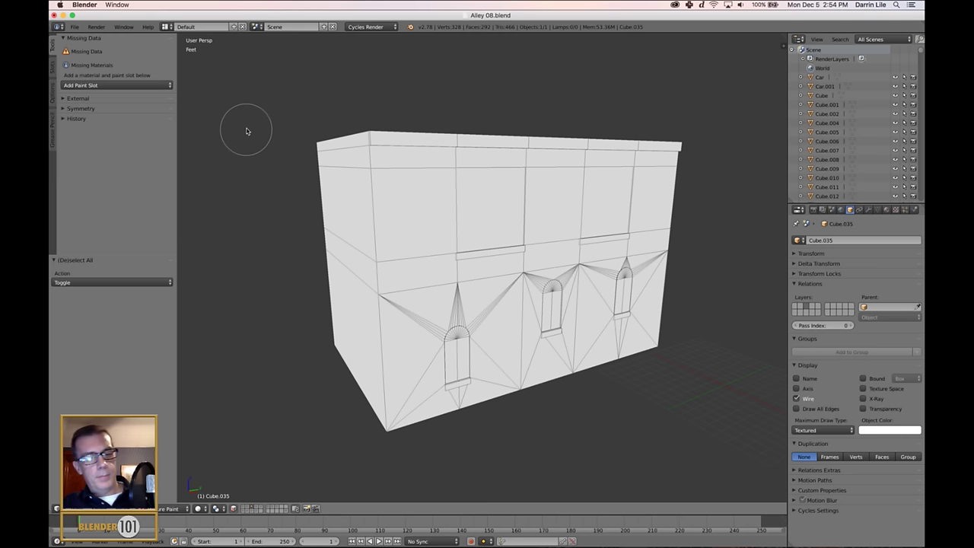
# Step: Create a new material for the building named 'Building A'
pyautogui.press('Tab')
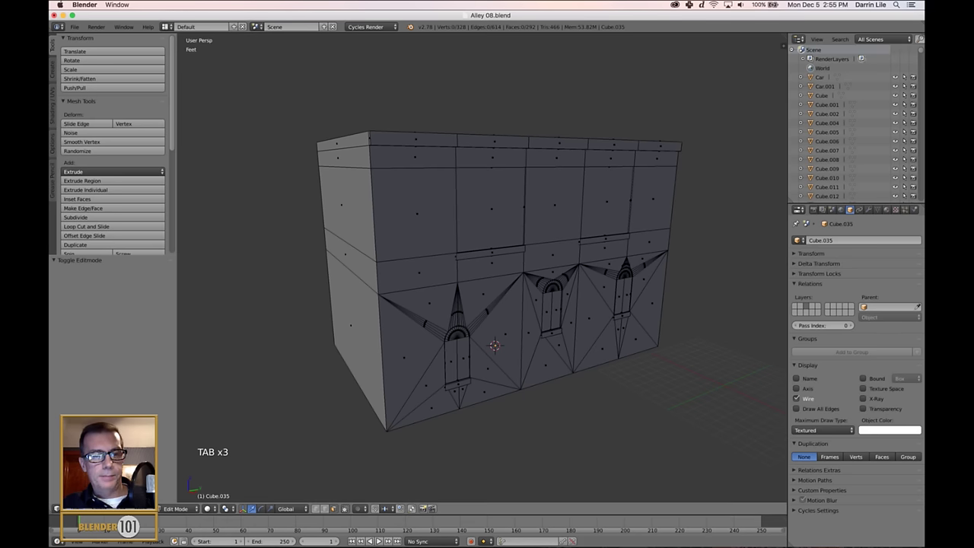
pyautogui.click(184, 506)
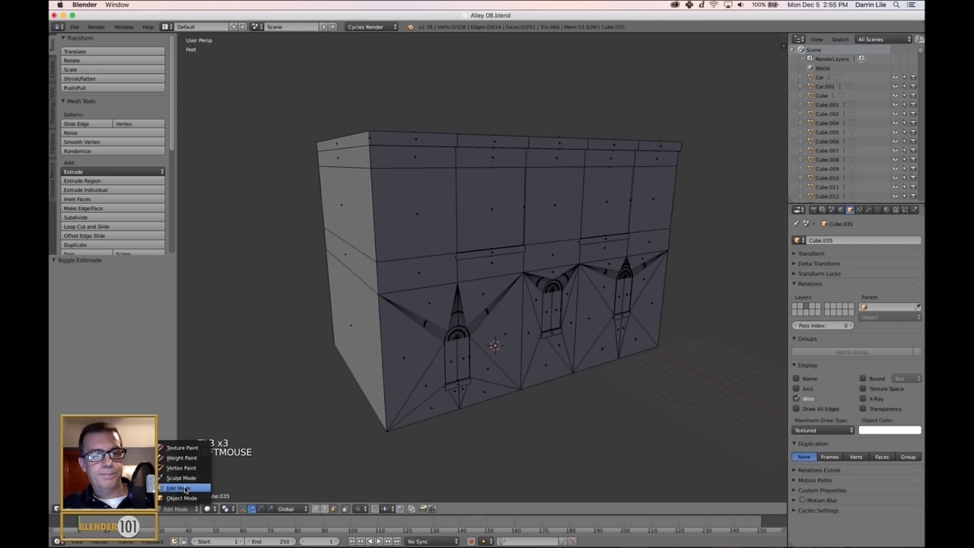
pyautogui.middleClick(654, 356)
pyautogui.click(895, 209)
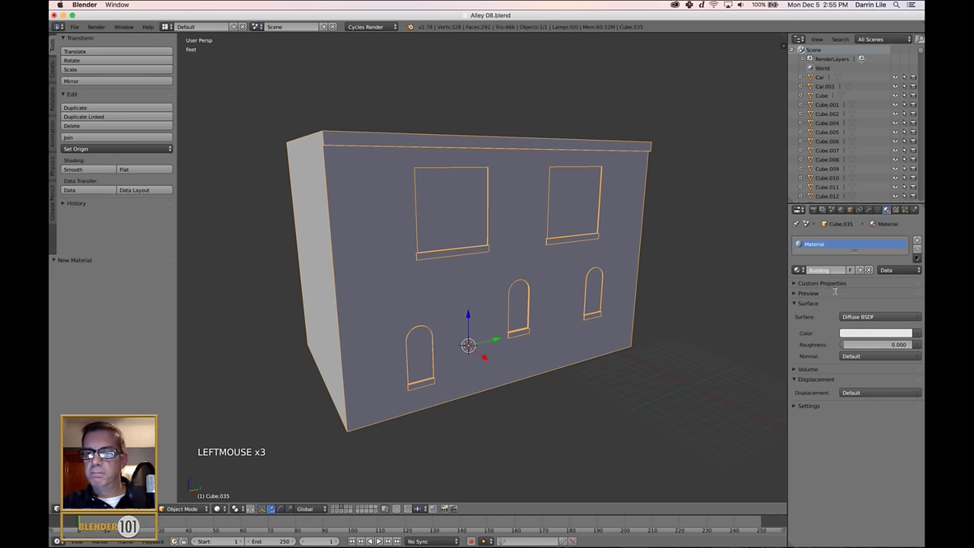
pyautogui.press('BackSpace')
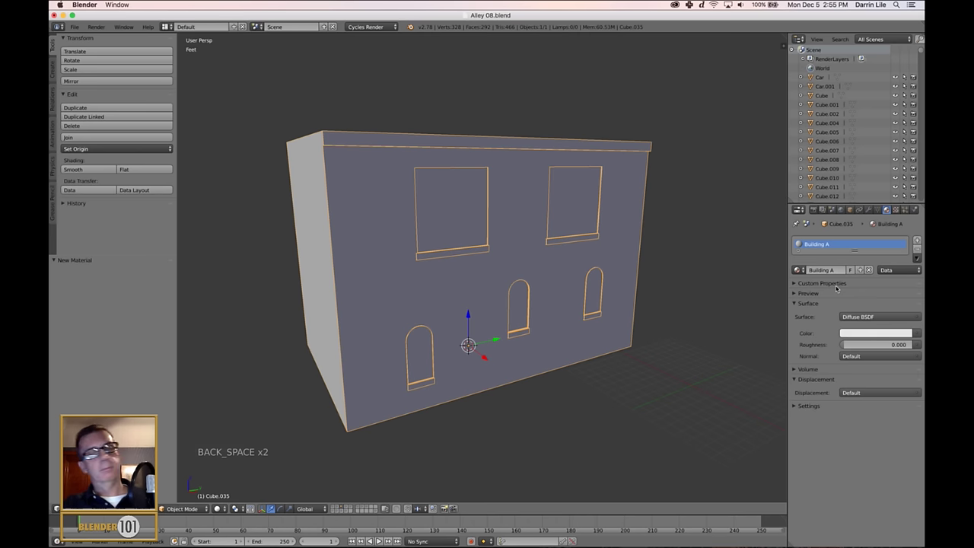
pyautogui.middleClick(687, 396)
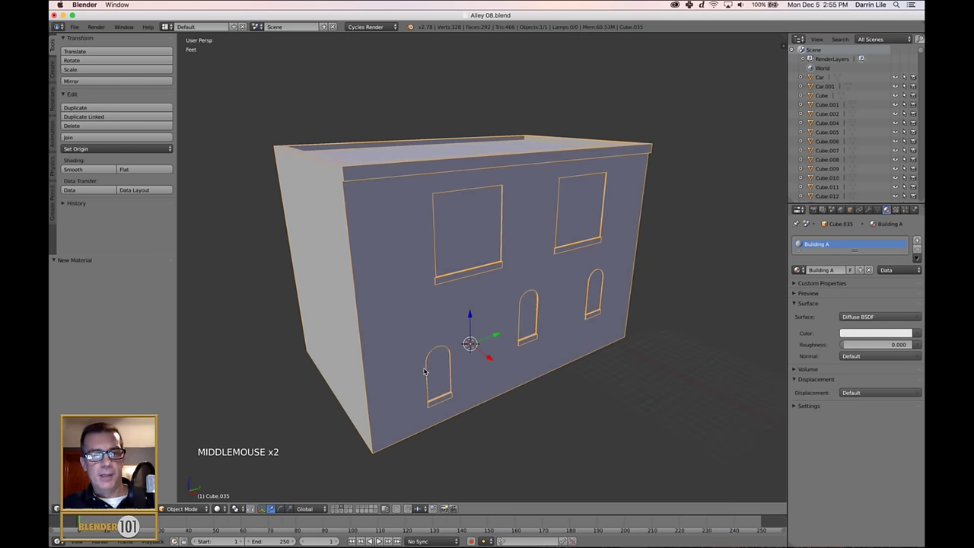
# Step: In Texture Paint mode, add a paint slot to the Building A material
pyautogui.click(193, 509)
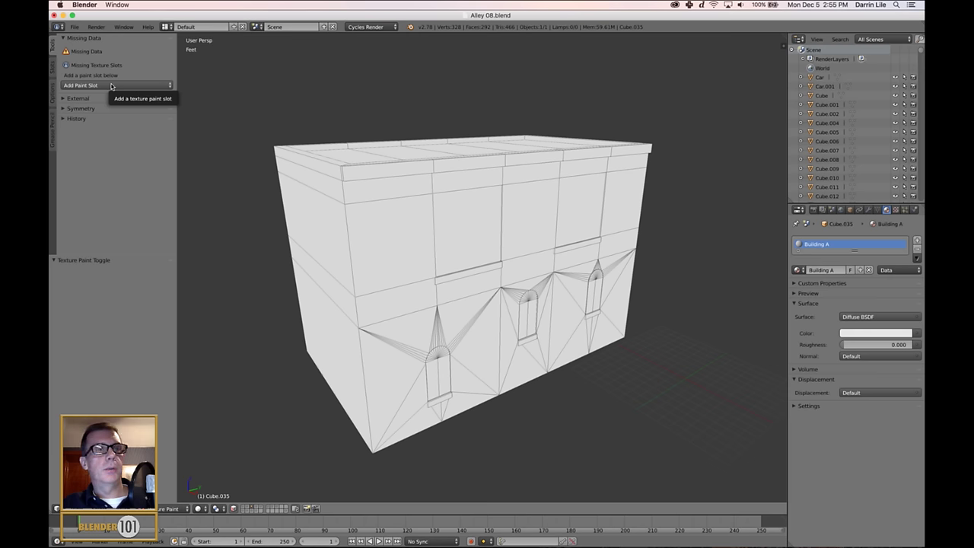
pyautogui.click(115, 84)
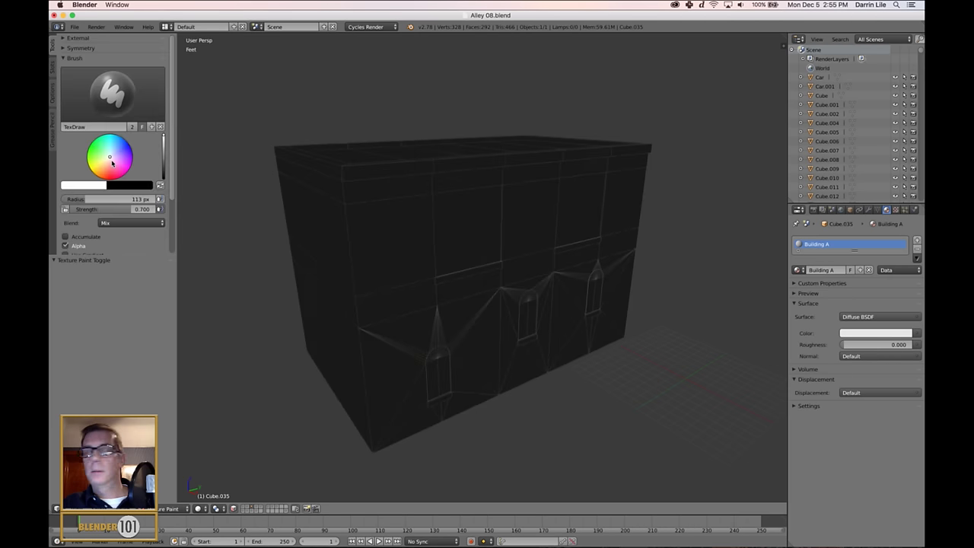
pyautogui.scroll(-3)
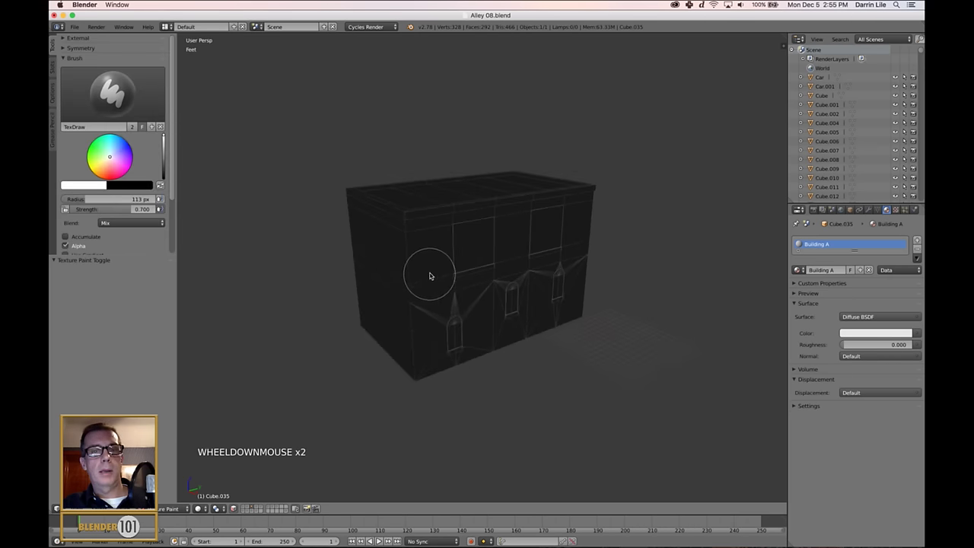
pyautogui.middleClick(437, 282)
pyautogui.scroll(-3)
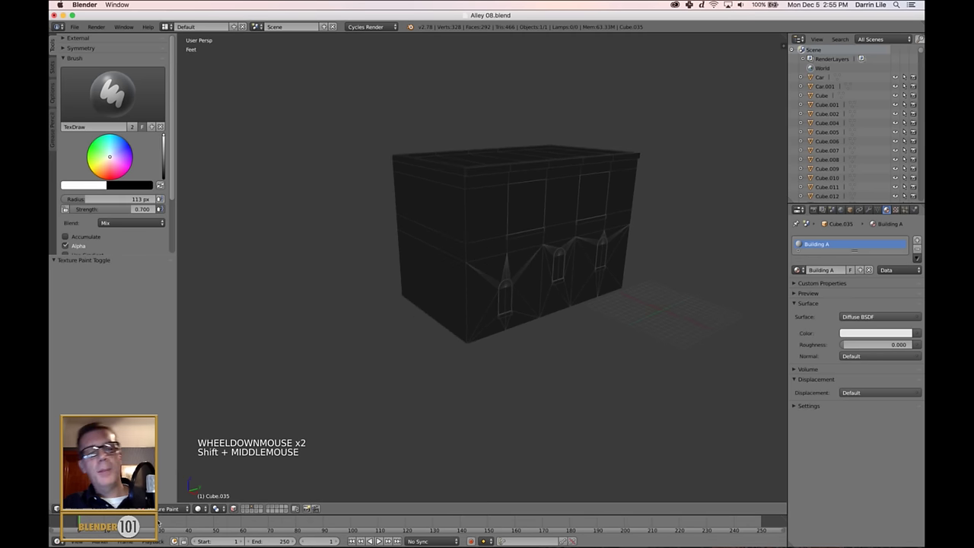
# Step: Return to Object Mode and orbit back to the front of the building
pyautogui.click(163, 508)
pyautogui.middleClick(567, 361)
pyautogui.scroll(3)
pyautogui.middleClick(604, 361)
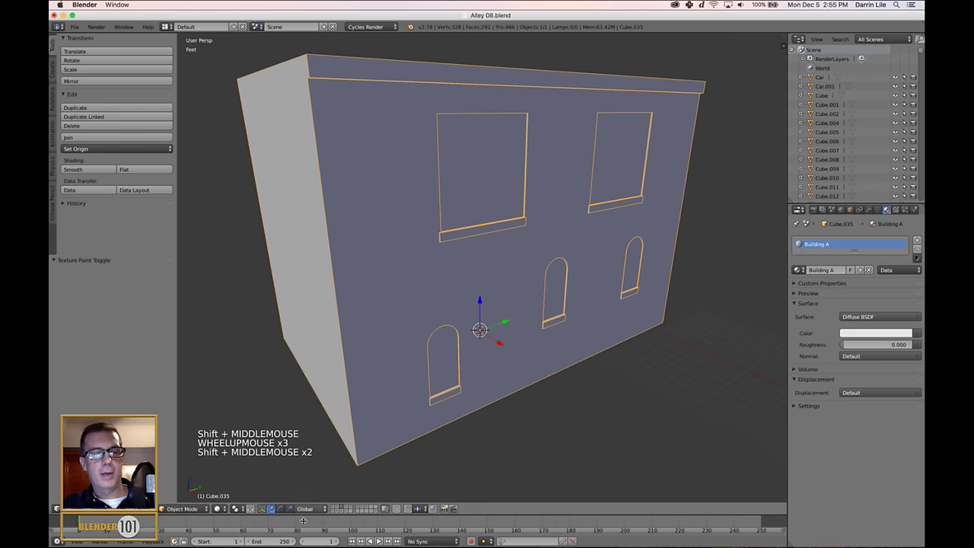
# Step: In Edit Mode select the seam-linked walls and deselect the roof top faces
pyautogui.click(181, 509)
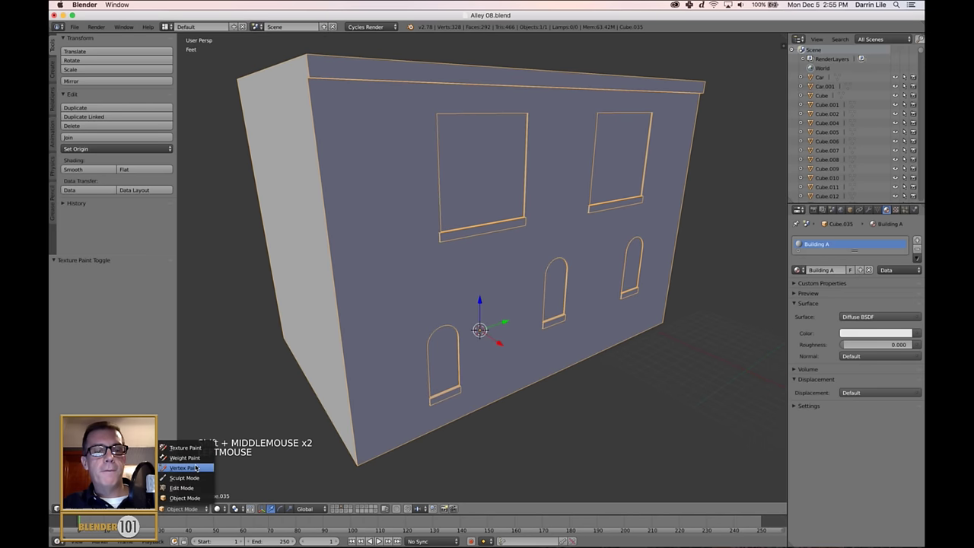
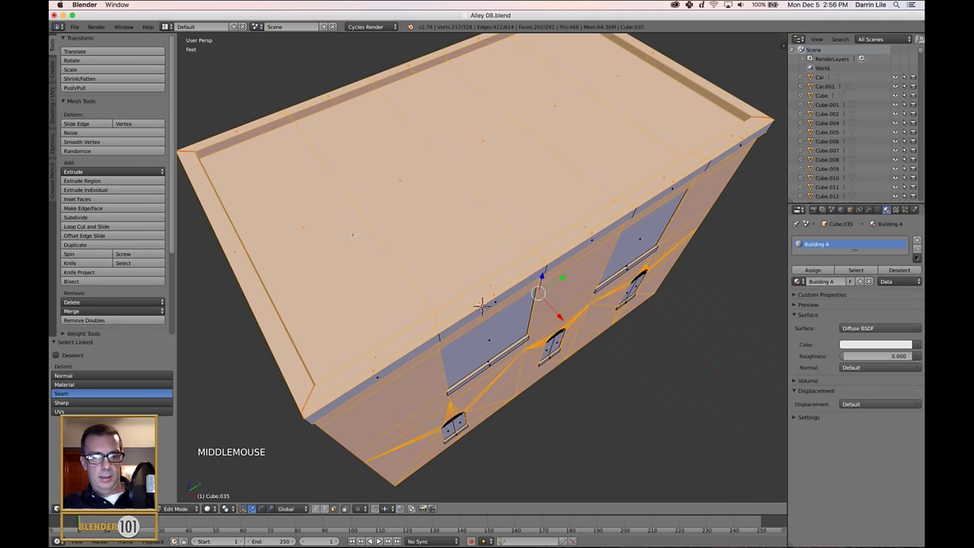
pyautogui.press('c')
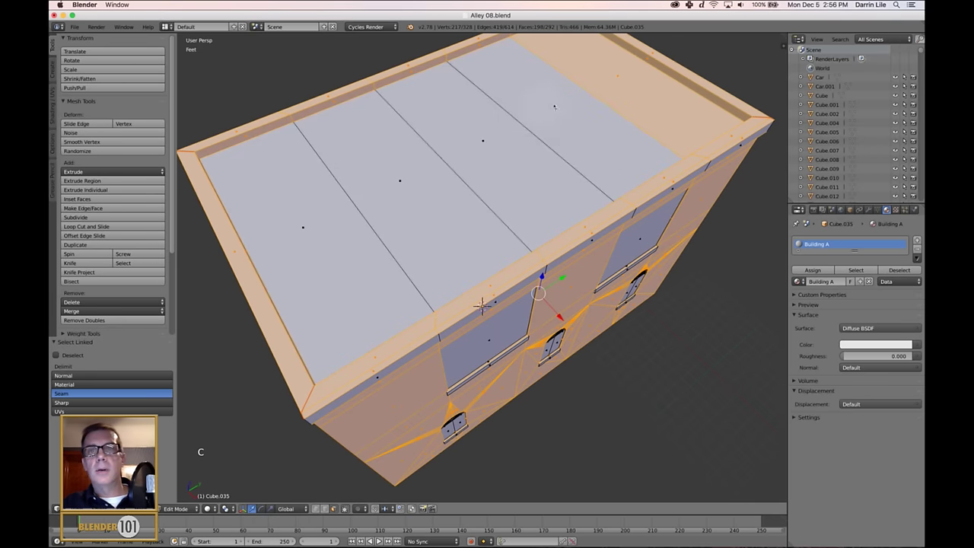
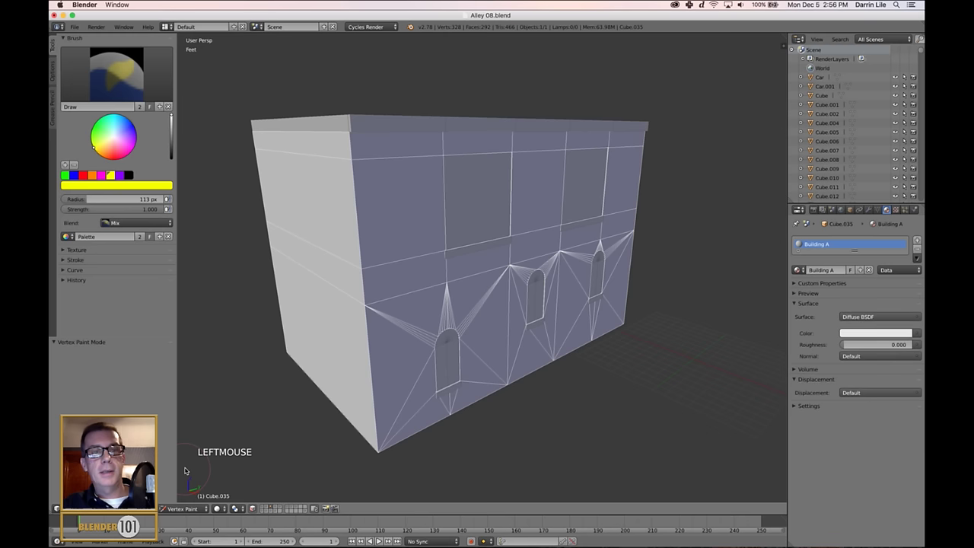
# Step: Fill the masked wall faces solid green with Set Vertex Colors (Shift+K)
pyautogui.middleClick(554, 377)
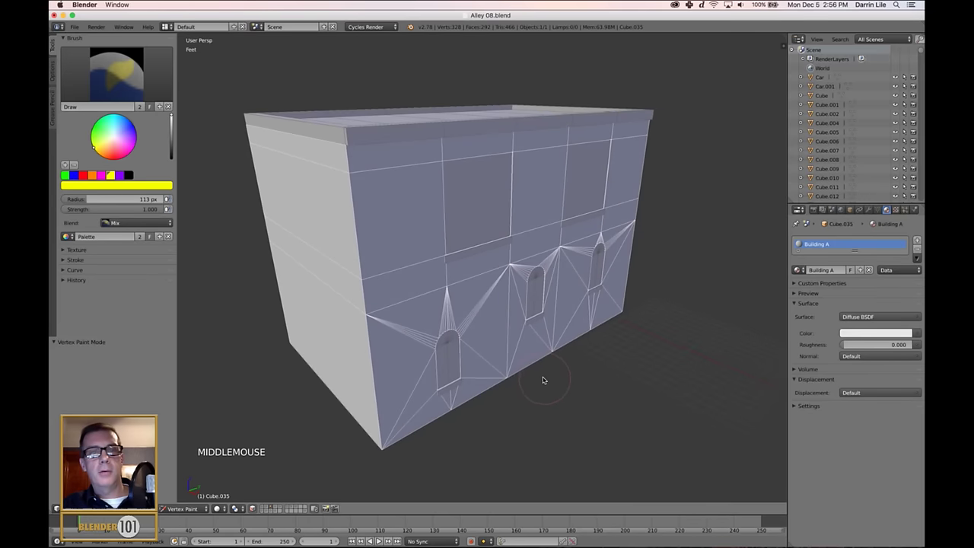
pyautogui.middleClick(557, 384)
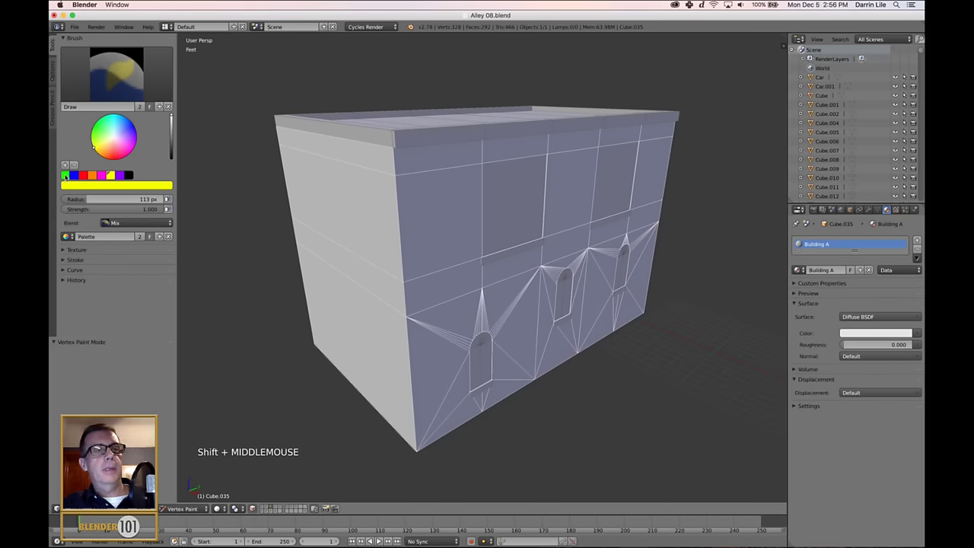
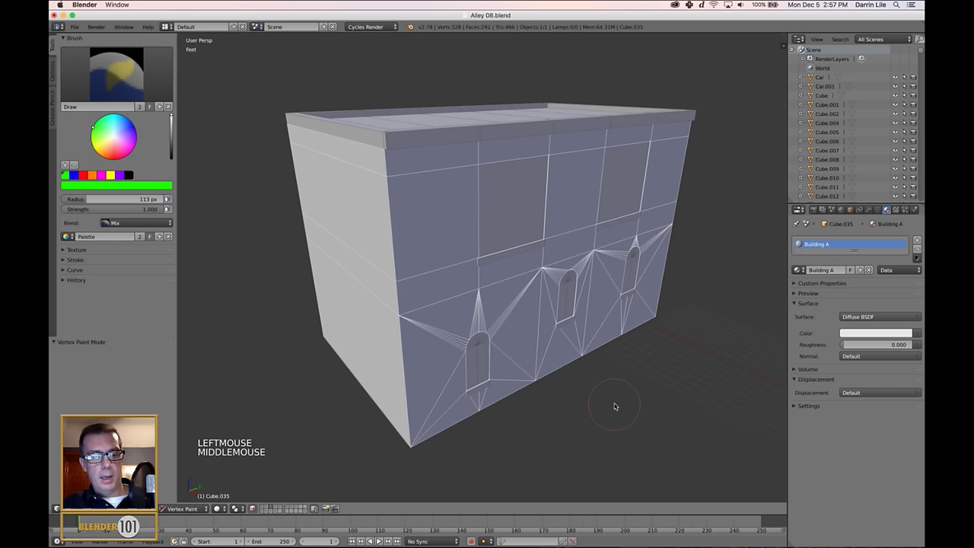
pyautogui.press('shift+k')
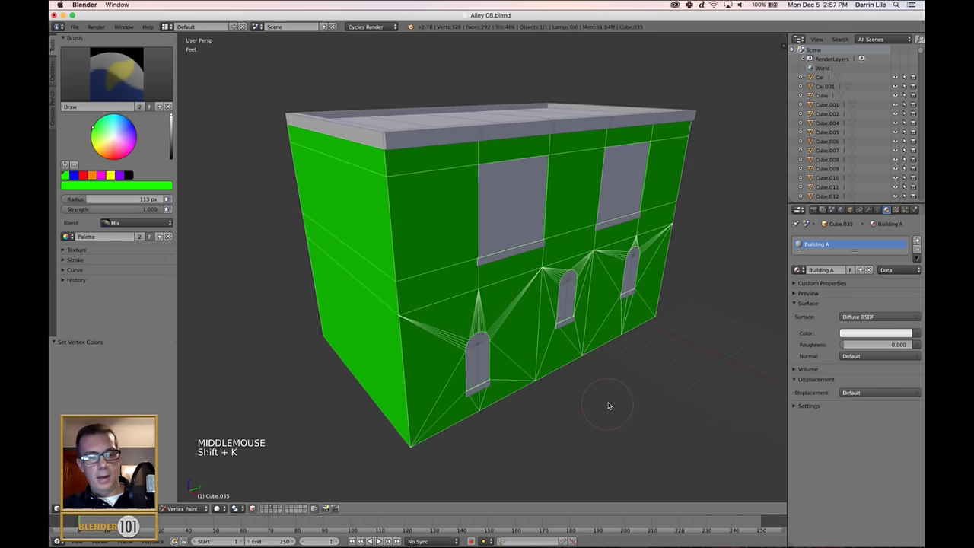
pyautogui.middleClick(600, 404)
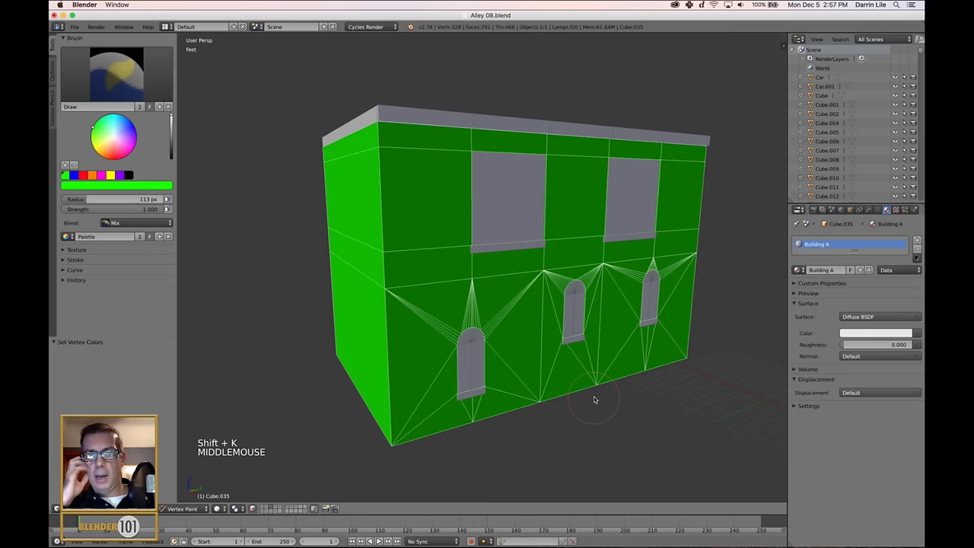
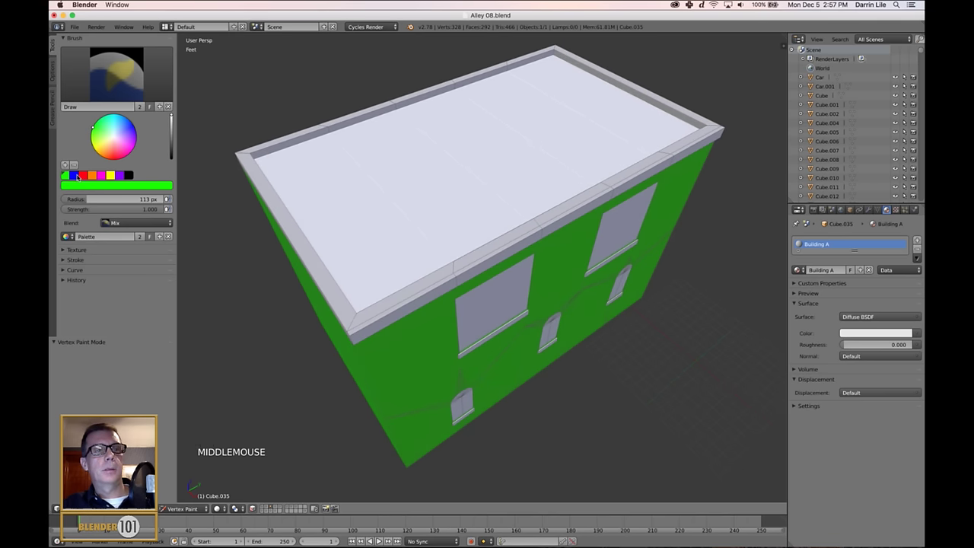
# Step: Pick blue and fill the flat roof top faces with Set Vertex Colors
pyautogui.click(78, 175)
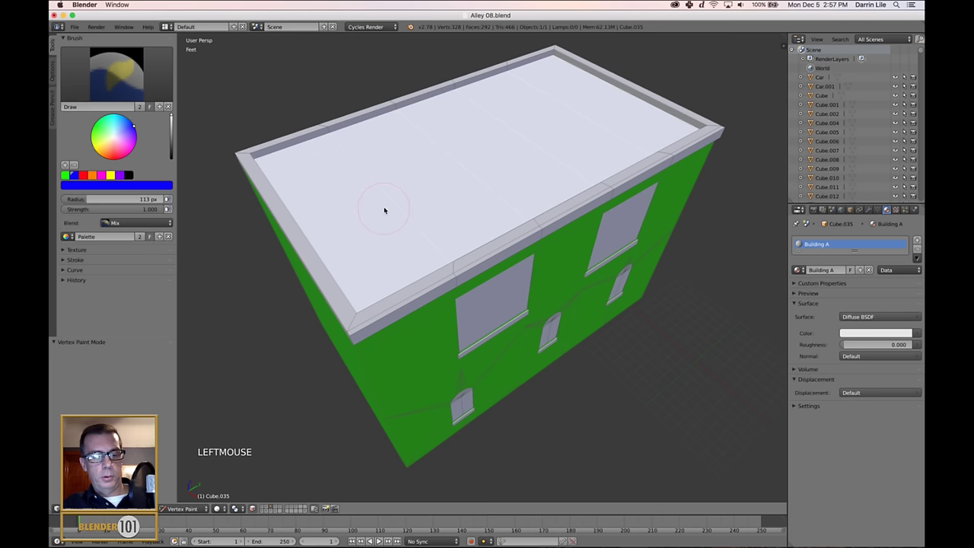
pyautogui.press('shift+k')
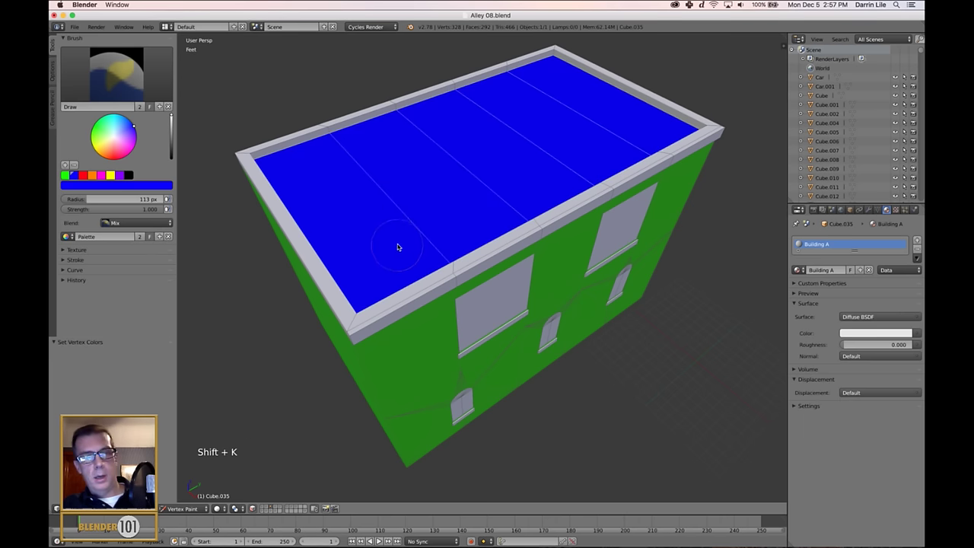
pyautogui.middleClick(420, 260)
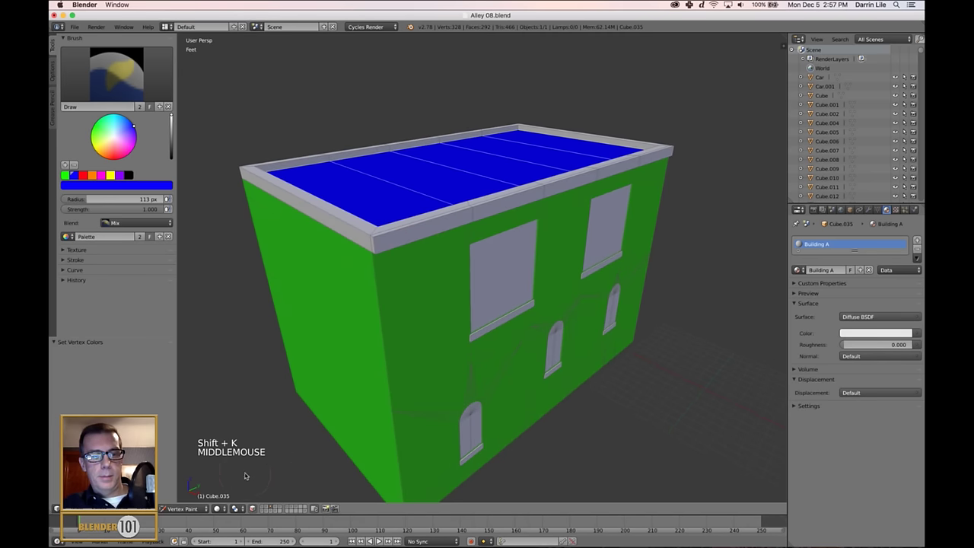
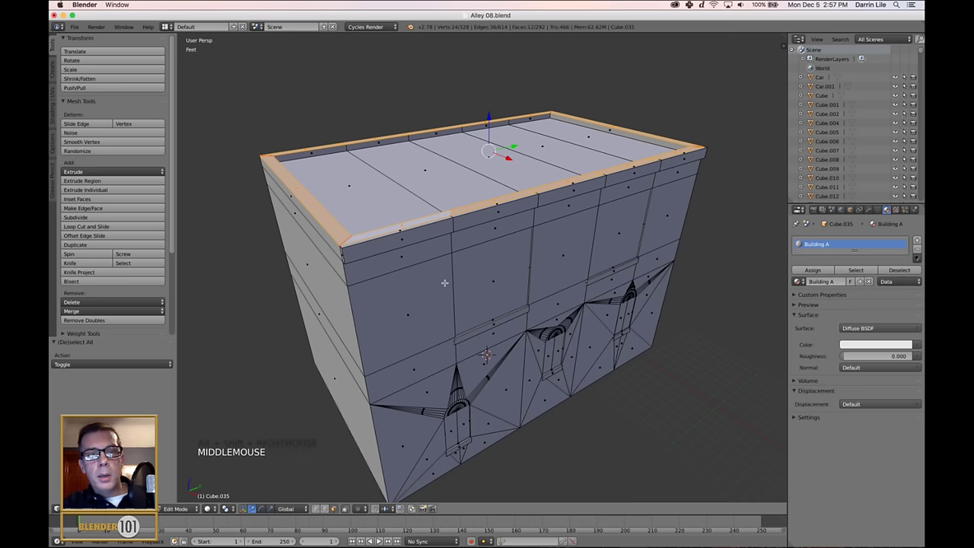
# Step: Grow the selection across the whole roof parapet rim with Ctrl+Numpad+
pyautogui.press('ctrl+KP_Add')
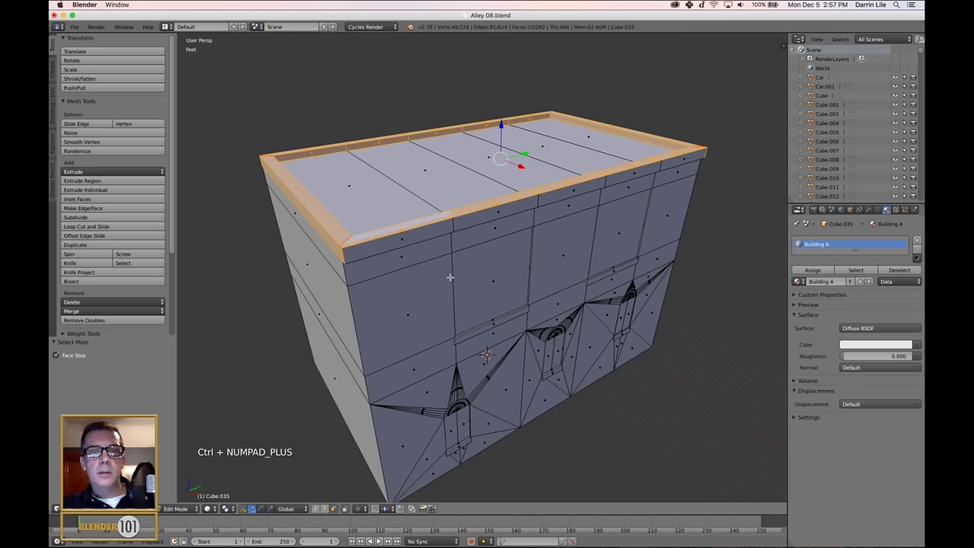
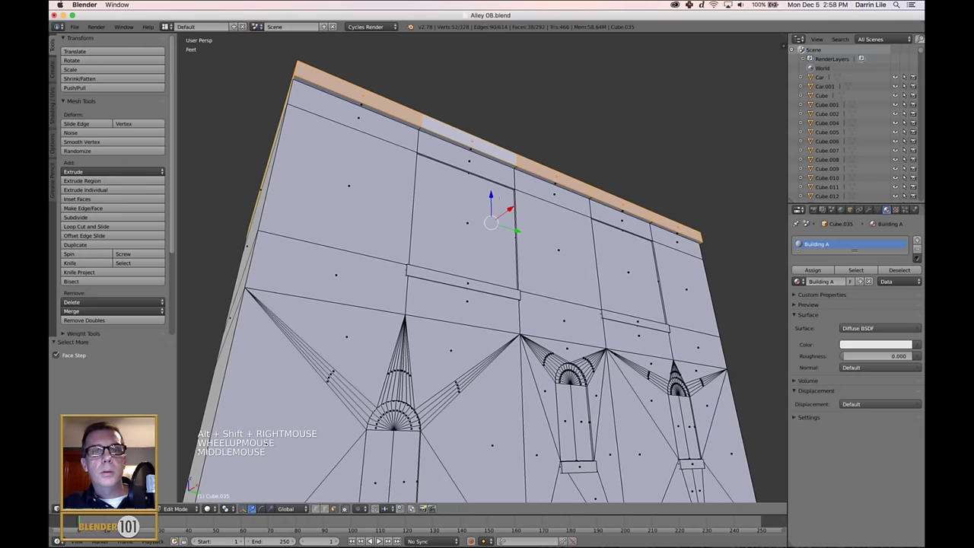
pyautogui.scroll(3)
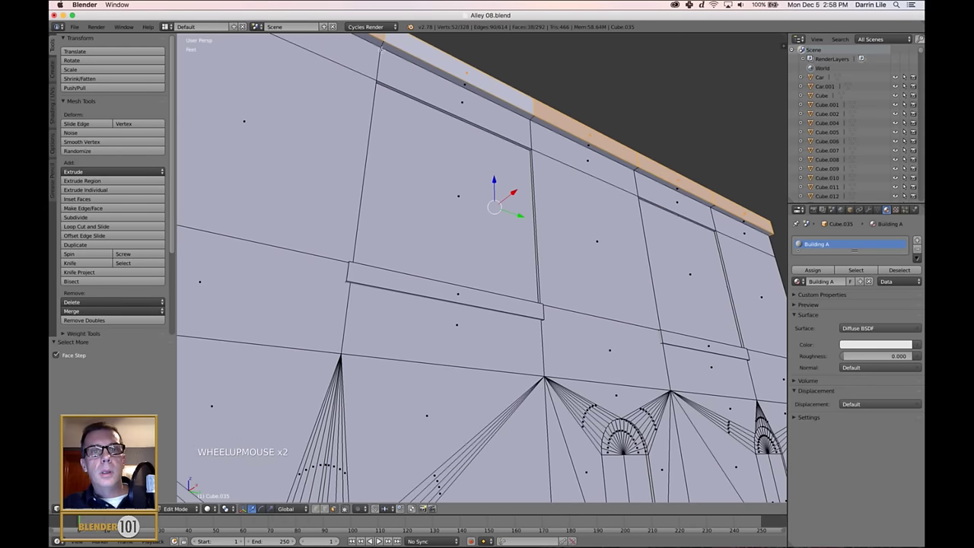
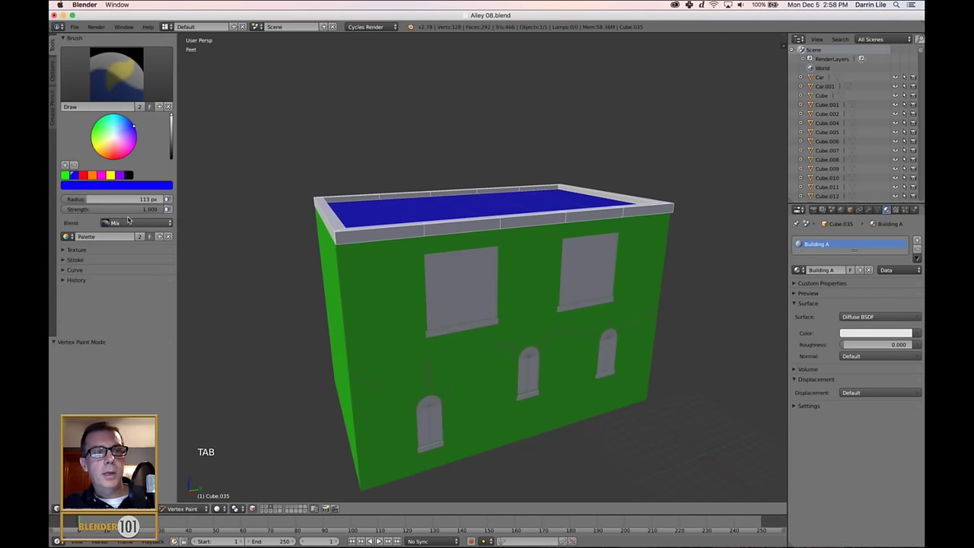
# Step: Fill the selected roof rim faces with red vertex colour, deselect, and enter Edit Mode
pyautogui.click(85, 176)
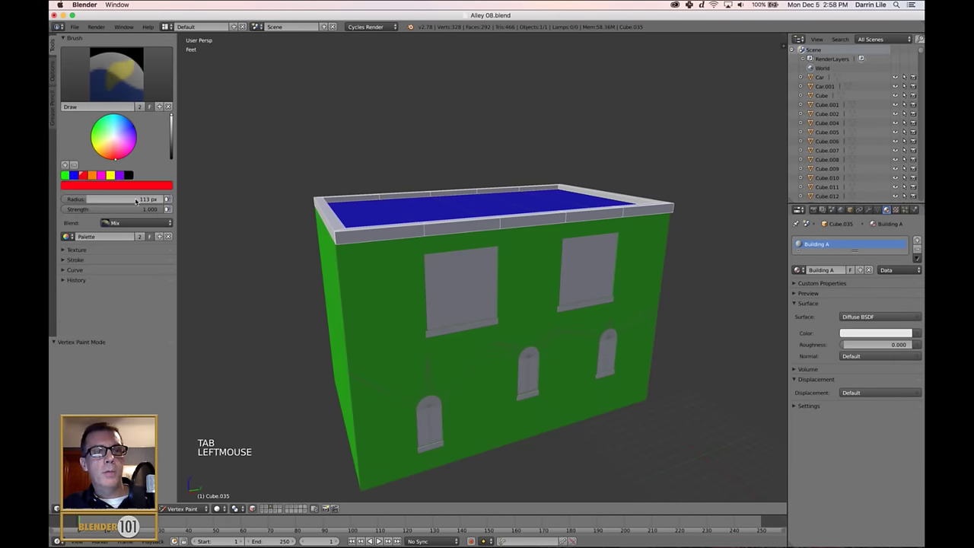
pyautogui.press('shift+k')
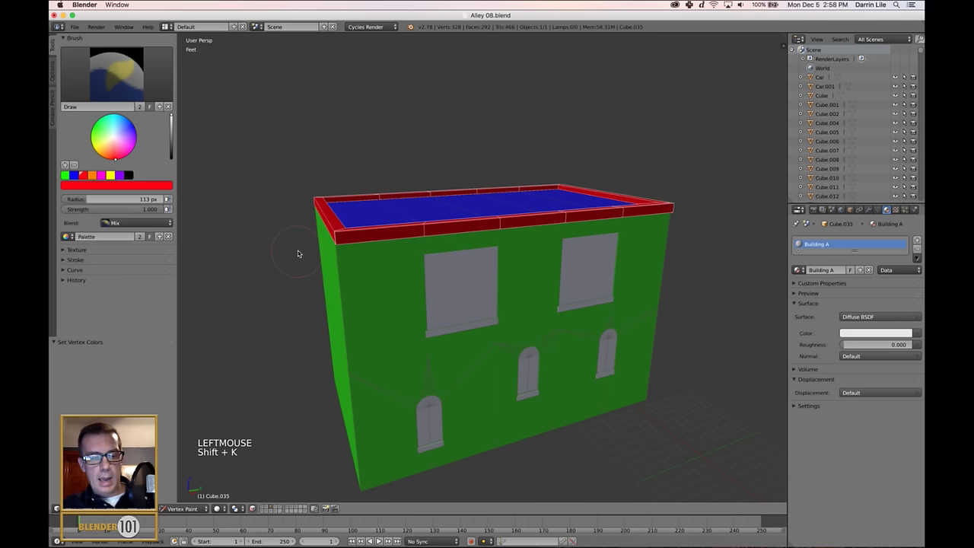
pyautogui.press('a')
pyautogui.middleClick(481, 316)
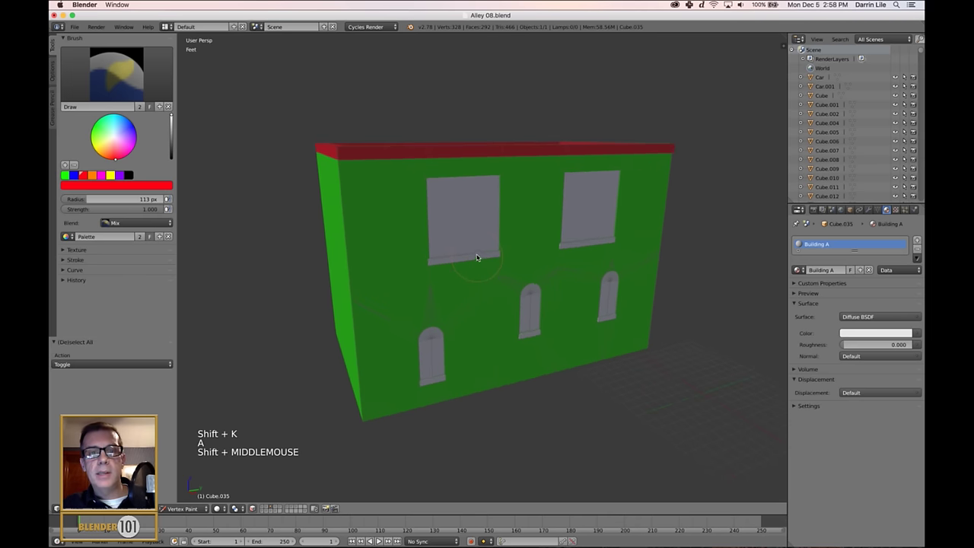
pyautogui.scroll(3)
pyautogui.scroll(3)
pyautogui.press('Tab')
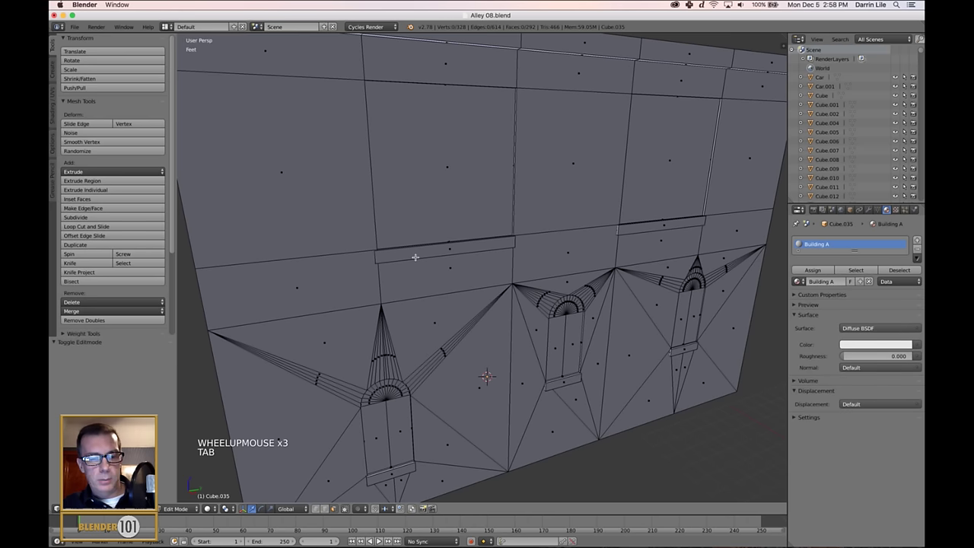
# Step: Select the linked window sill faces, fill them with red in Vertex Paint, and review the result
pyautogui.press('a')
pyautogui.press('a')
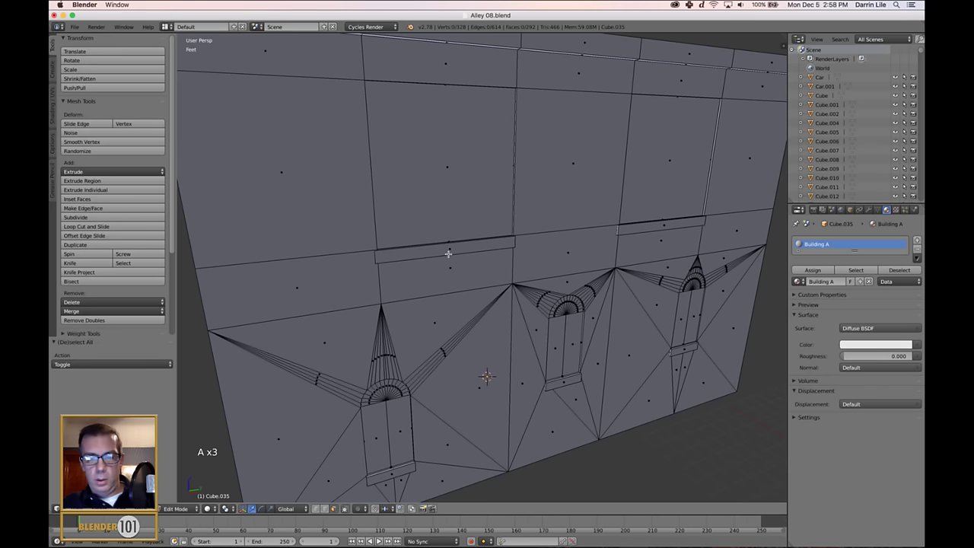
pyautogui.press('l')
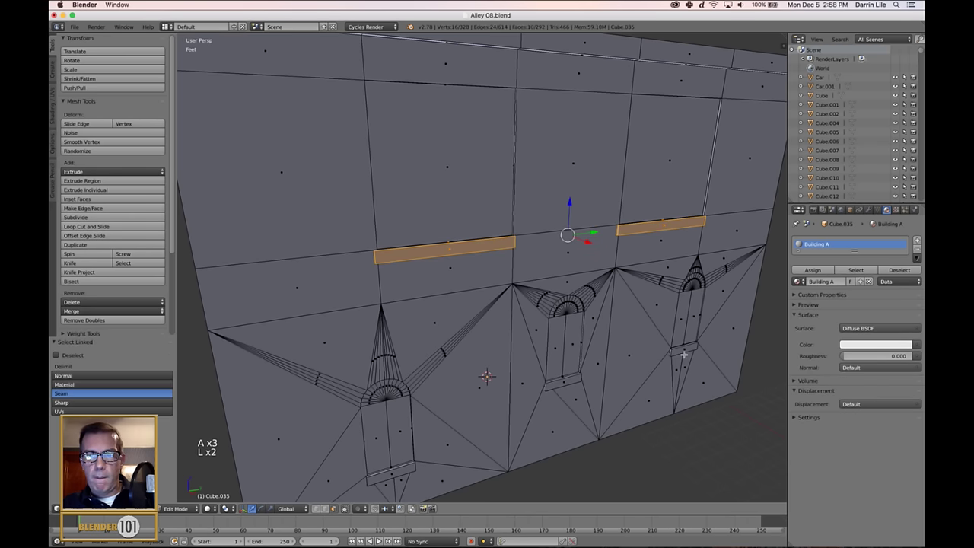
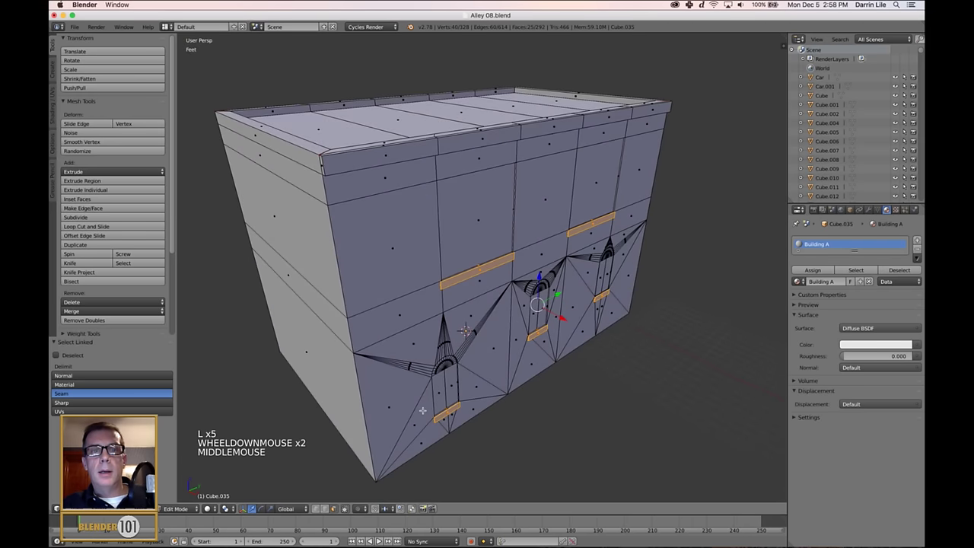
pyautogui.press('Tab')
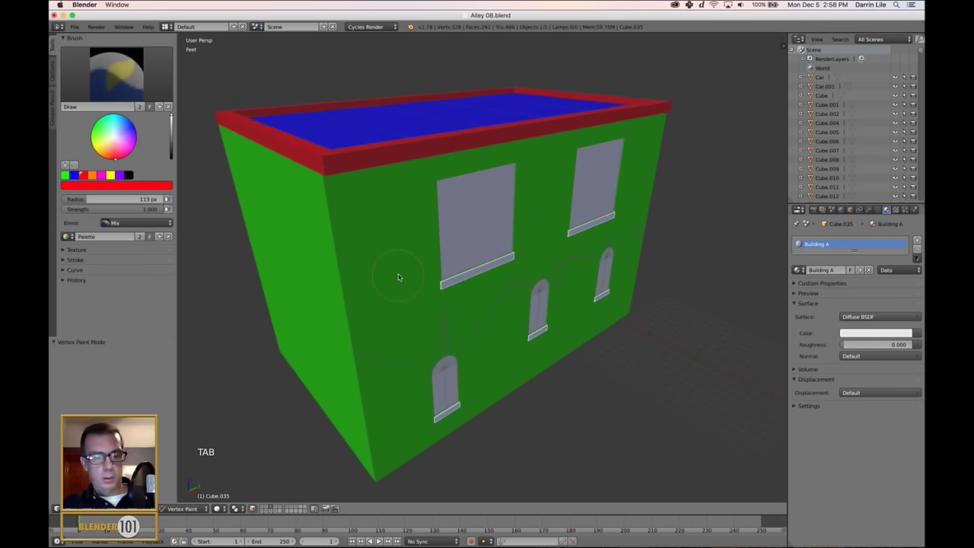
pyautogui.press('shift+k')
pyautogui.press('a')
pyautogui.middleClick(516, 319)
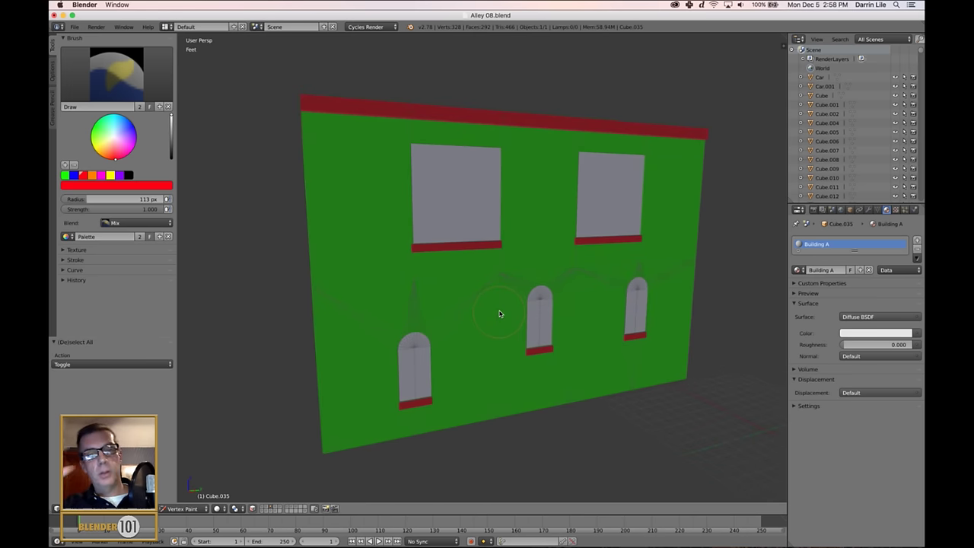
pyautogui.middleClick(485, 299)
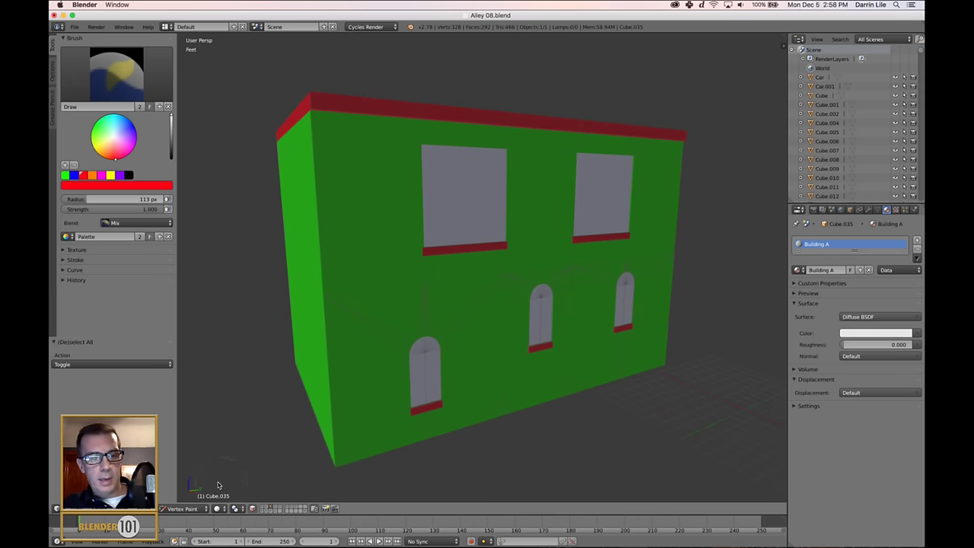
pyautogui.click(194, 510)
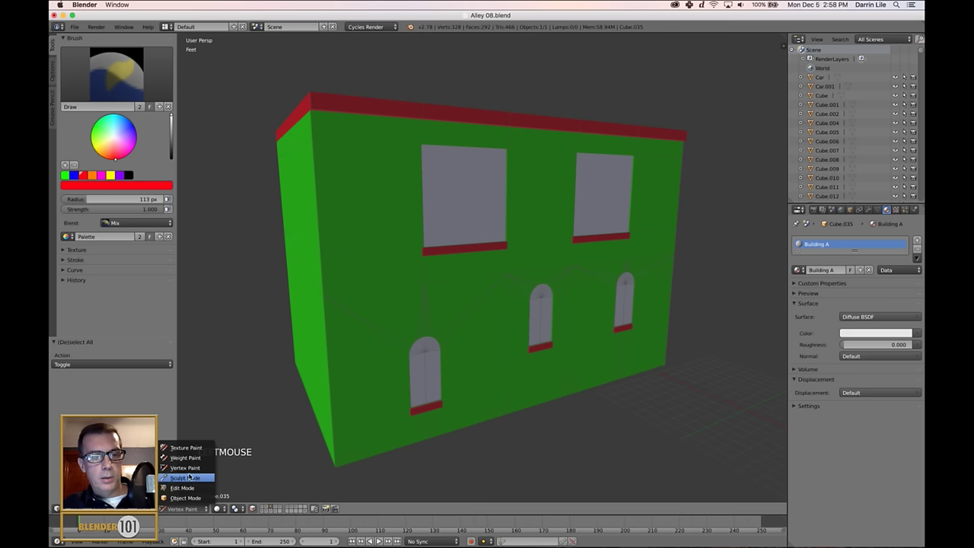
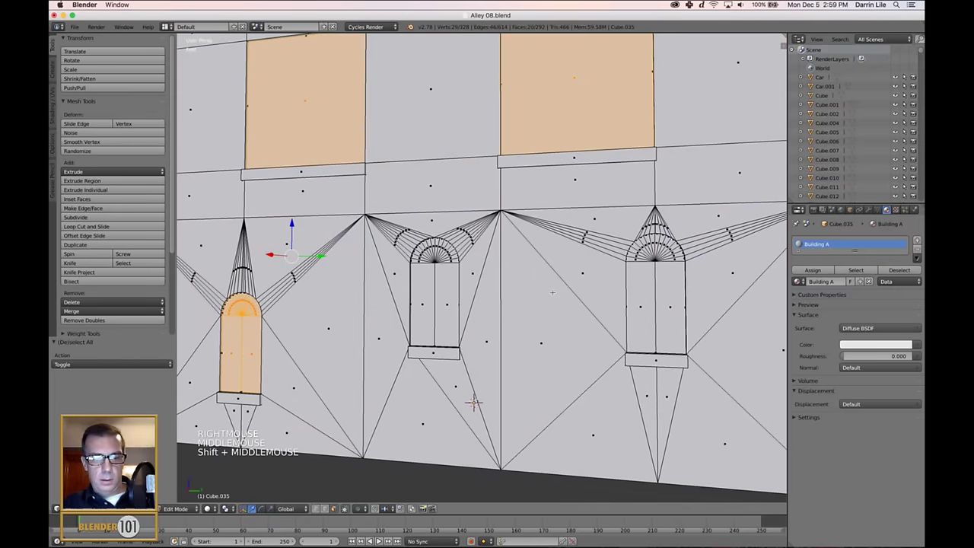
# Step: Fill the selected window and arched door faces with yellow vertex colour
pyautogui.press('c')
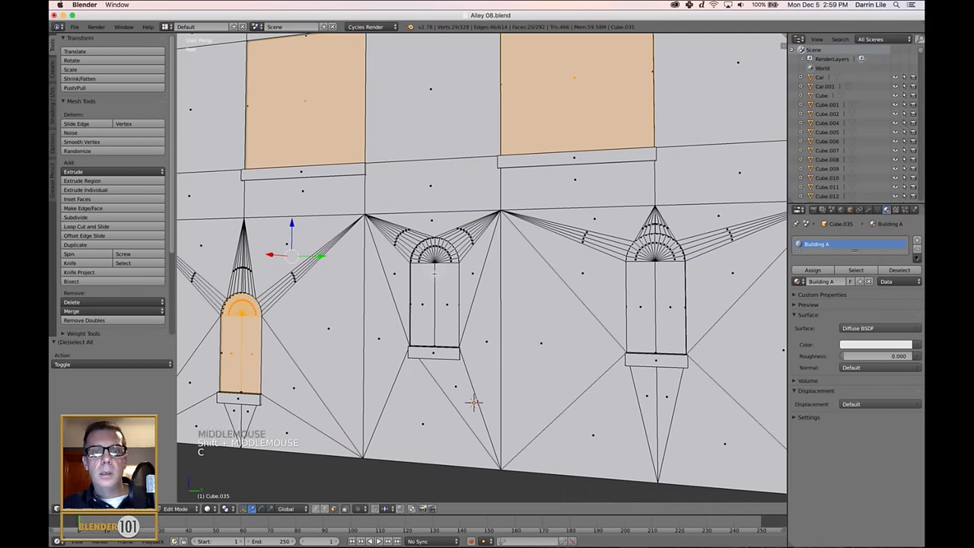
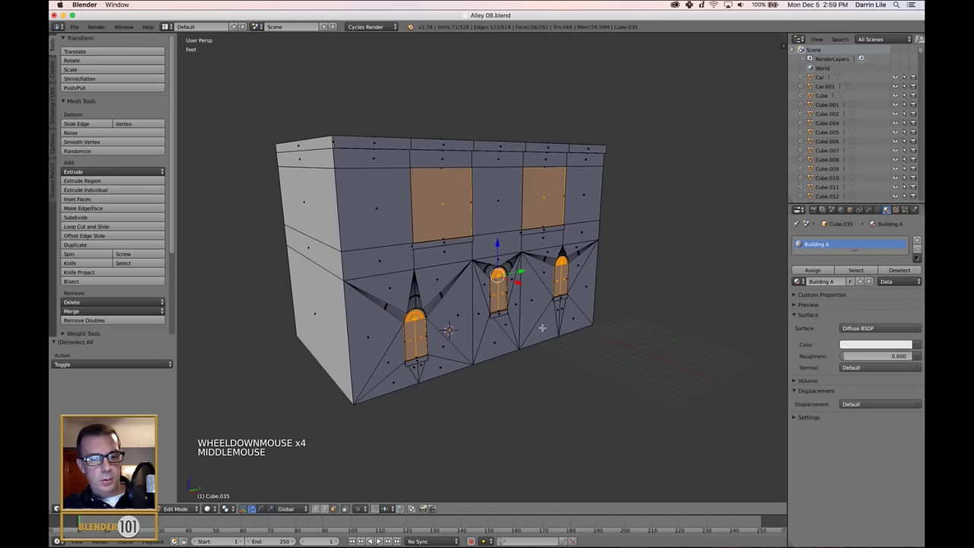
pyautogui.press('Tab')
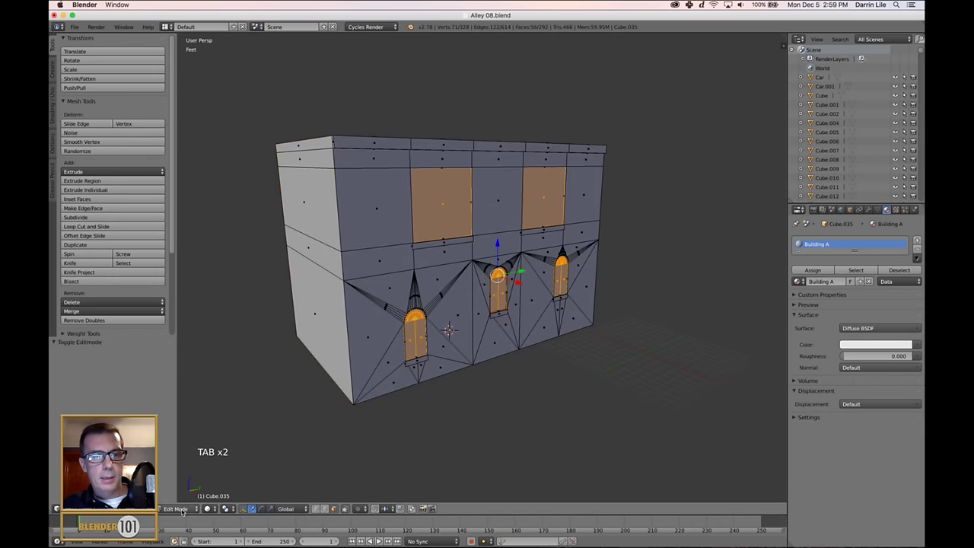
pyautogui.click(183, 508)
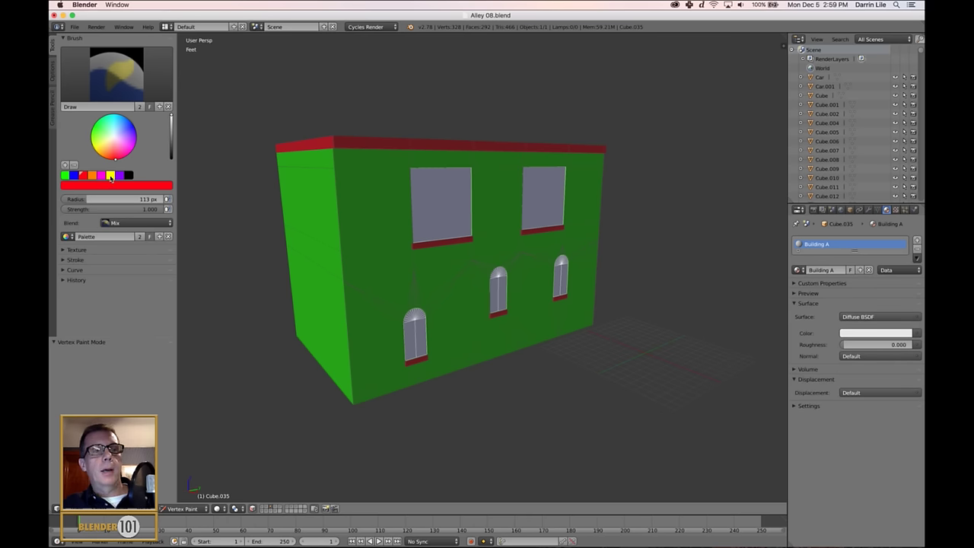
pyautogui.click(114, 175)
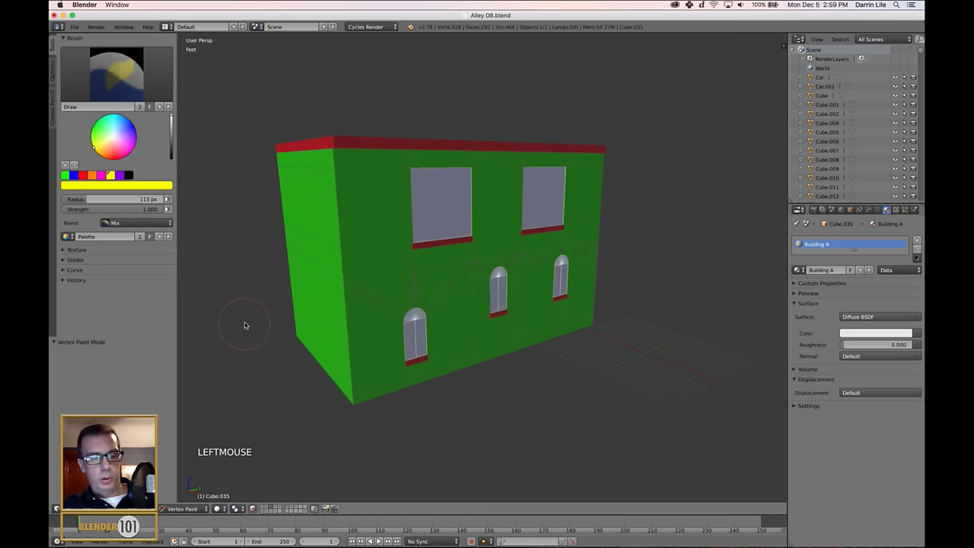
pyautogui.press('shift+k')
# Step: Deselect, review the painted building from several angles, and return to Object Mode
pyautogui.press('a')
pyautogui.middleClick(677, 358)
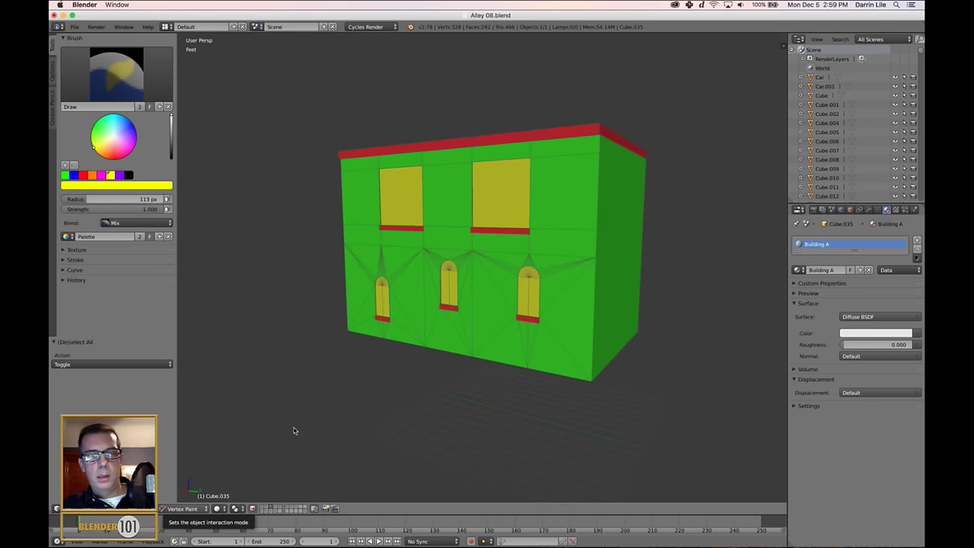
pyautogui.middleClick(521, 344)
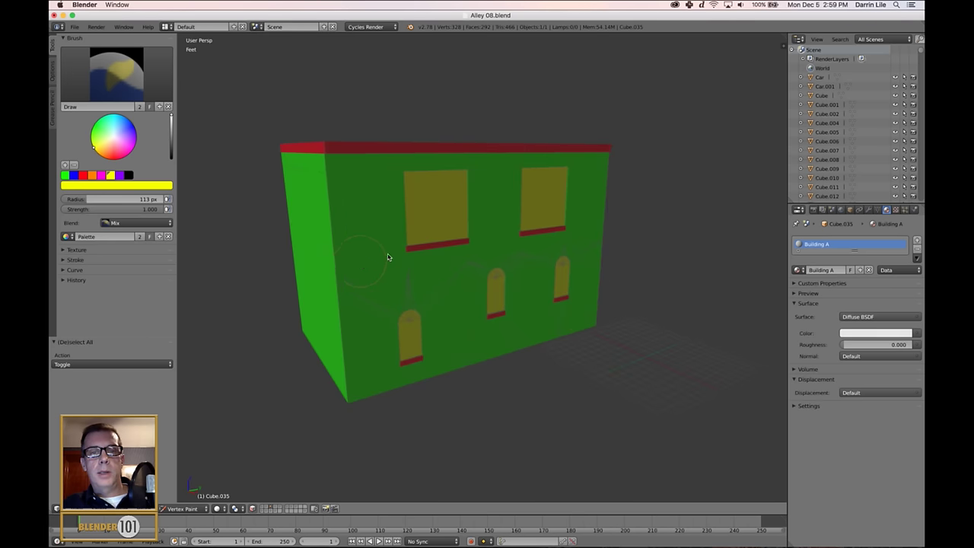
pyautogui.middleClick(510, 300)
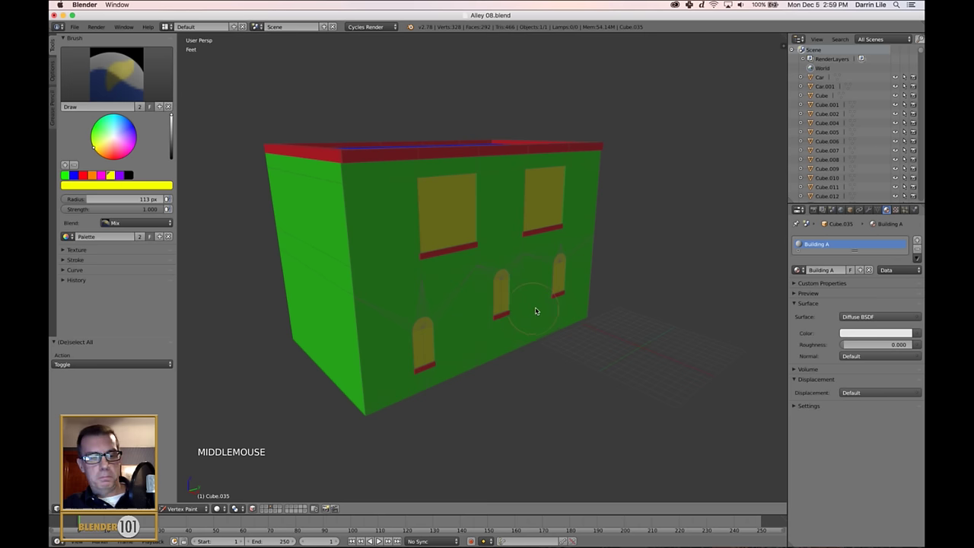
pyautogui.click(179, 510)
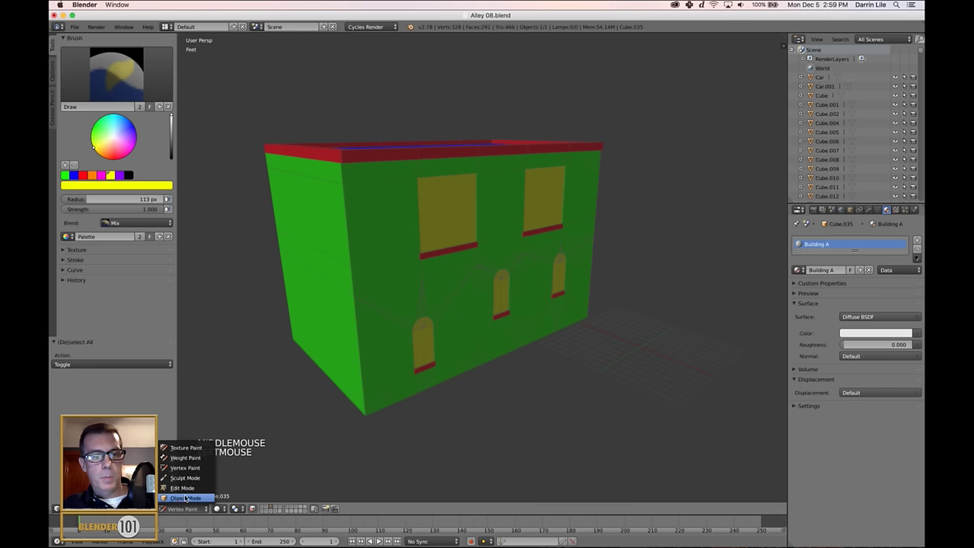
pyautogui.middleClick(548, 342)
pyautogui.middleClick(609, 332)
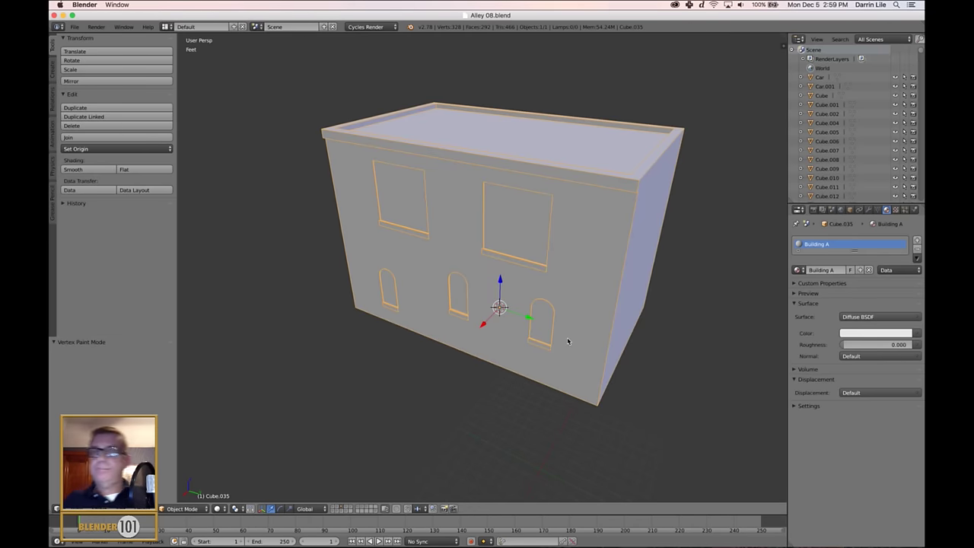
pyautogui.middleClick(652, 348)
pyautogui.middleClick(608, 364)
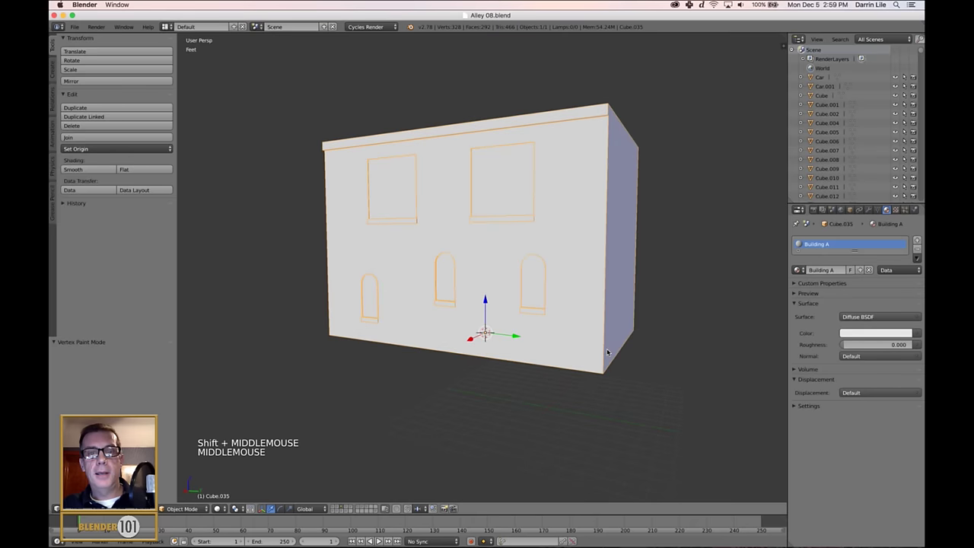
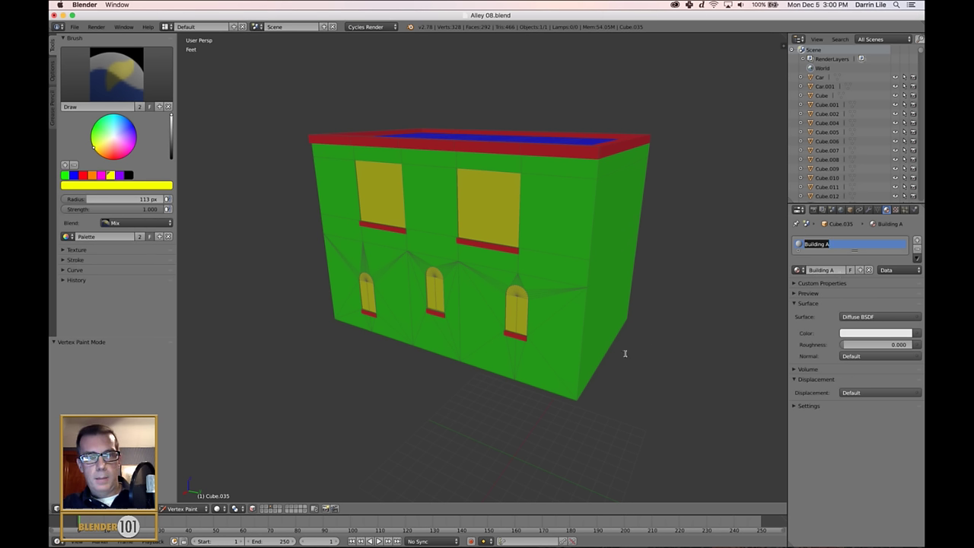
pyautogui.click(181, 509)
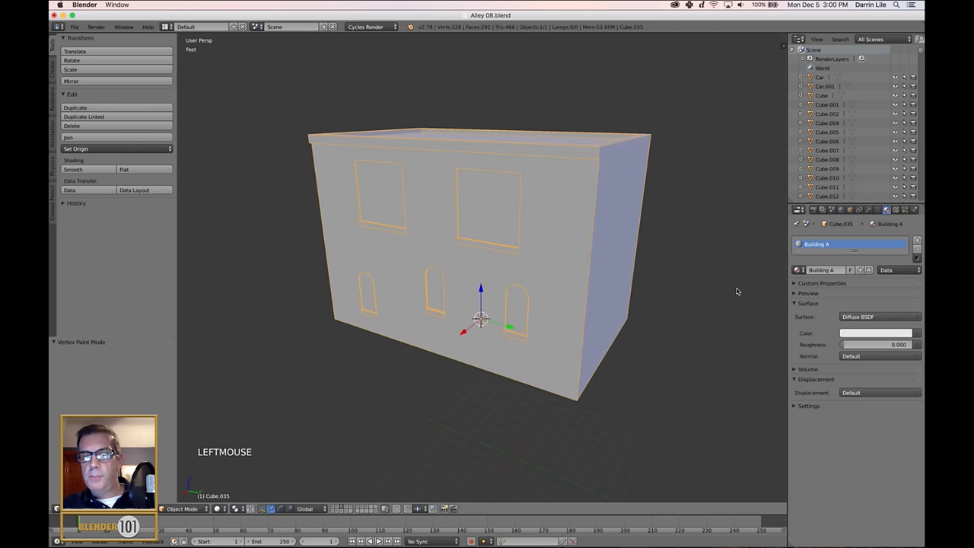
# Step: Rename the building object from Cube.035 to Building A in the sidebar
pyautogui.press('n')
pyautogui.click(787, 286)
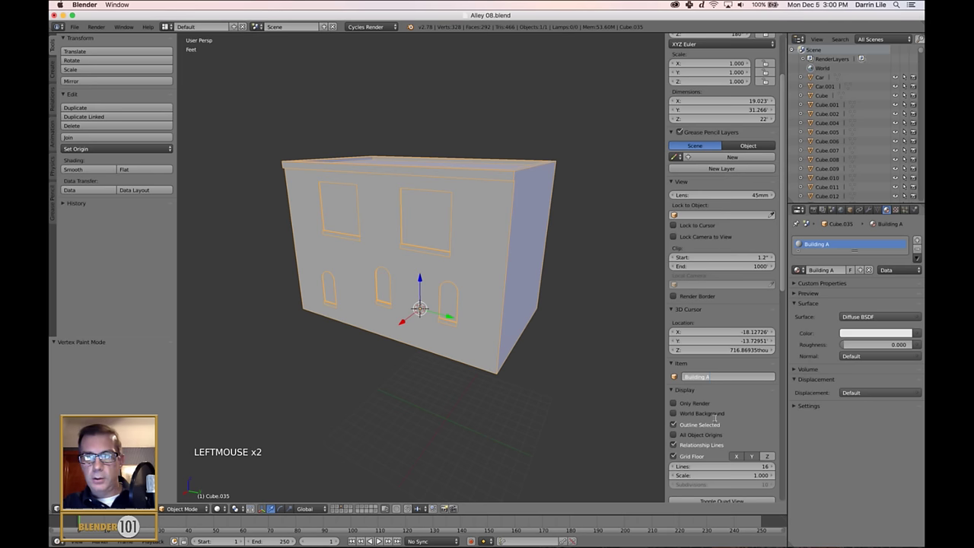
pyautogui.press('n')
pyautogui.middleClick(652, 390)
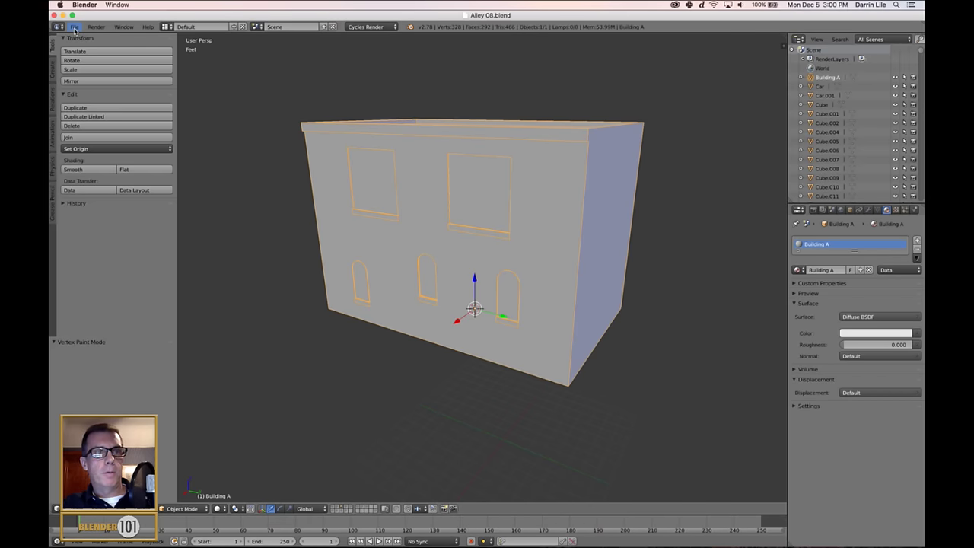
# Step: Export the object as Building A.fbx into the Exports folder
pyautogui.click(78, 26)
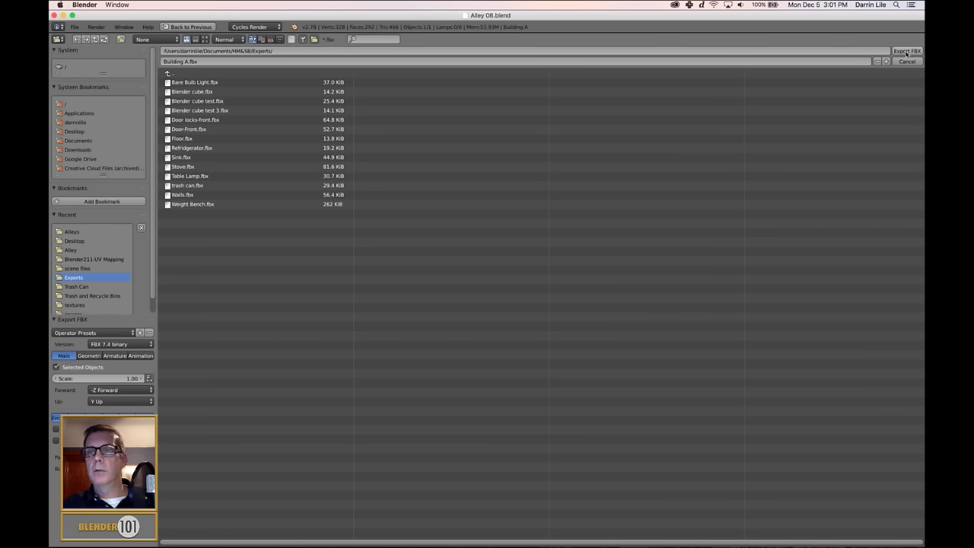
pyautogui.click(911, 51)
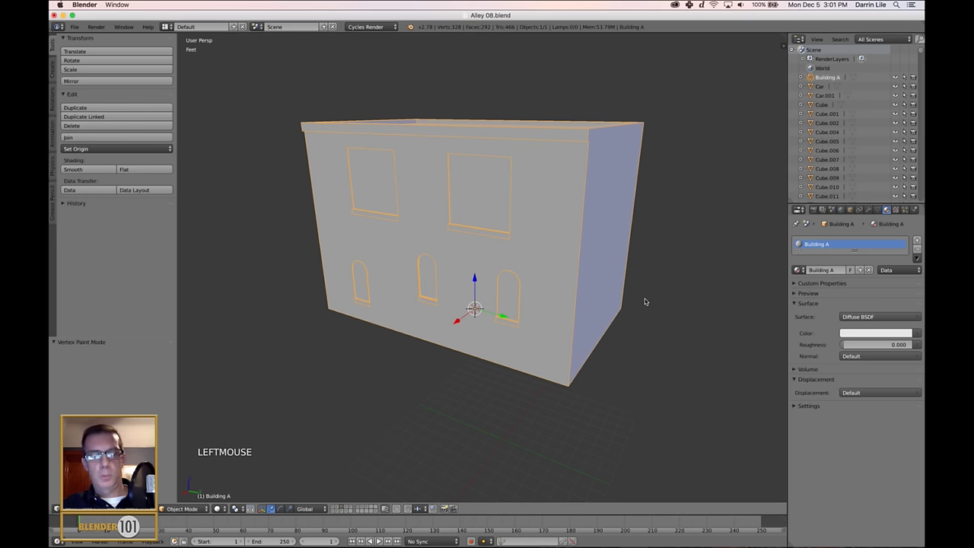
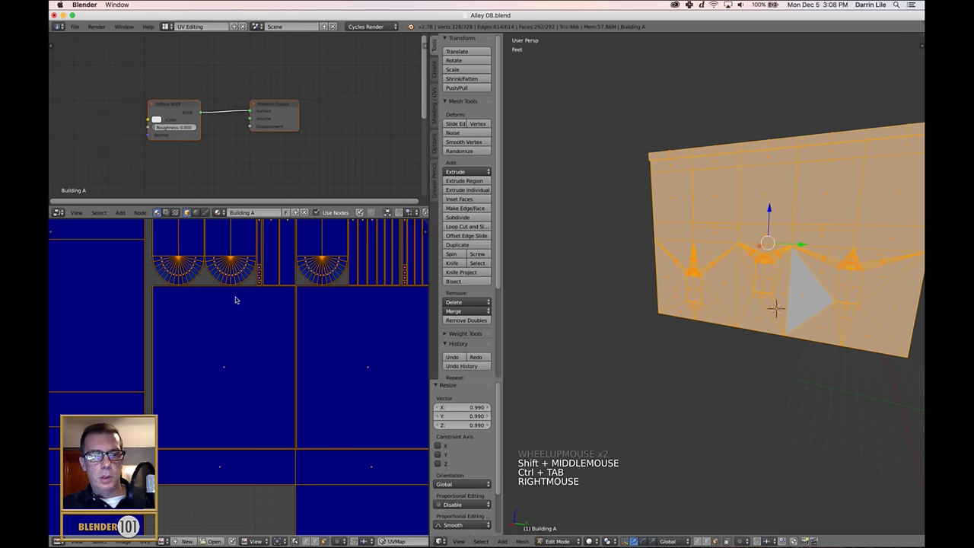
# Step: Select front wall faces in Edit Mode to show their UV islands in the UV editor
pyautogui.click(239, 297)
pyautogui.rightClick(251, 287)
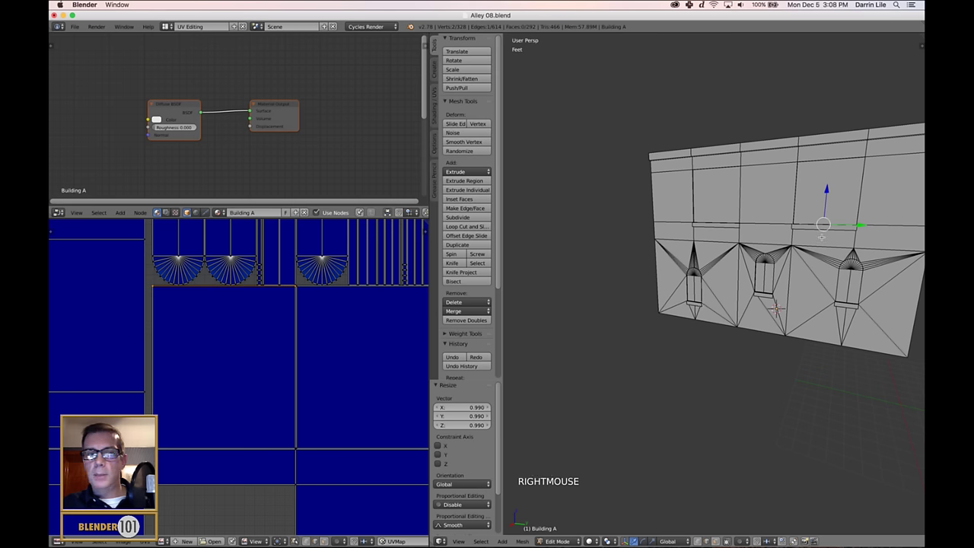
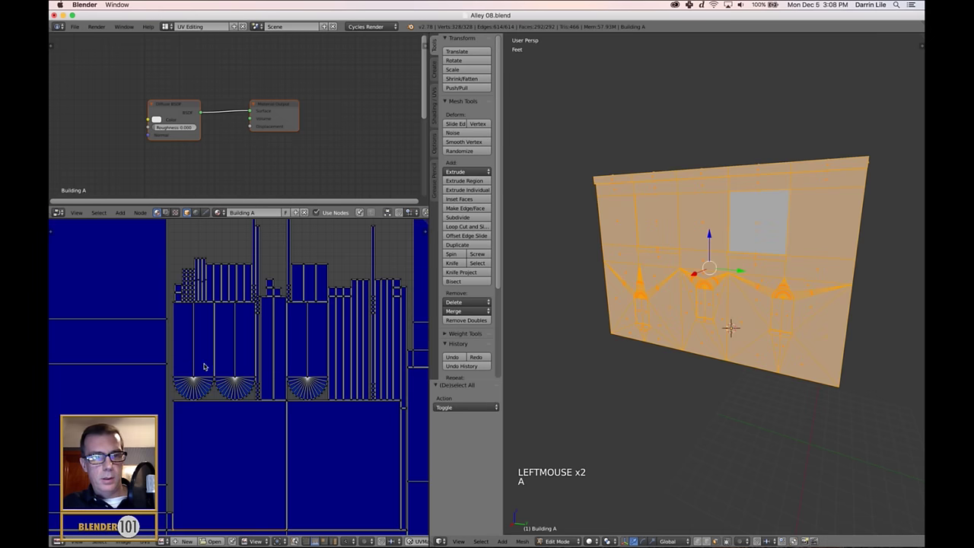
# Step: Add the side wall faces to the selection and frame their rectangular UV islands
pyautogui.rightClick(210, 356)
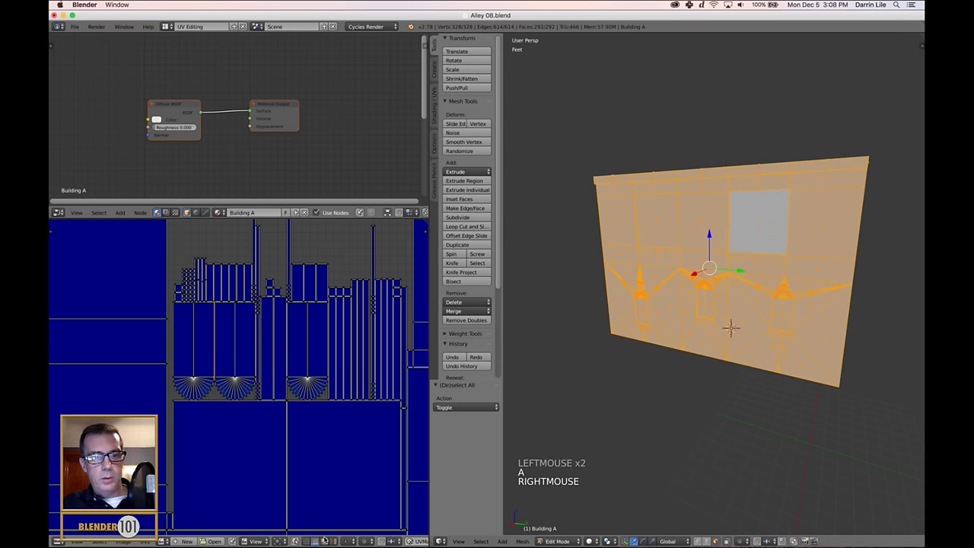
pyautogui.rightClick(203, 350)
pyautogui.click(203, 350)
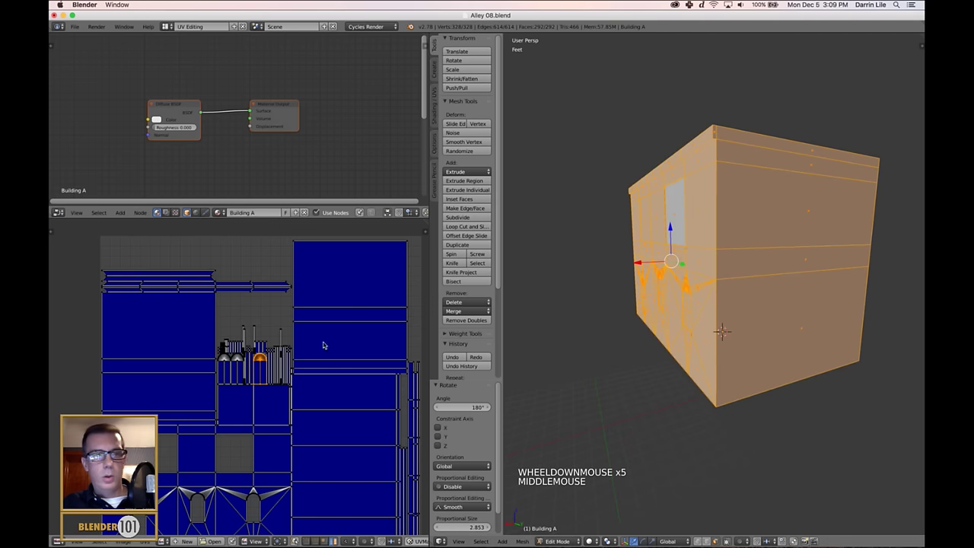
pyautogui.scroll(-3)
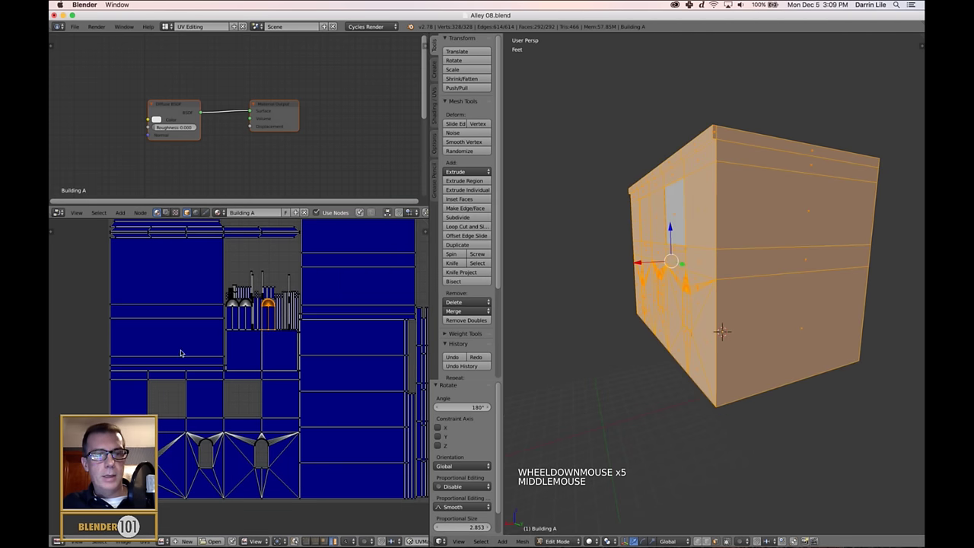